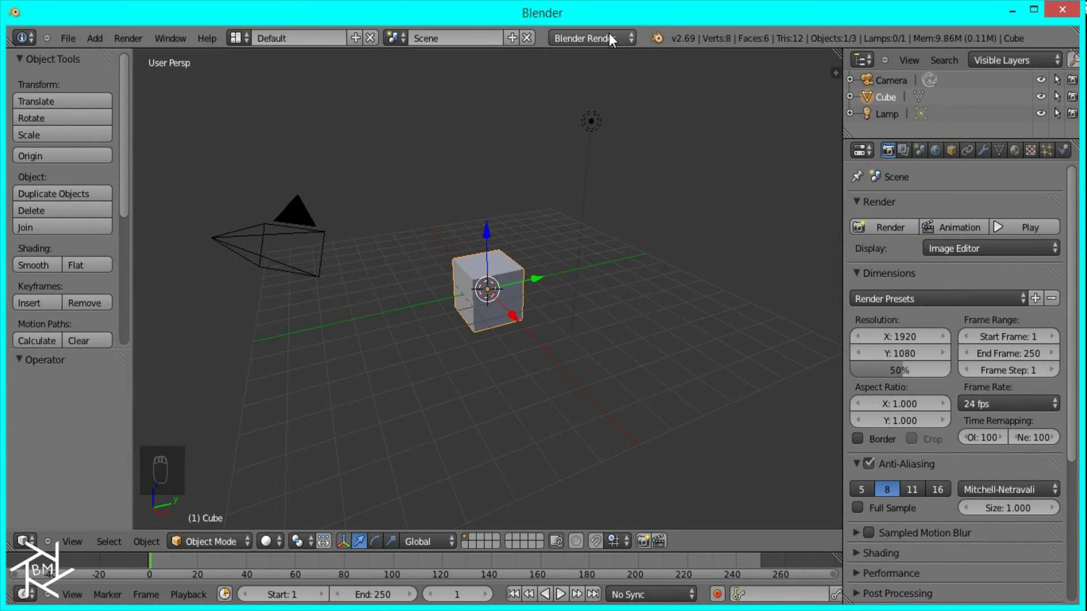
Switch the render engine to Cycles and delete the default cube and lamp
{"action": "left_click_drag", "start_coordinate": [601, 44], "coordinate": [599, 104]}
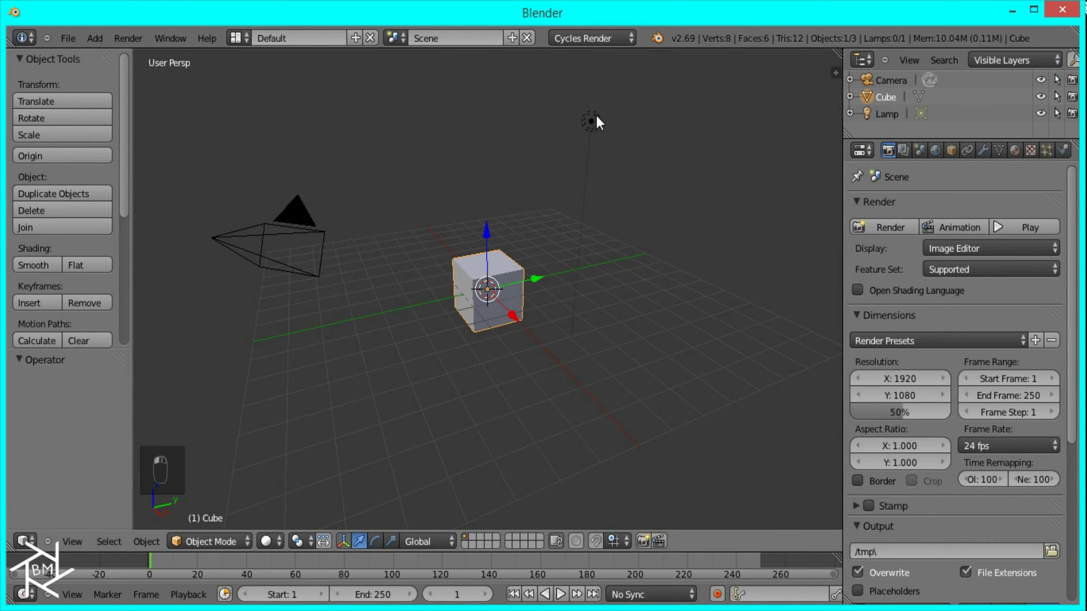
{"action": "left_click_drag", "start_coordinate": [597, 125], "coordinate": [512, 272]}
{"action": "key", "text": "x"}
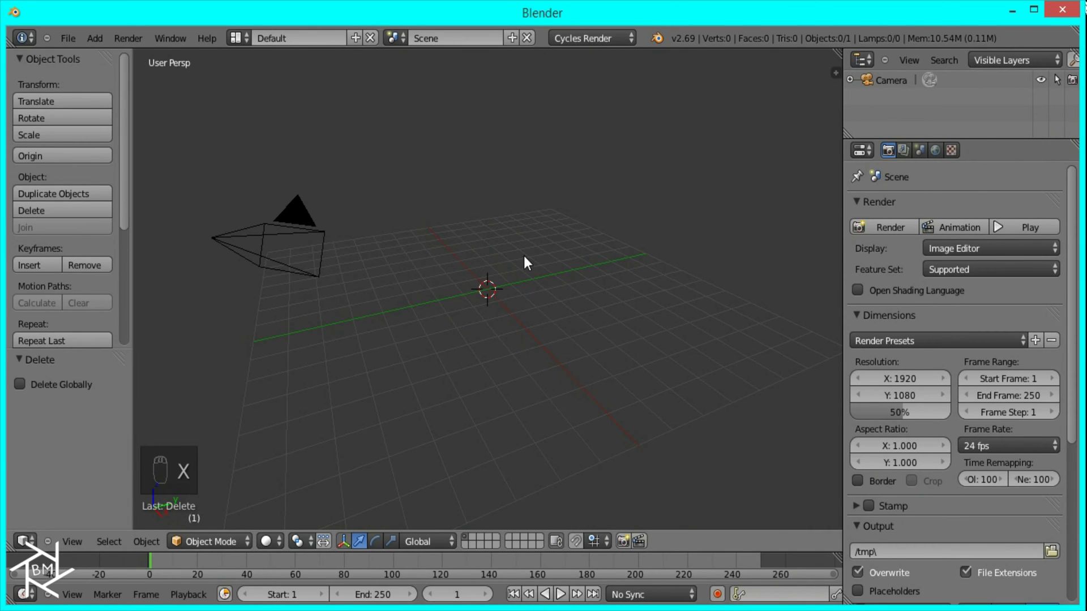
Add a single plane mesh and view the scene straight from the front
{"action": "key", "text": "KP_1"}
{"action": "key", "text": "KP_5"}
{"action": "key", "text": "shift+a"}
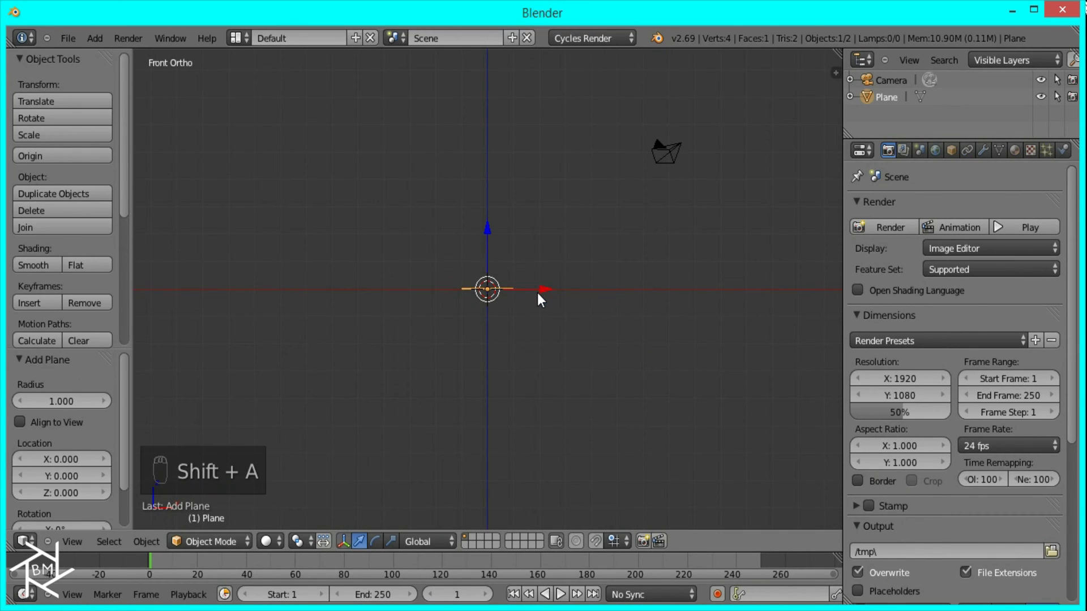
From top view in Edit Mode, enlarge the plane and stretch it along X into a landscape rectangle, then duplicate its face
{"action": "key", "text": "KP_7"}
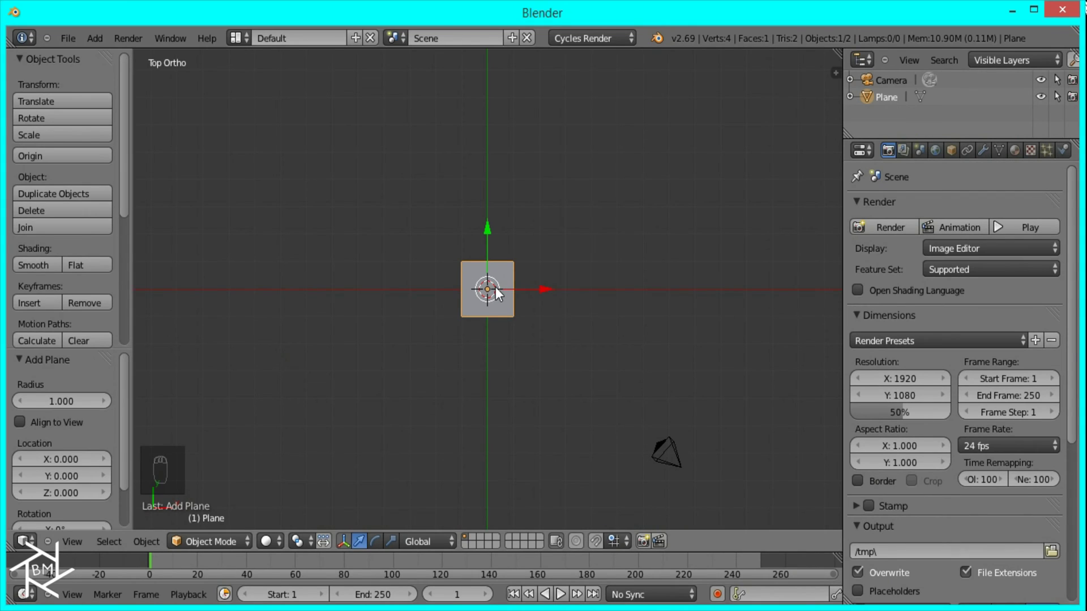
{"action": "key", "text": "Tab"}
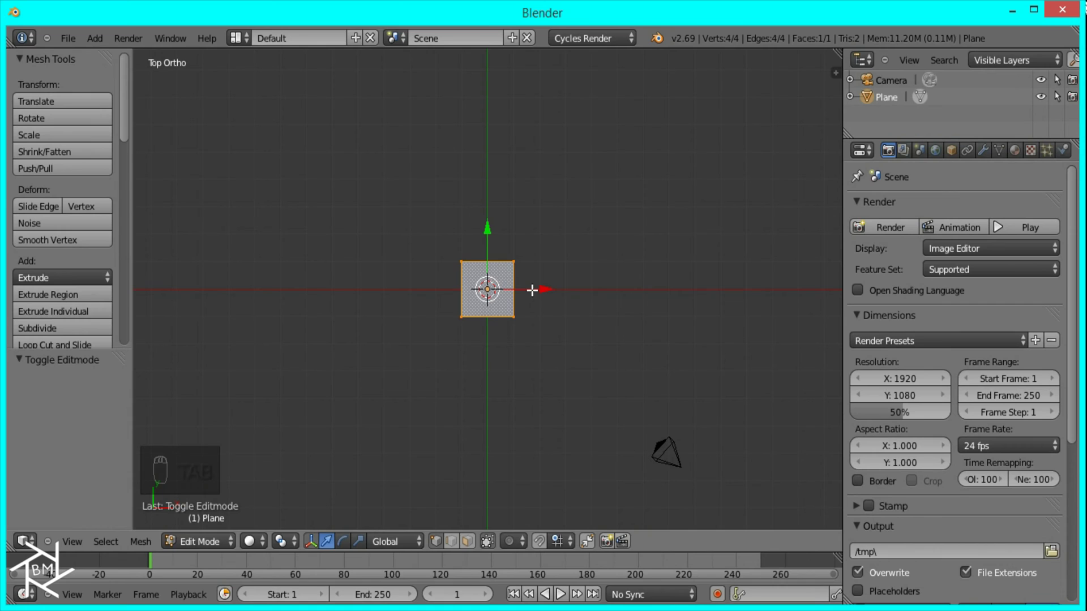
{"action": "key", "text": "s"}
{"action": "left_click_drag", "start_coordinate": [553, 315], "coordinate": [549, 306]}
{"action": "key", "text": "r"}
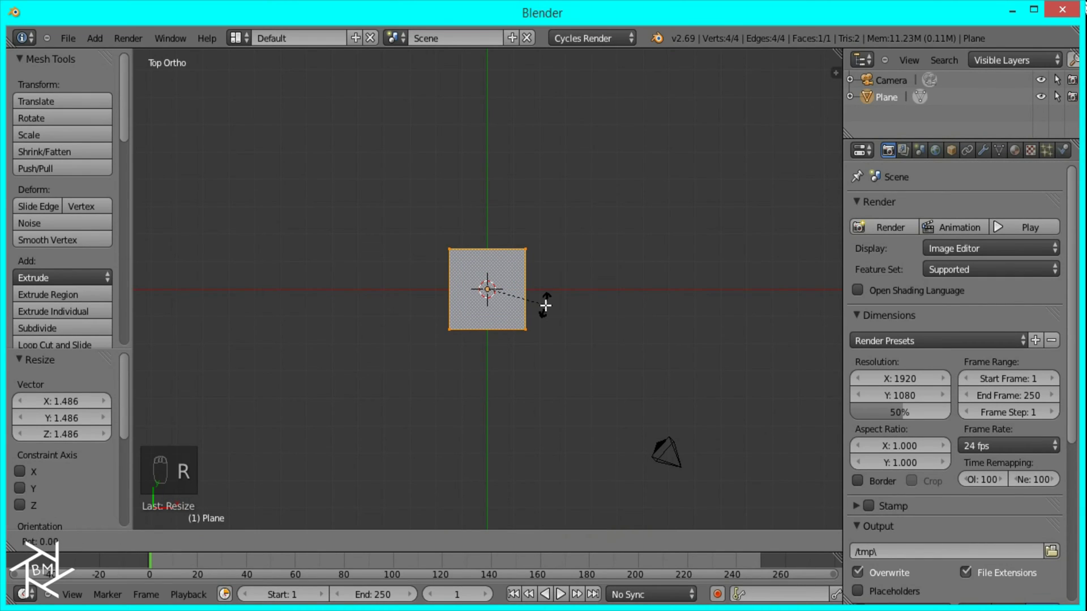
{"action": "left_click_drag", "start_coordinate": [632, 342], "coordinate": [621, 329]}
{"action": "key", "text": "s"}
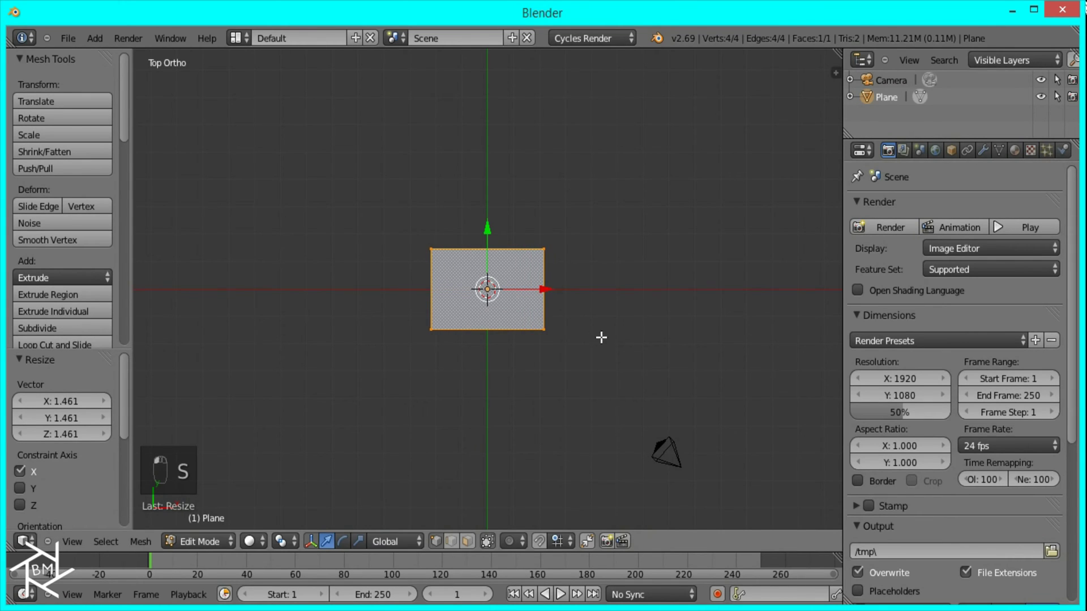
{"action": "key", "text": "shift+d"}
{"action": "middle_click", "coordinate": [555, 304]}
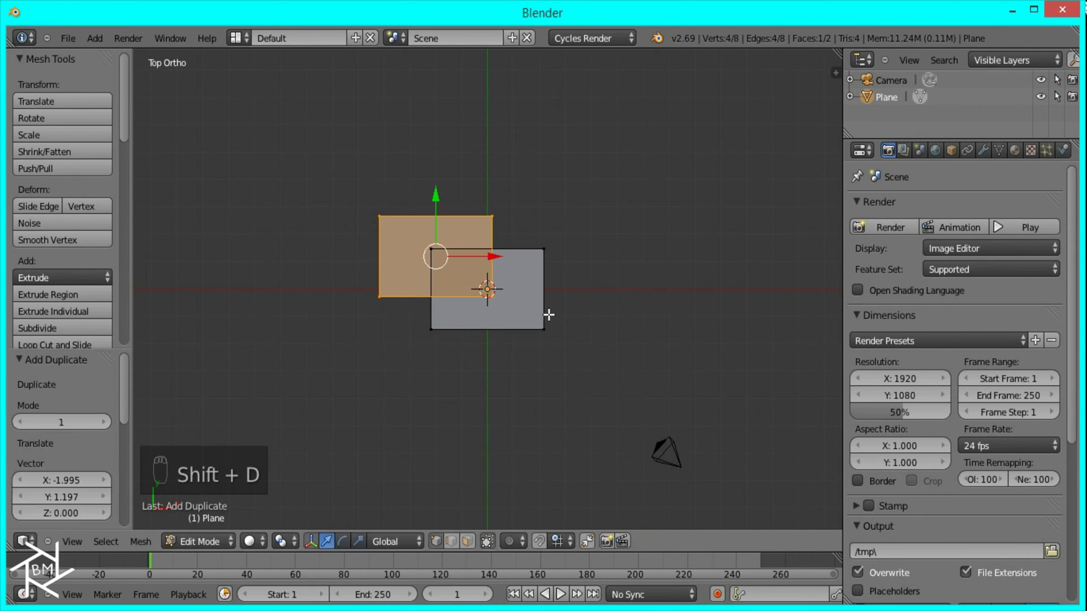
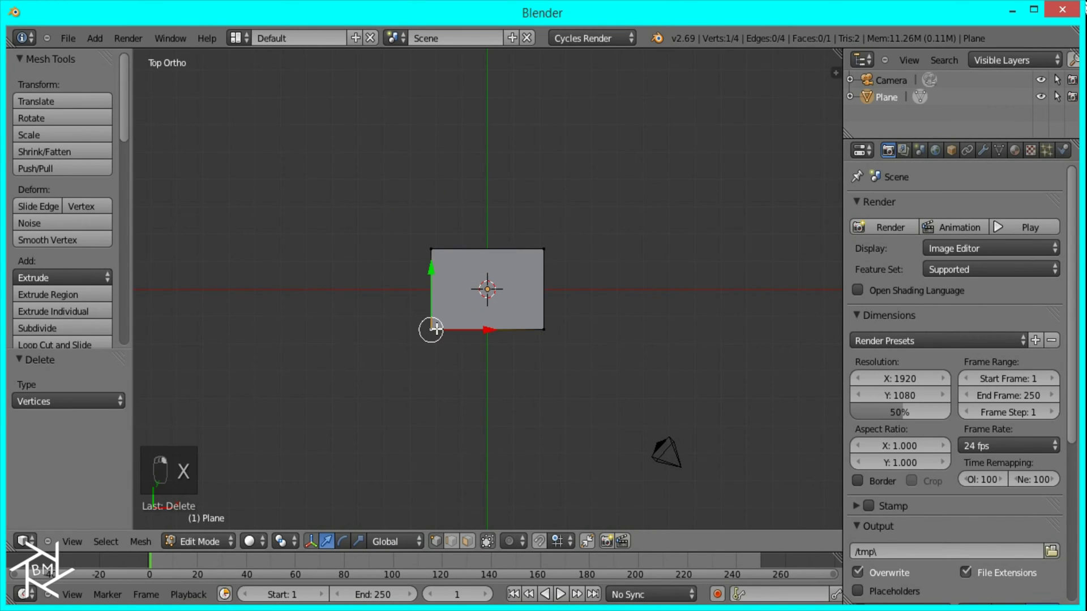
Duplicate the whole rectangle and resize the copy along one axis
{"action": "key", "text": "ctrl+a"}
{"action": "key", "text": "a"}
{"action": "key", "text": "a"}
{"action": "key", "text": "shift+d"}
{"action": "key", "text": "s"}
{"action": "key", "text": "s"}
Add a square copy left of the original and a smaller square above it
{"action": "key", "text": "shift+d"}
{"action": "left_click", "coordinate": [305, 333]}
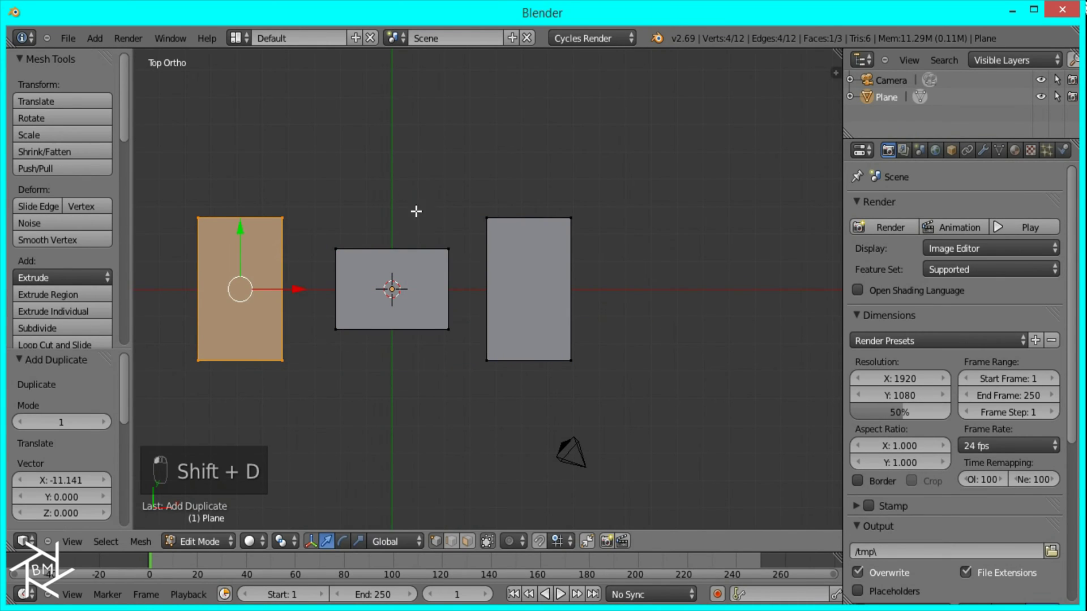
{"action": "key", "text": "s"}
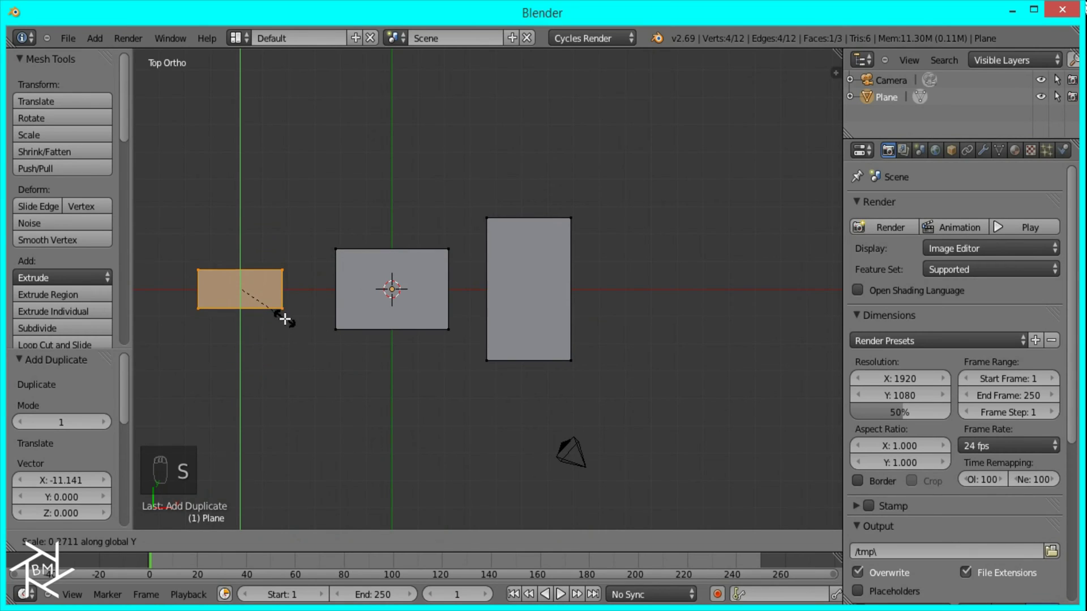
{"action": "left_click", "coordinate": [346, 354]}
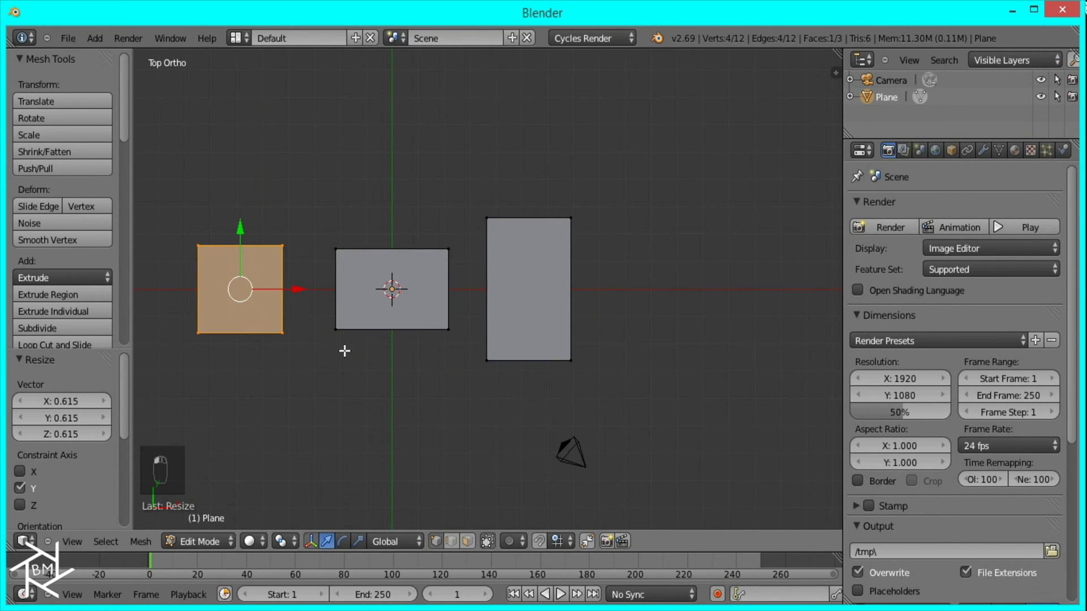
{"action": "key", "text": "shift+d"}
{"action": "left_click_drag", "start_coordinate": [384, 275], "coordinate": [372, 306]}
{"action": "key", "text": "s"}
{"action": "left_click", "coordinate": [357, 287]}
Duplicate the small square into a resized copy placed below the original rectangle
{"action": "key", "text": "shift+d"}
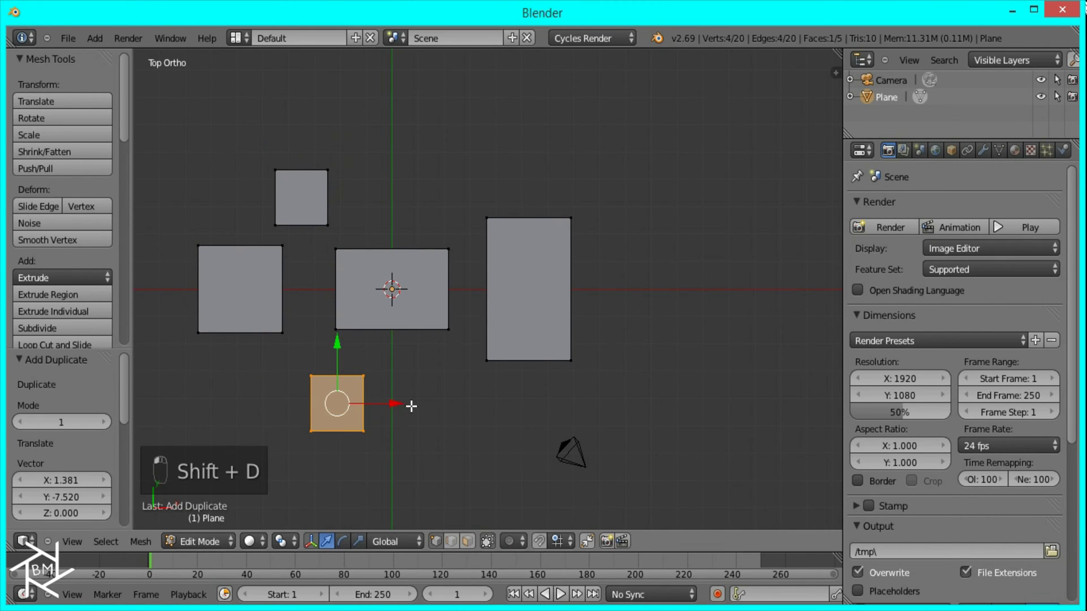
{"action": "key", "text": "s"}
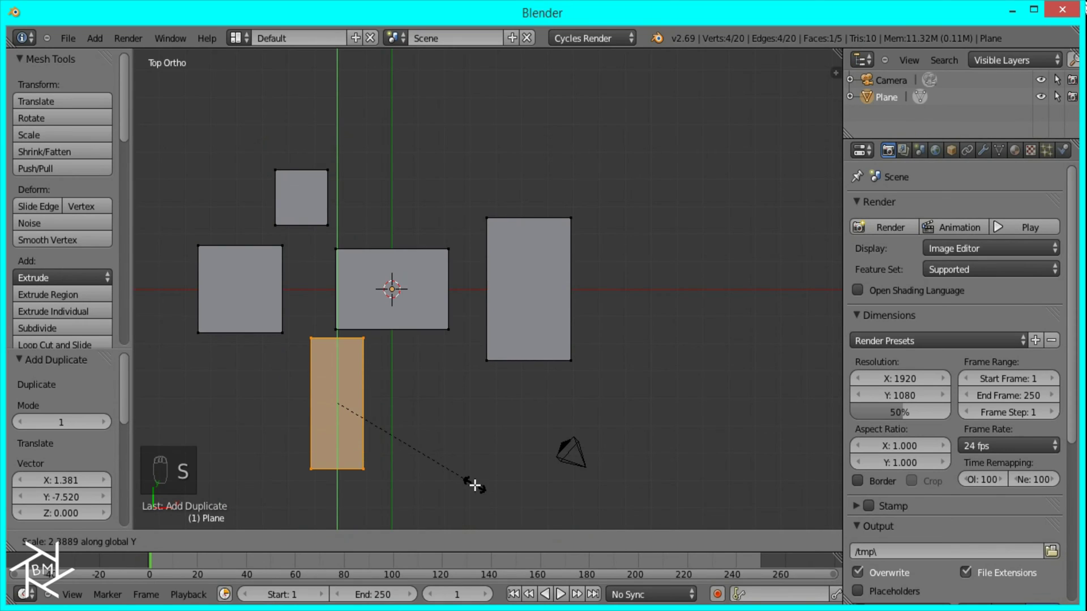
{"action": "key", "text": "s"}
{"action": "left_click_drag", "start_coordinate": [461, 448], "coordinate": [509, 431]}
{"action": "key", "text": "shift+d"}
{"action": "key", "text": "s"}
{"action": "left_click", "coordinate": [544, 441]}
Add a wide rectangle copy above the original
{"action": "key", "text": "shift+d"}
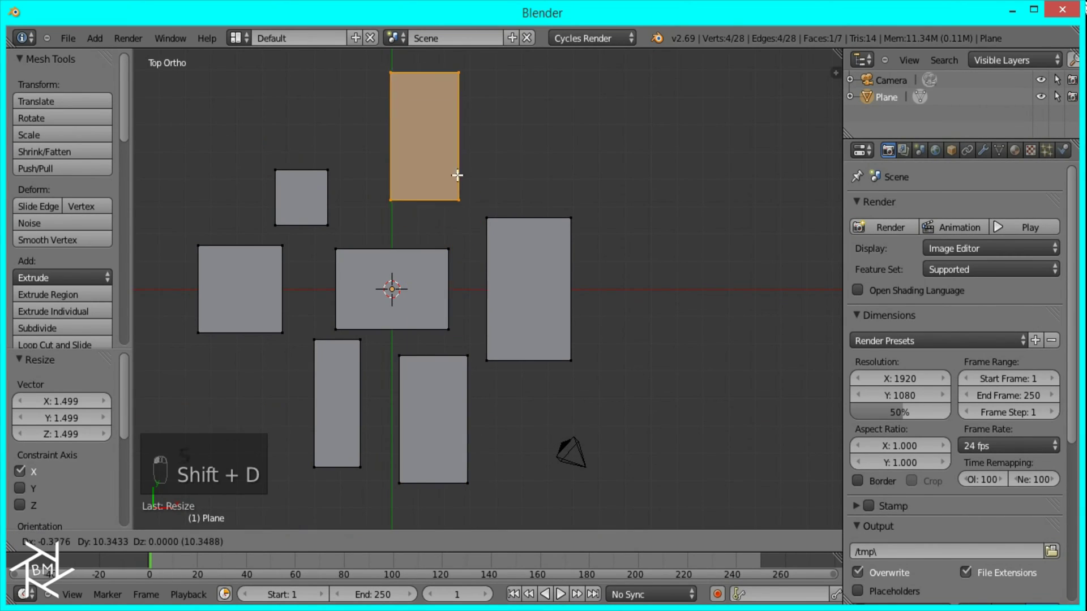
{"action": "left_click_drag", "start_coordinate": [457, 201], "coordinate": [543, 383]}
{"action": "key", "text": "s"}
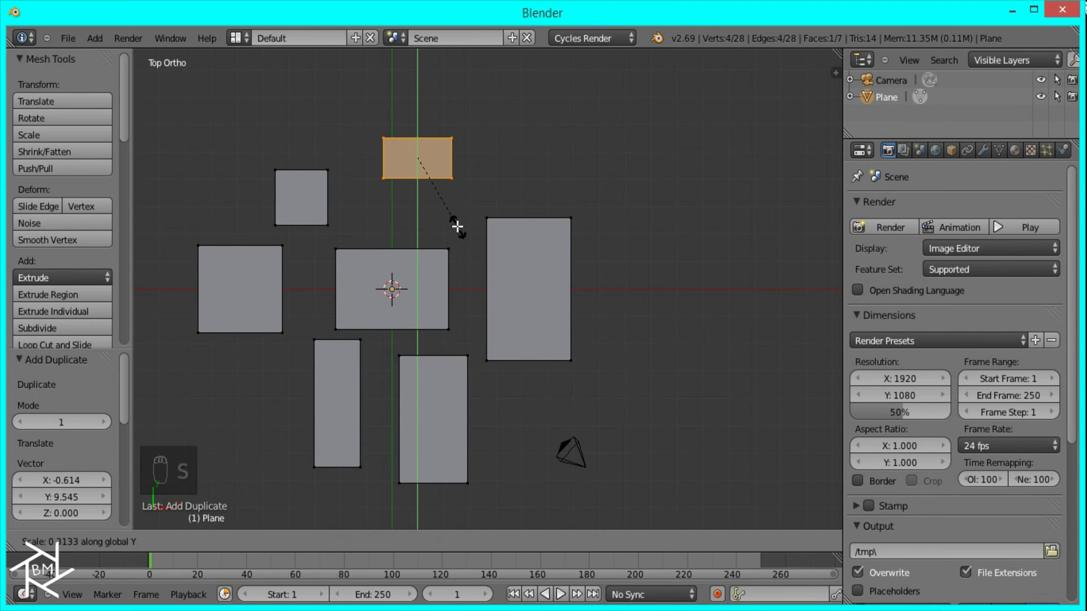
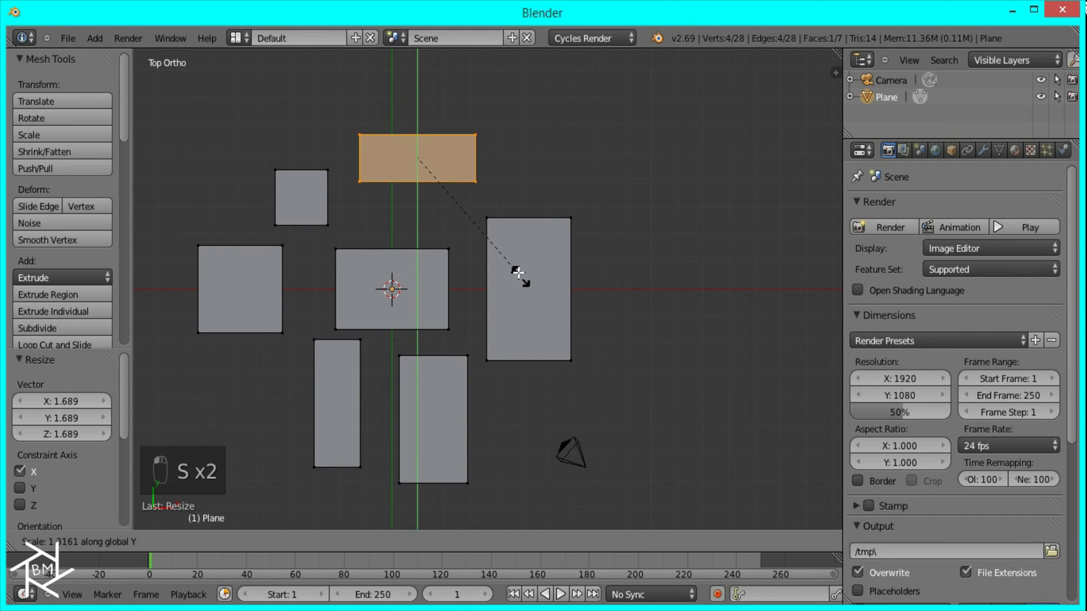
{"action": "left_click", "coordinate": [521, 271]}
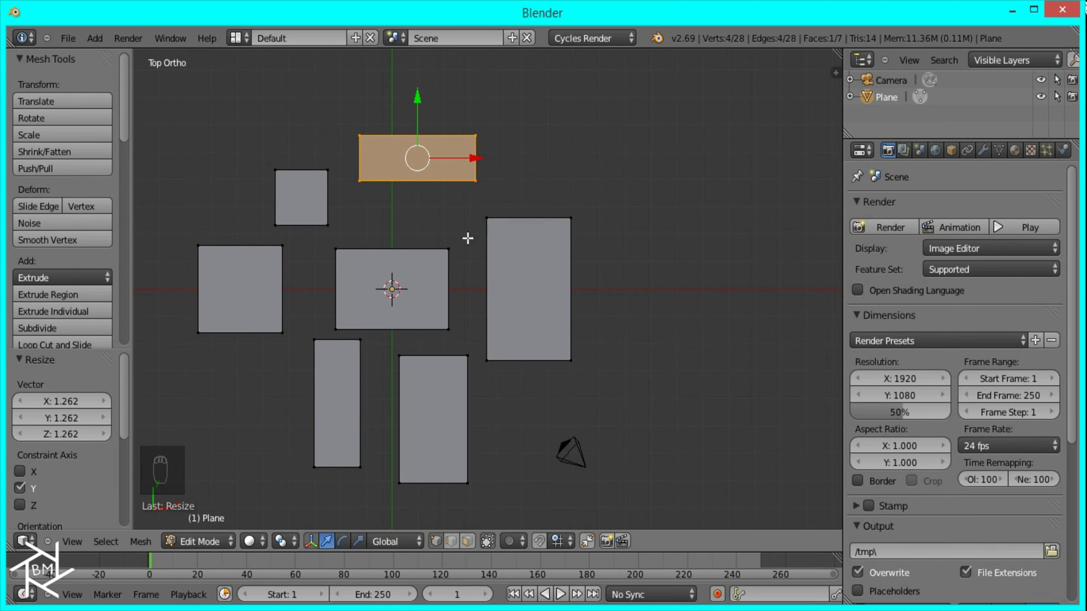
Move the wide top copy onto the original rectangle and tilt it diagonally, then select the small square
{"action": "key", "text": "g"}
{"action": "left_click_drag", "start_coordinate": [429, 247], "coordinate": [335, 306]}
{"action": "left_click_drag", "start_coordinate": [373, 342], "coordinate": [475, 246]}
{"action": "key", "text": "r"}
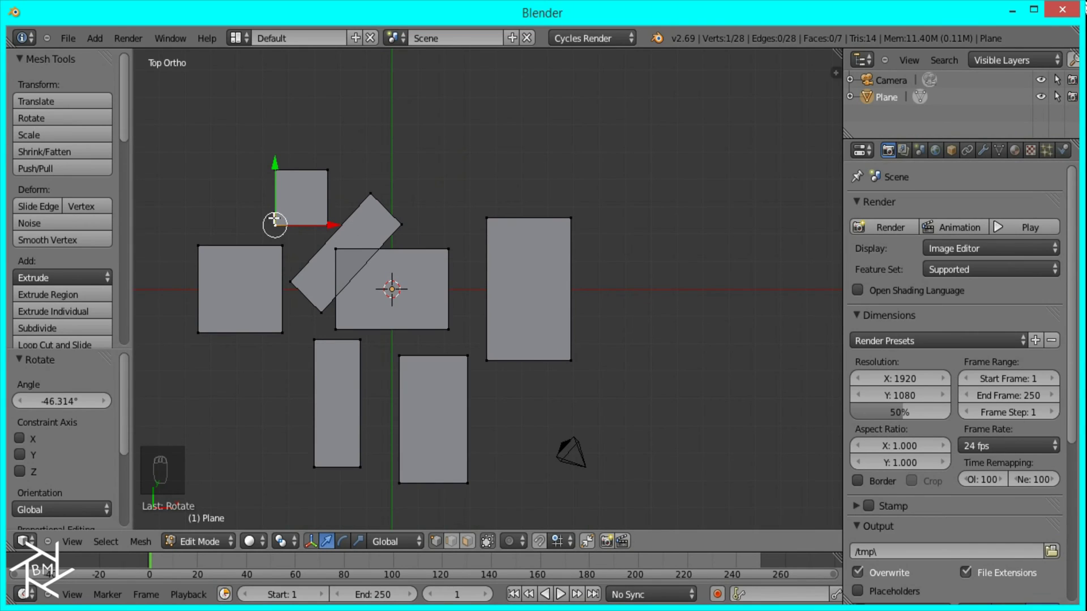
{"action": "left_click_drag", "start_coordinate": [283, 221], "coordinate": [295, 145]}
{"action": "right_click", "coordinate": [281, 206]}
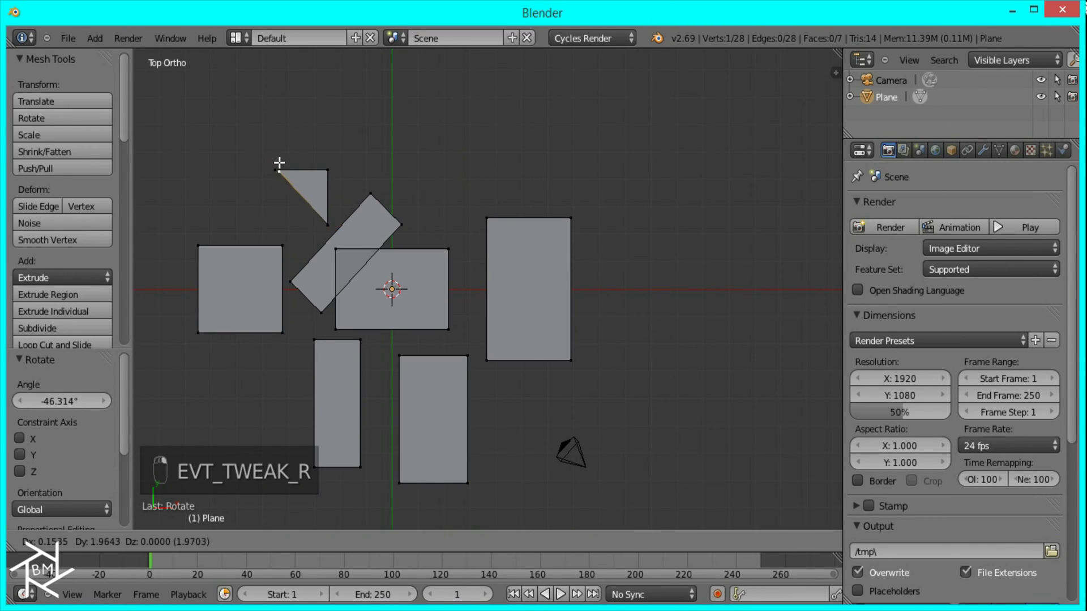
{"action": "key", "text": "ctrl+l"}
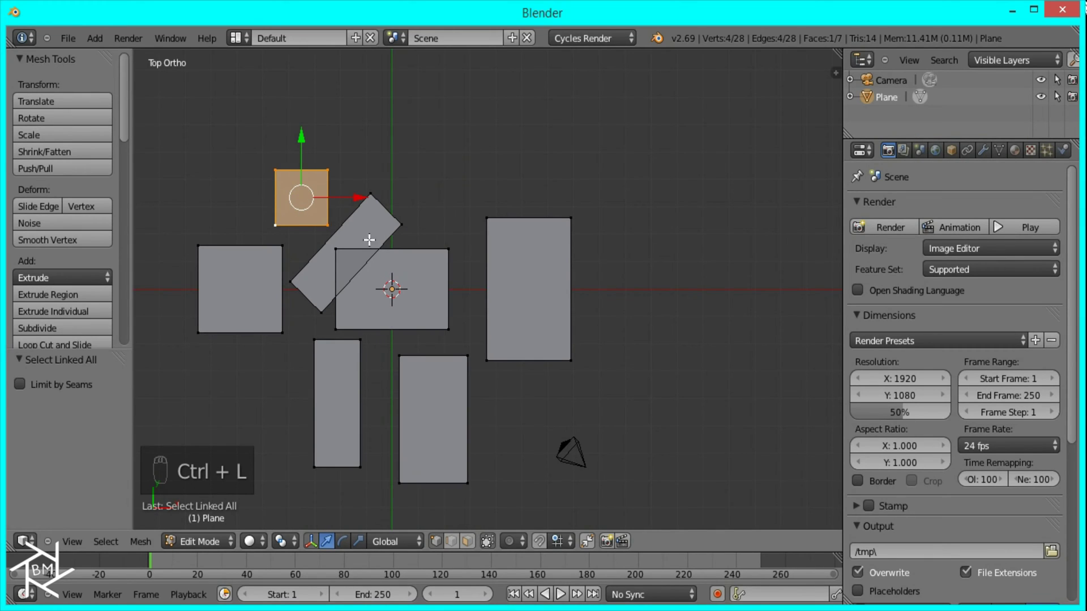
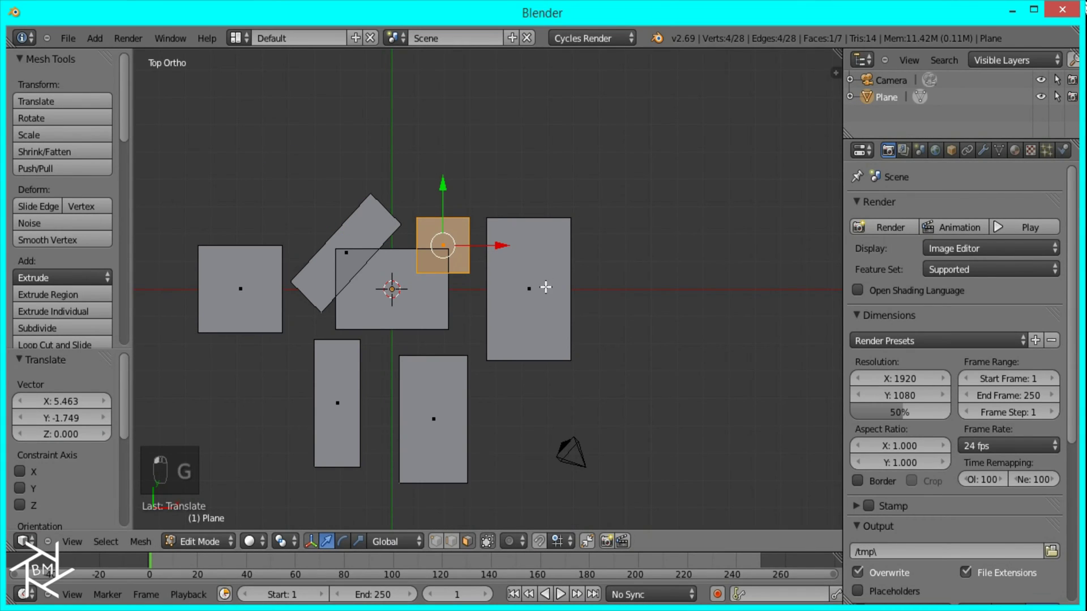
Tilt the tall right-hand rectangle and move the lower rectangle up into the cluster, tilted
{"action": "key", "text": "r"}
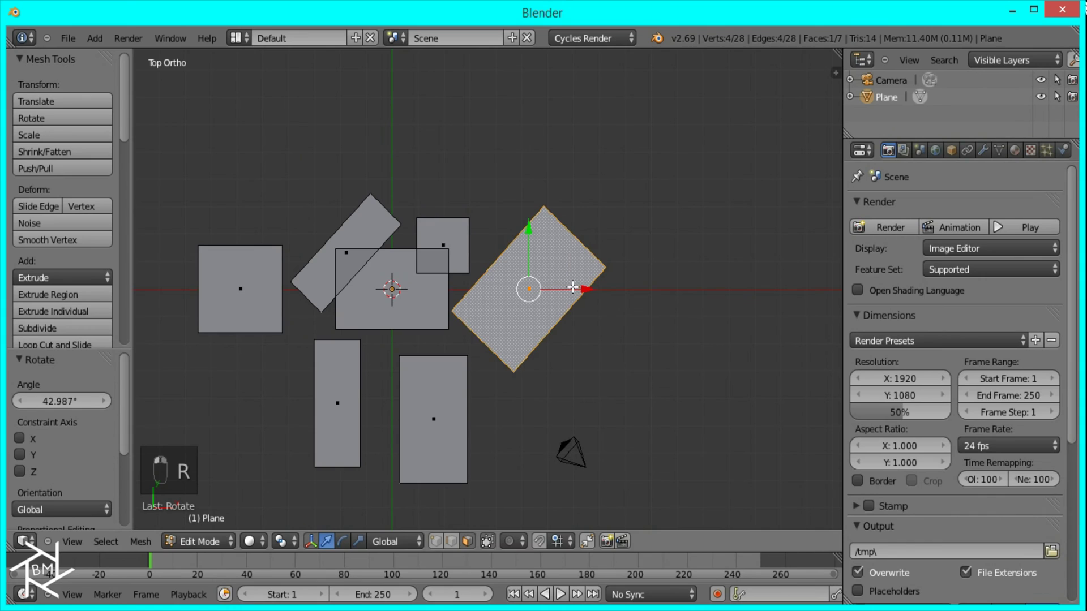
{"action": "key", "text": "g"}
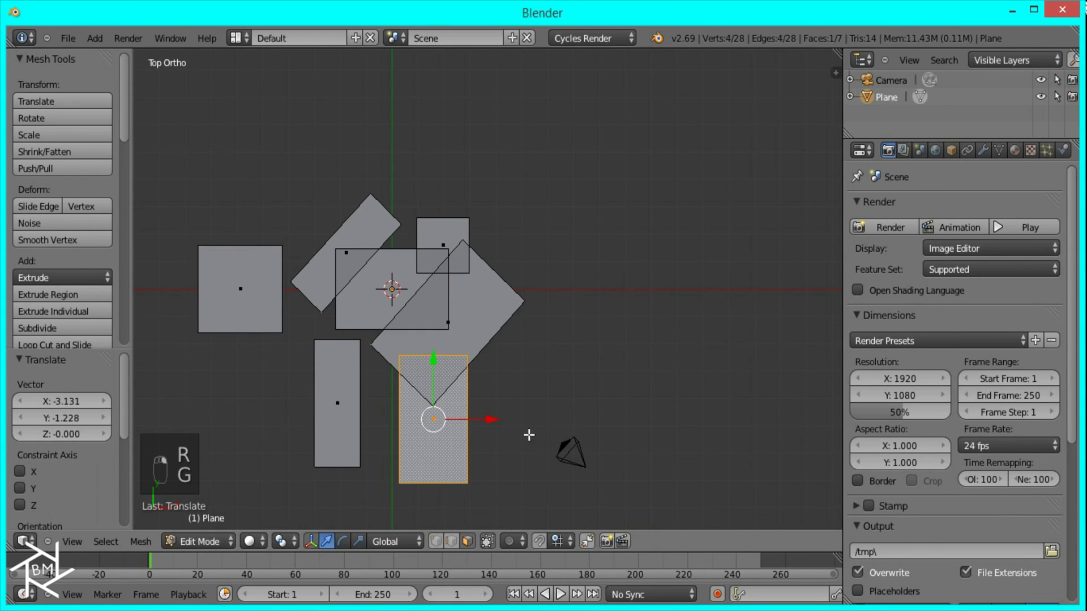
{"action": "key", "text": "g"}
{"action": "left_click_drag", "start_coordinate": [500, 261], "coordinate": [546, 181]}
{"action": "key", "text": "r"}
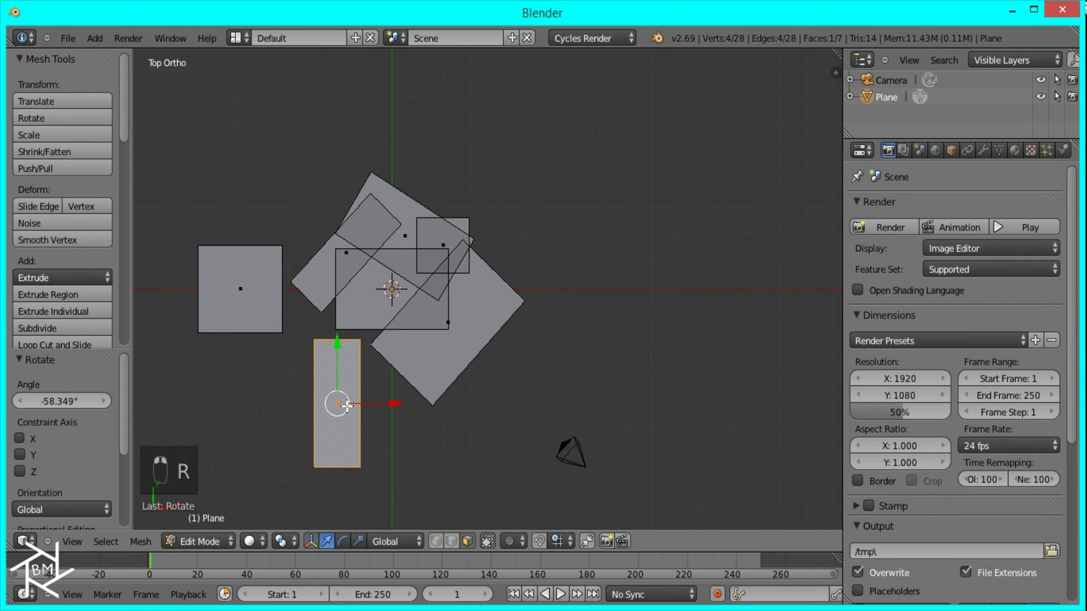
{"action": "key", "text": "r"}
{"action": "middle_click", "coordinate": [348, 544]}
Move the left square toward the cluster and add two tilted copies, enlarging the top one
{"action": "key", "text": "g"}
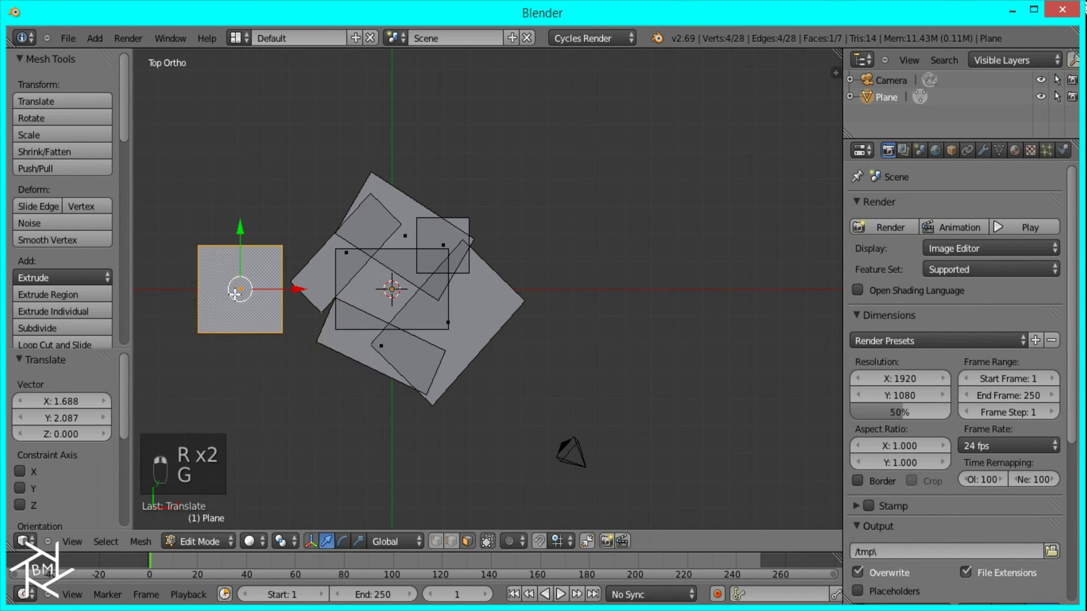
{"action": "key", "text": "g"}
{"action": "key", "text": "shift+d"}
{"action": "key", "text": "r"}
{"action": "key", "text": "s"}
{"action": "key", "text": "g"}
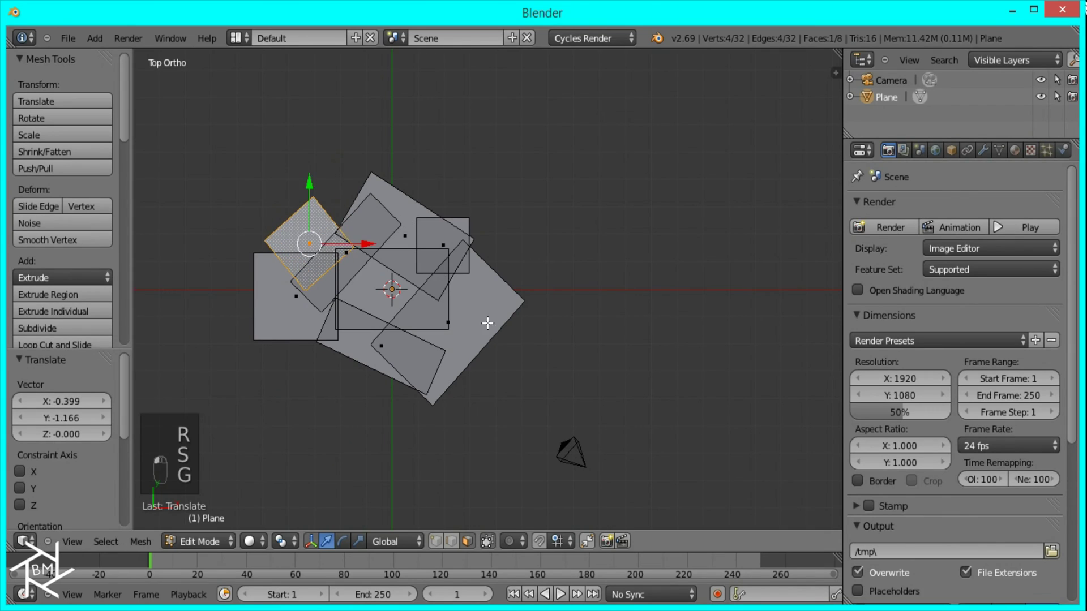
{"action": "key", "text": "shift+d"}
{"action": "key", "text": "r"}
{"action": "key", "text": "g"}
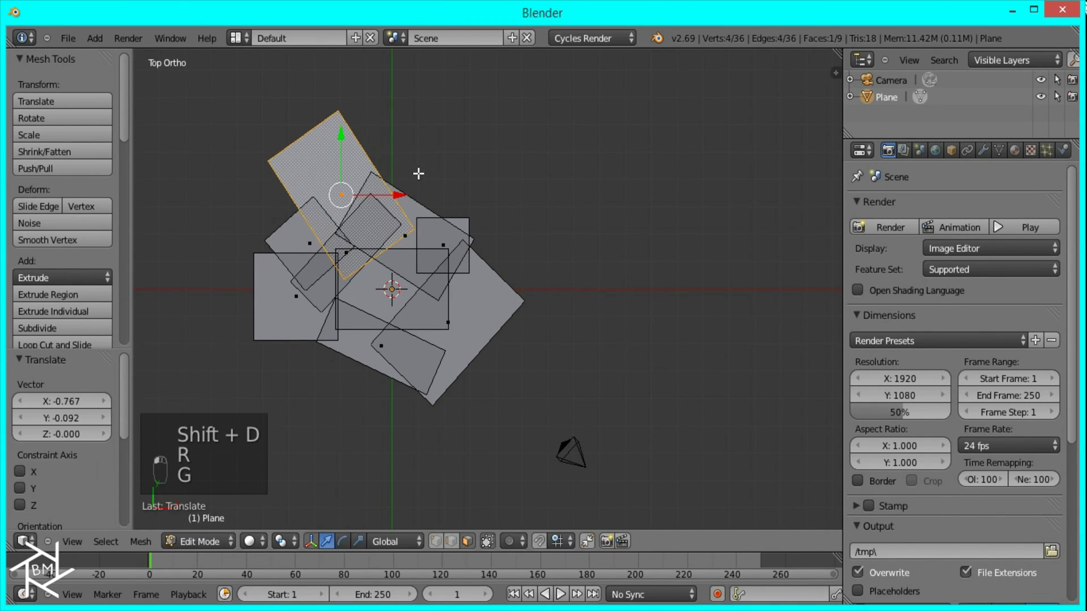
{"action": "key", "text": "s"}
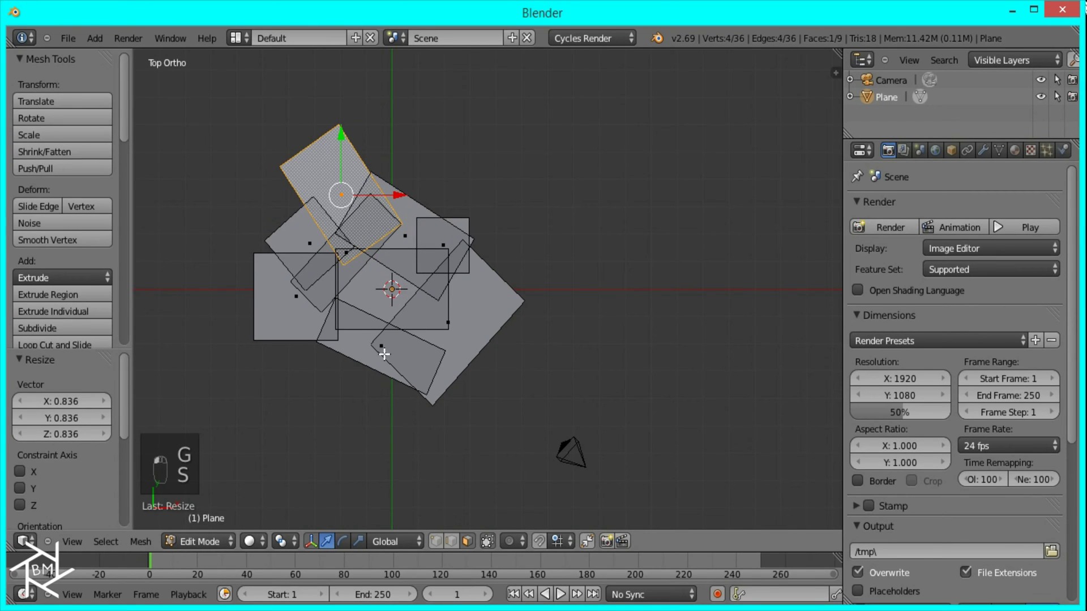
Add a rotated copy left of the cluster and another copy below it
{"action": "key", "text": "shift+d"}
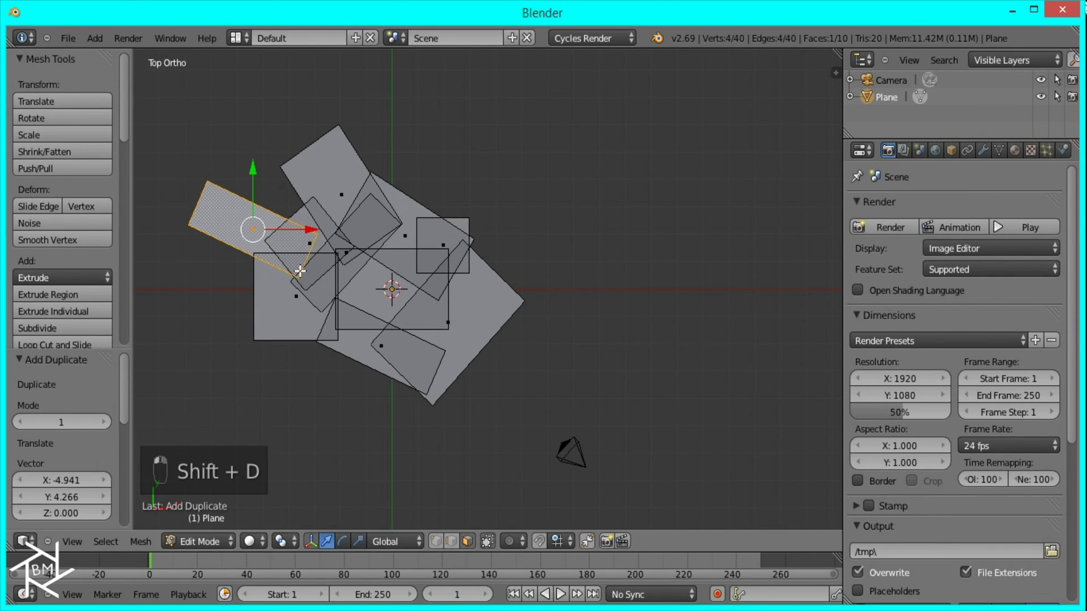
{"action": "key", "text": "r"}
{"action": "key", "text": "g"}
{"action": "left_click_drag", "start_coordinate": [310, 274], "coordinate": [406, 266]}
{"action": "left_click", "coordinate": [399, 281]}
{"action": "key", "text": "shift+d"}
{"action": "key", "text": "r"}
{"action": "key", "text": "g"}
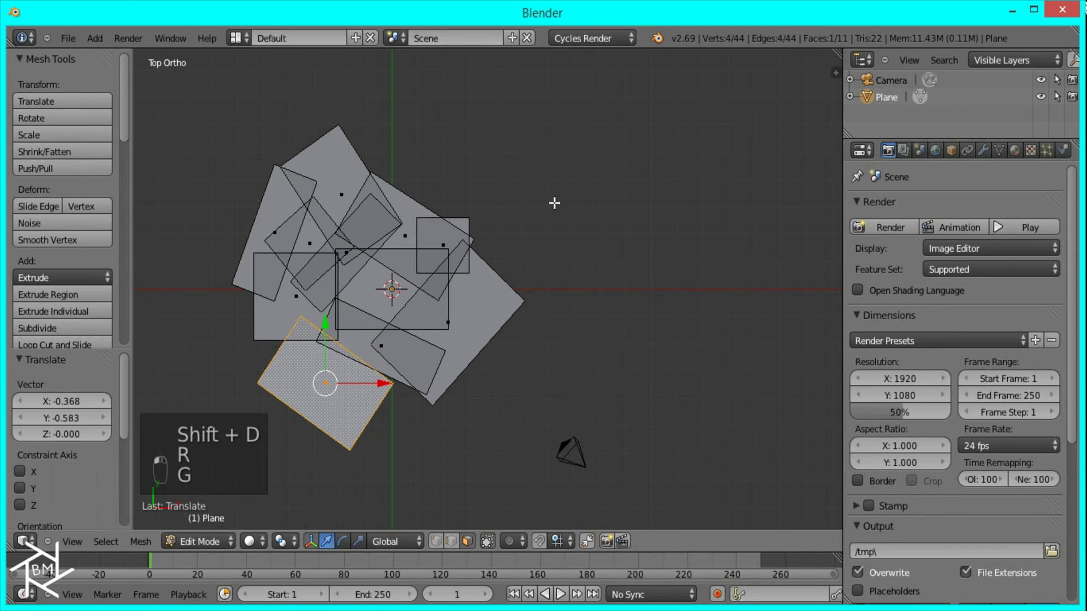
Resize the bottom copy, then select and deselect all collage faces to isolate the lower plane
{"action": "key", "text": "s"}
{"action": "left_click_drag", "start_coordinate": [420, 301], "coordinate": [429, 278]}
{"action": "key", "text": "a"}
{"action": "key", "text": "a"}
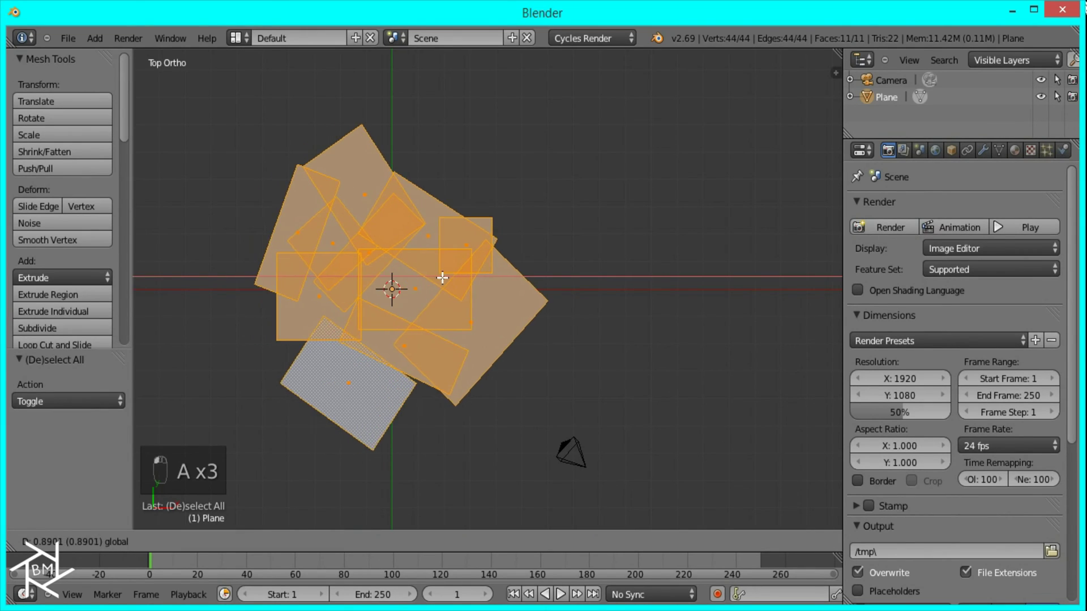
{"action": "key", "text": "s"}
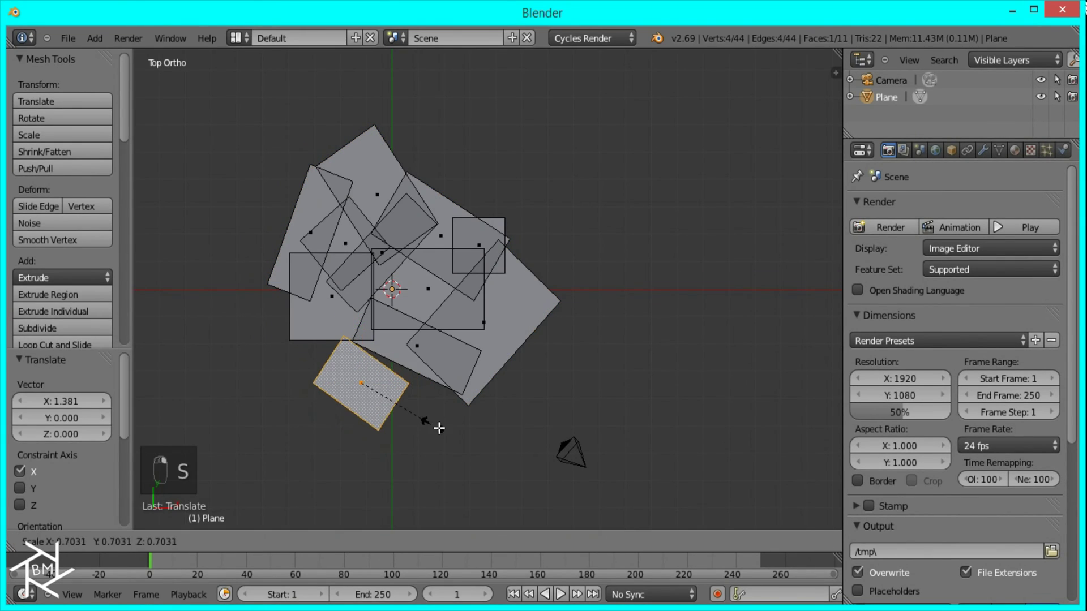
From front view, lower the chosen photo plane below the others
{"action": "key", "text": "g"}
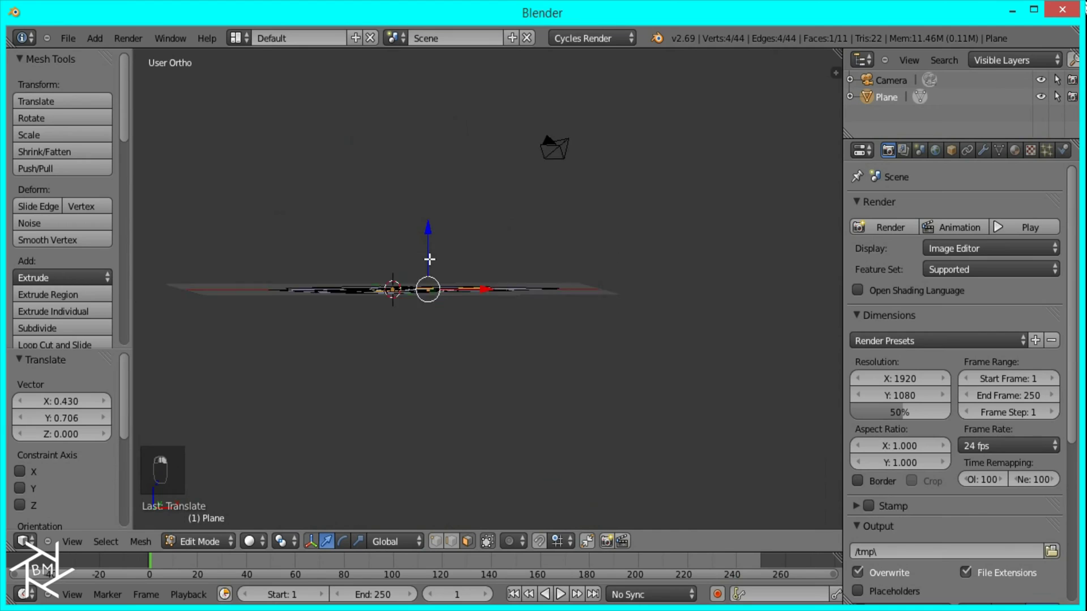
{"action": "left_click_drag", "start_coordinate": [336, 374], "coordinate": [479, 304]}
{"action": "key", "text": "KP_1"}
{"action": "middle_click", "coordinate": [463, 291]}
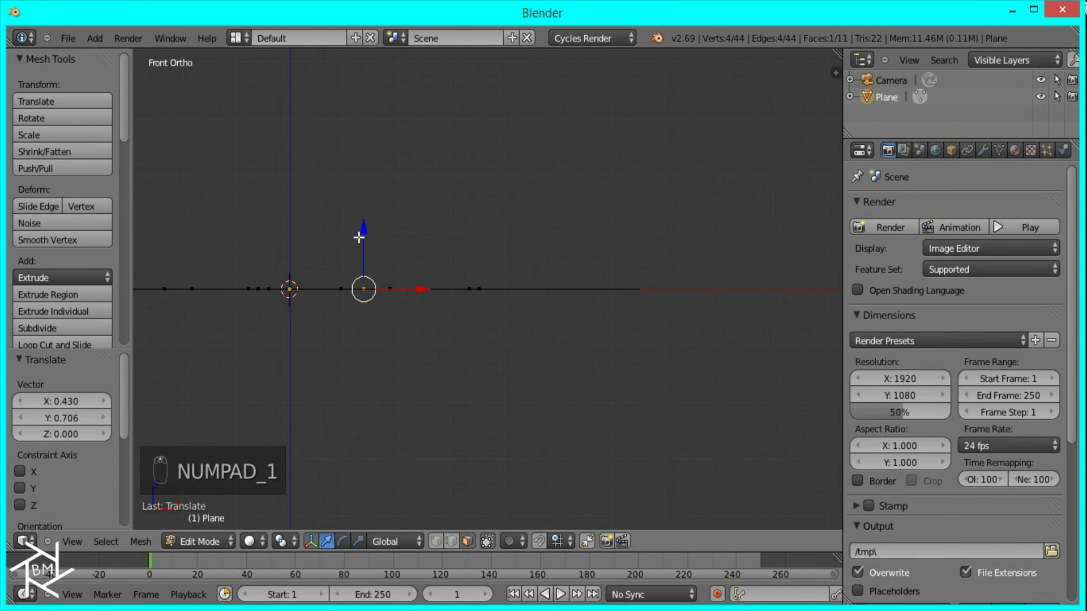
{"action": "left_click_drag", "start_coordinate": [370, 238], "coordinate": [336, 291]}
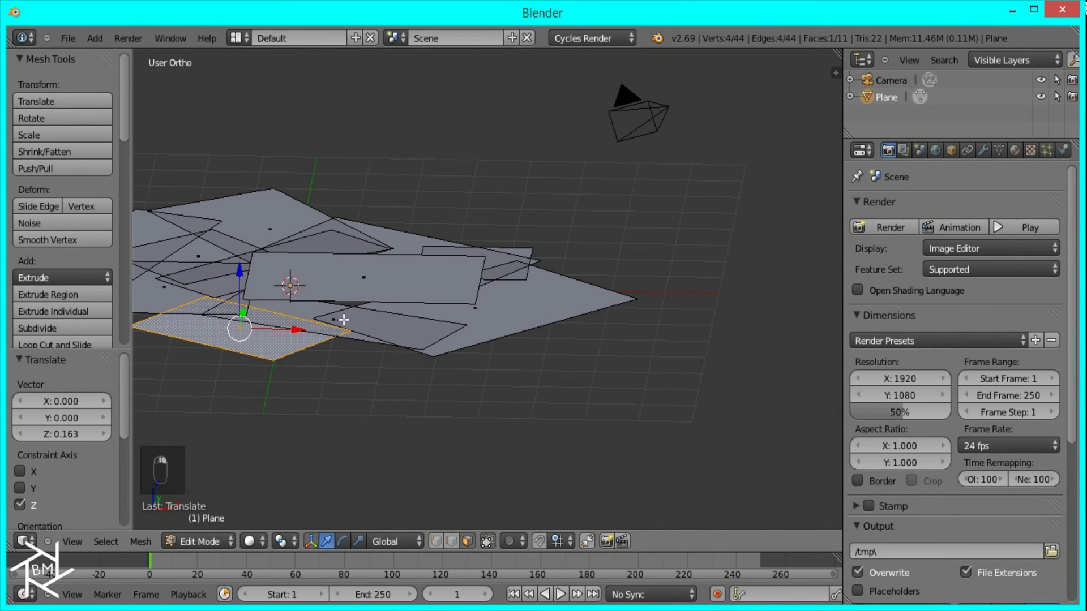
{"action": "key", "text": "KP_1"}
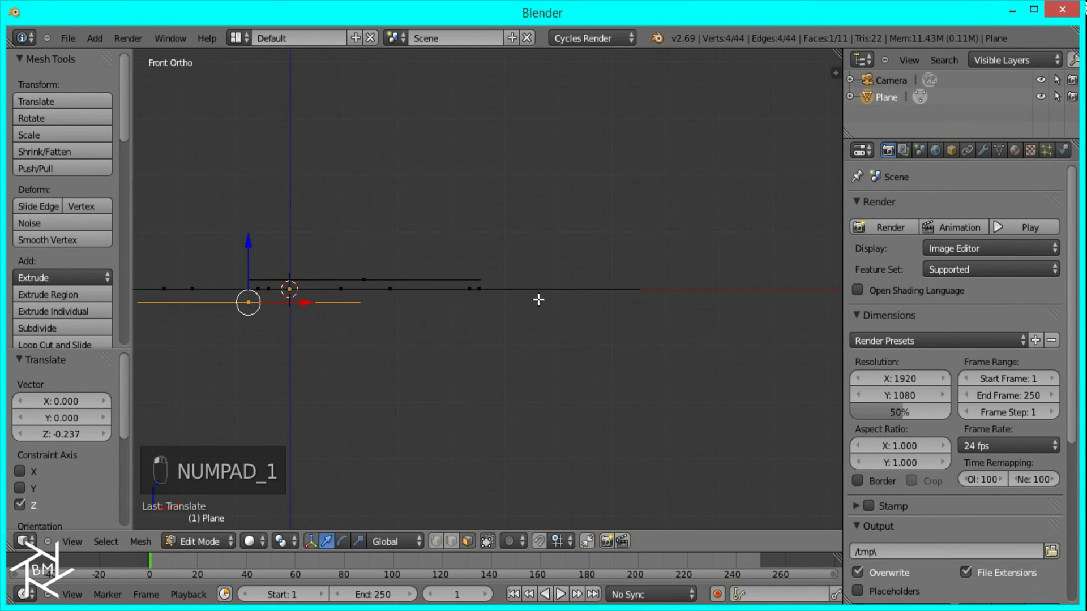
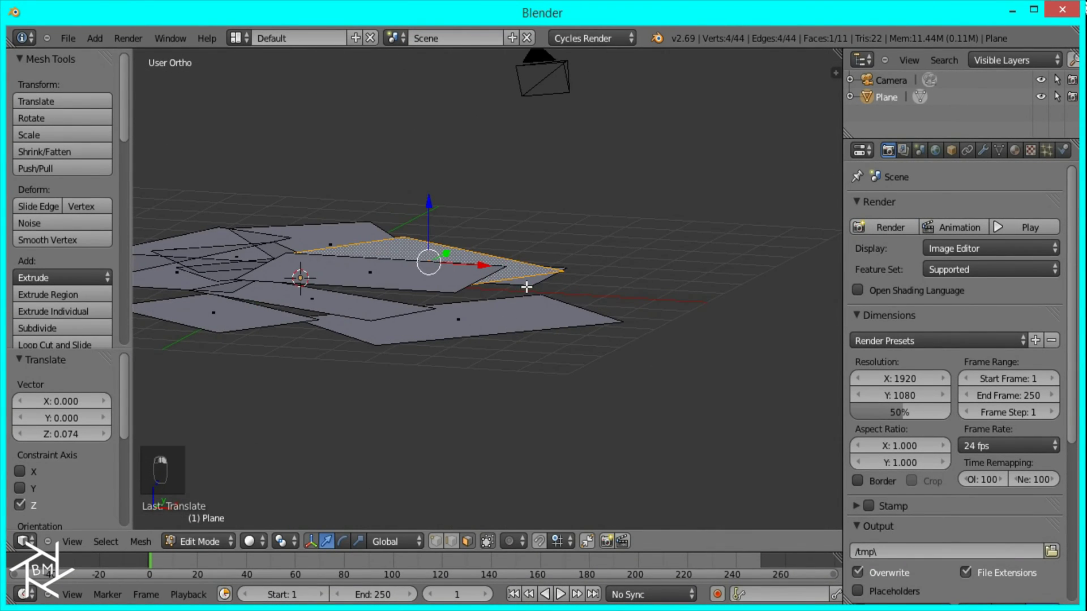
{"action": "key", "text": "KP_1"}
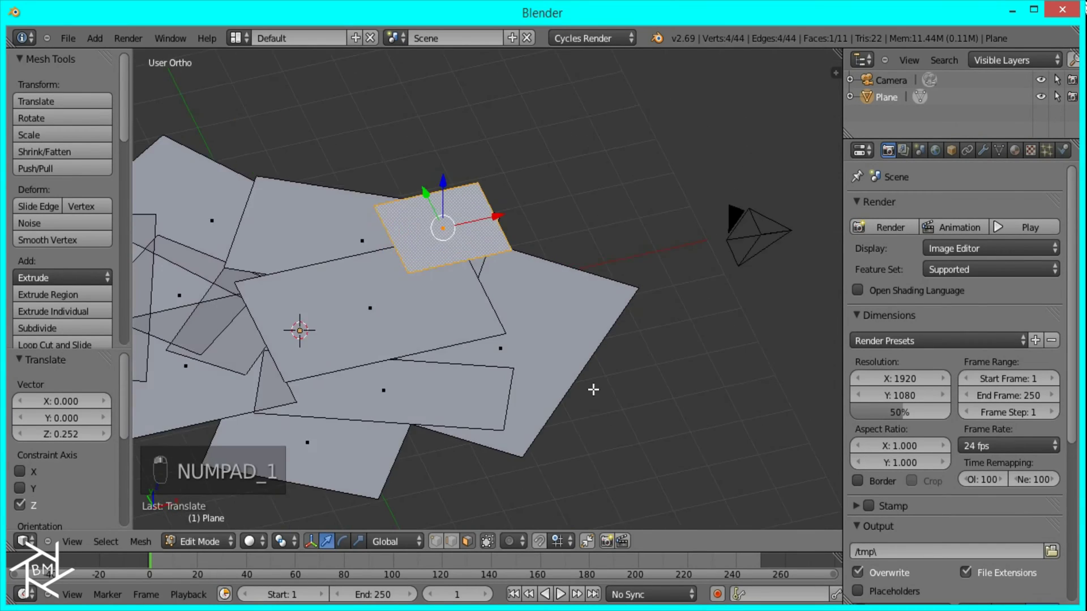
Pick another photo plane and move it vertically to a new height, checking from the front
{"action": "right_click", "coordinate": [198, 399]}
{"action": "left_click", "coordinate": [197, 400]}
{"action": "key", "text": "KP_1"}
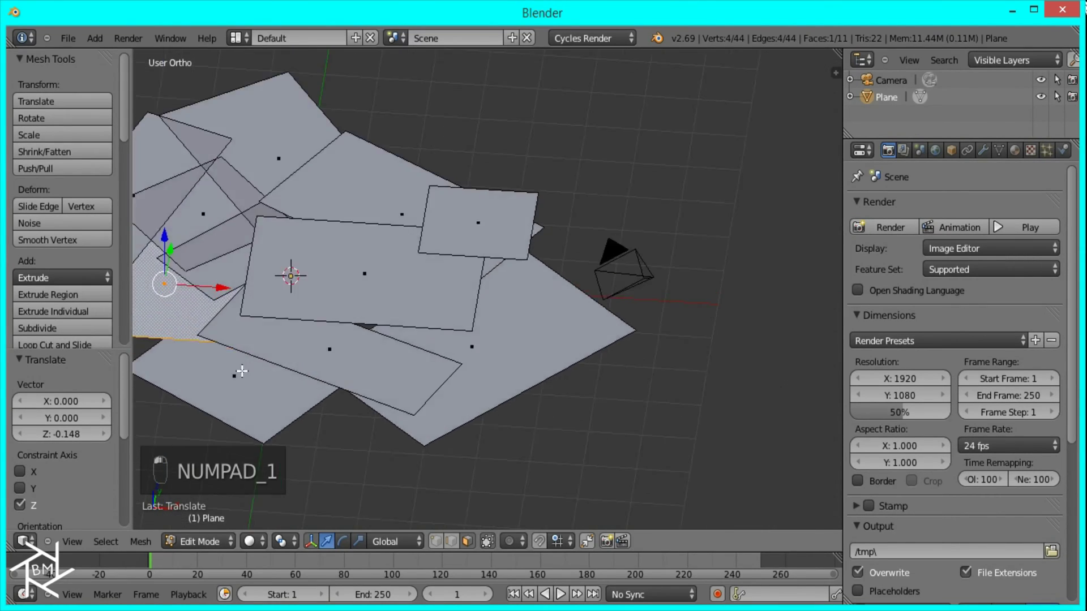
{"action": "key", "text": "KP_1"}
{"action": "middle_click", "coordinate": [231, 314]}
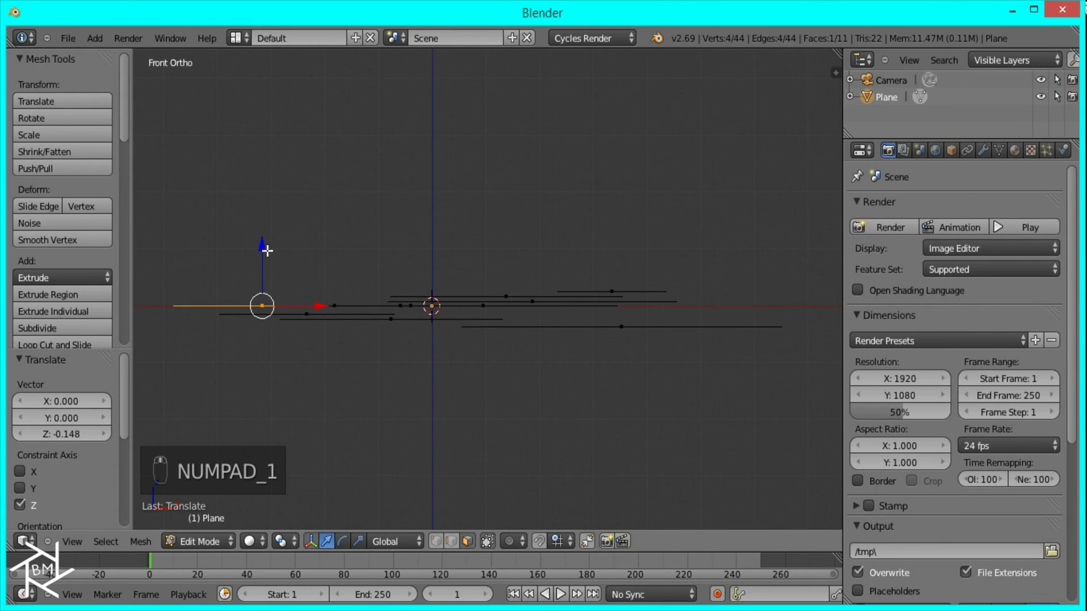
{"action": "left_click", "coordinate": [266, 235]}
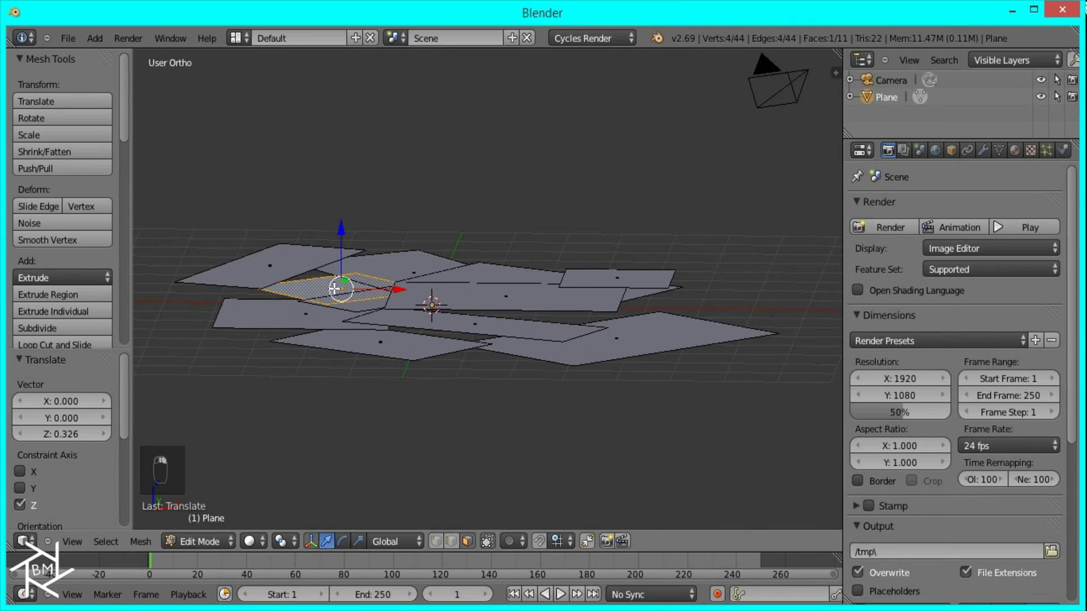
{"action": "key", "text": "KP_1"}
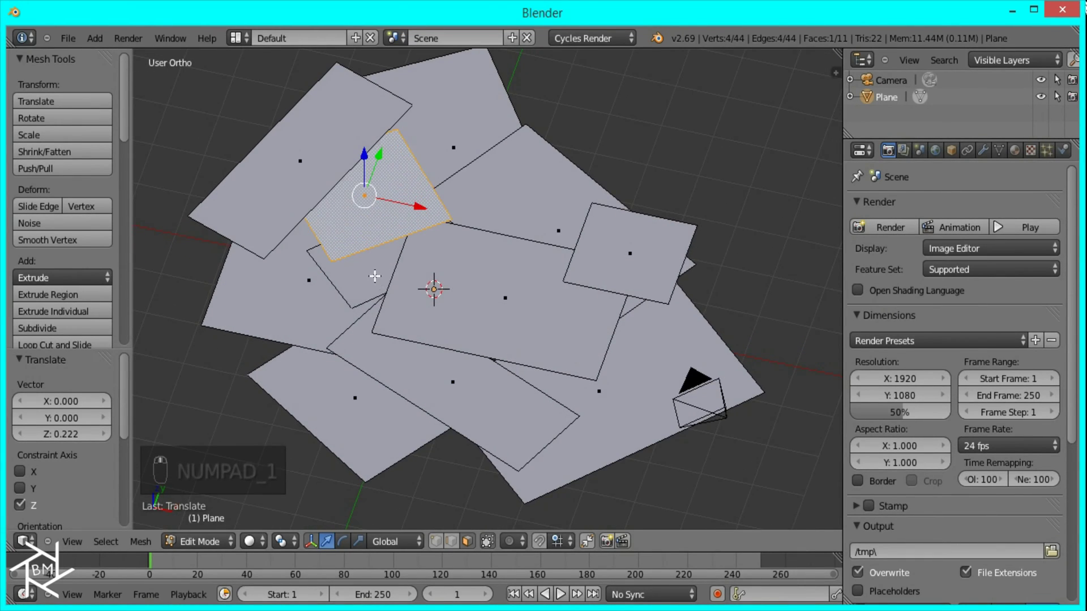
{"action": "key", "text": "KP_1"}
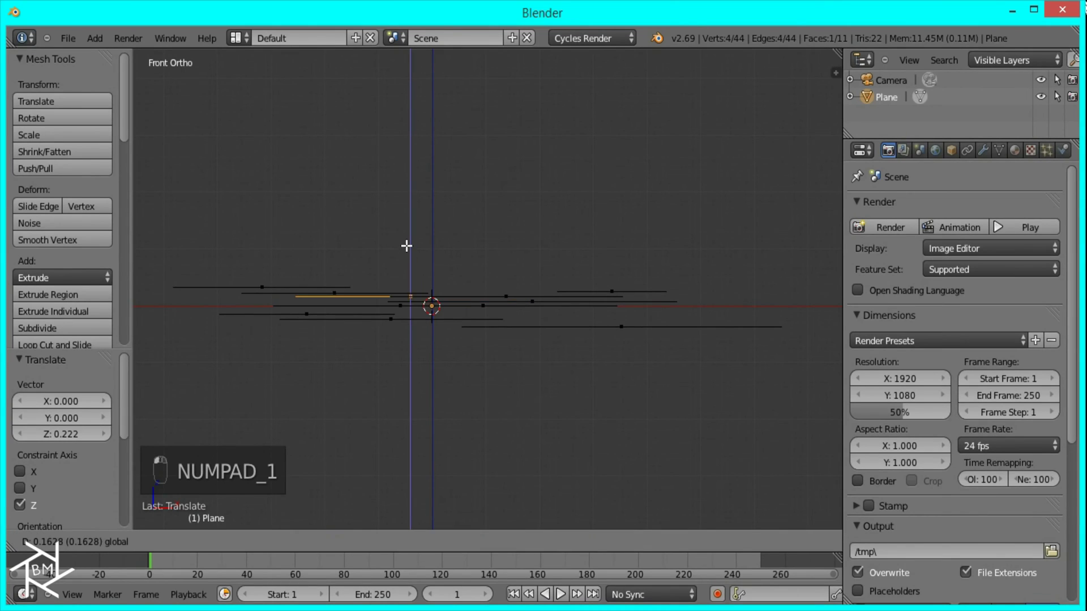
Raise a third photo plane above the others and orbit to inspect the layering
{"action": "middle_click", "coordinate": [412, 249]}
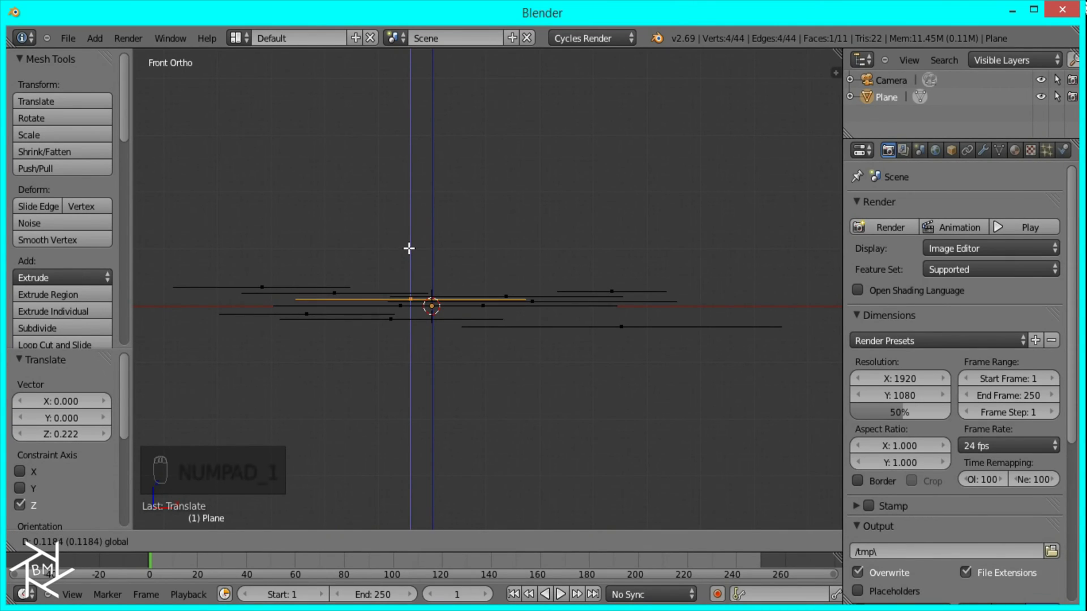
{"action": "left_click_drag", "start_coordinate": [478, 314], "coordinate": [583, 179]}
{"action": "left_click", "coordinate": [582, 179]}
{"action": "key", "text": "KP_1"}
{"action": "left_click", "coordinate": [540, 251]}
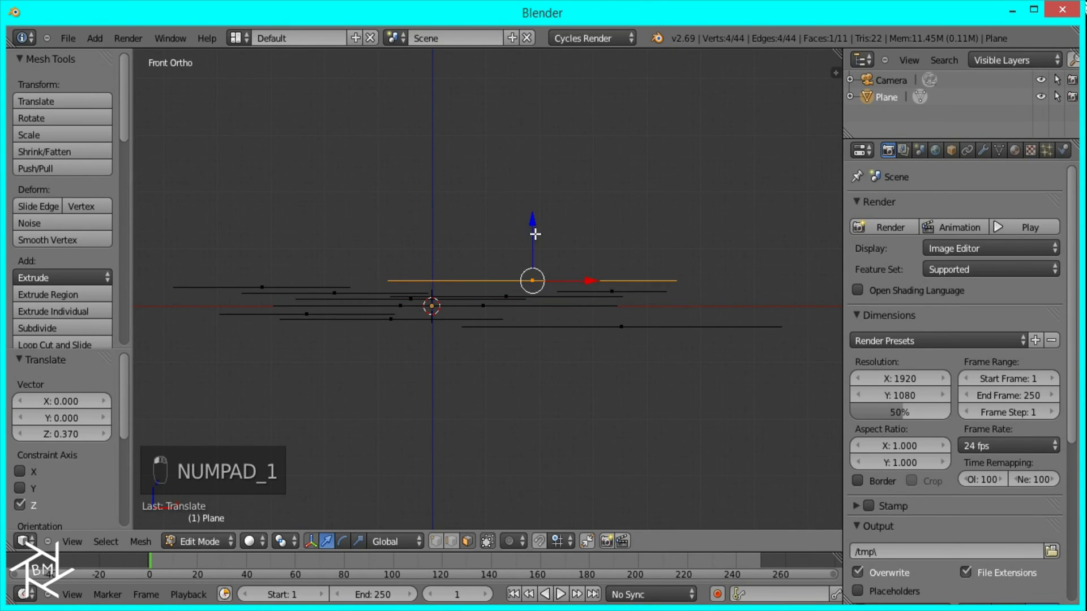
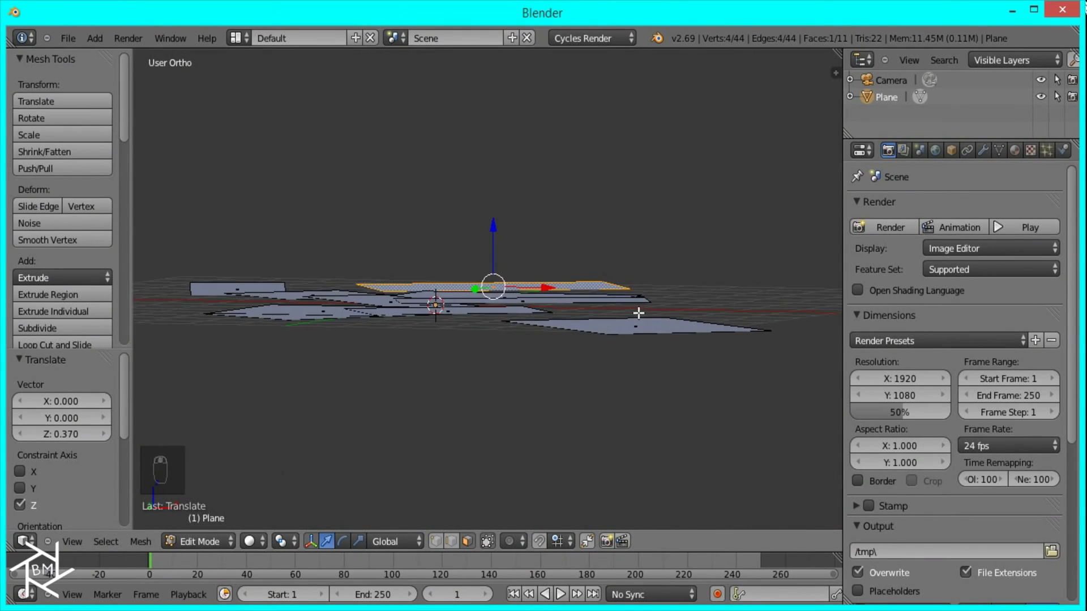
{"action": "left_click_drag", "start_coordinate": [642, 327], "coordinate": [419, 346]}
{"action": "key", "text": "KP_1"}
{"action": "left_click_drag", "start_coordinate": [436, 349], "coordinate": [235, 321]}
{"action": "key", "text": "KP_1"}
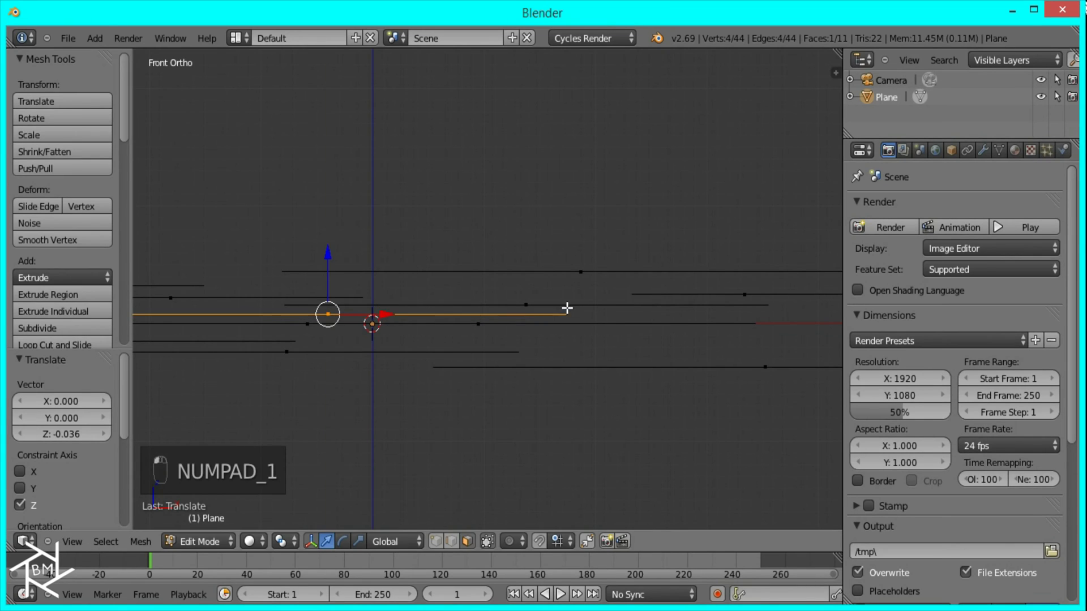
Shift one more plane to its own height and review the stacked collage from above
{"action": "middle_click", "coordinate": [578, 348]}
{"action": "left_click_drag", "start_coordinate": [573, 311], "coordinate": [442, 343]}
{"action": "key", "text": "KP_1"}
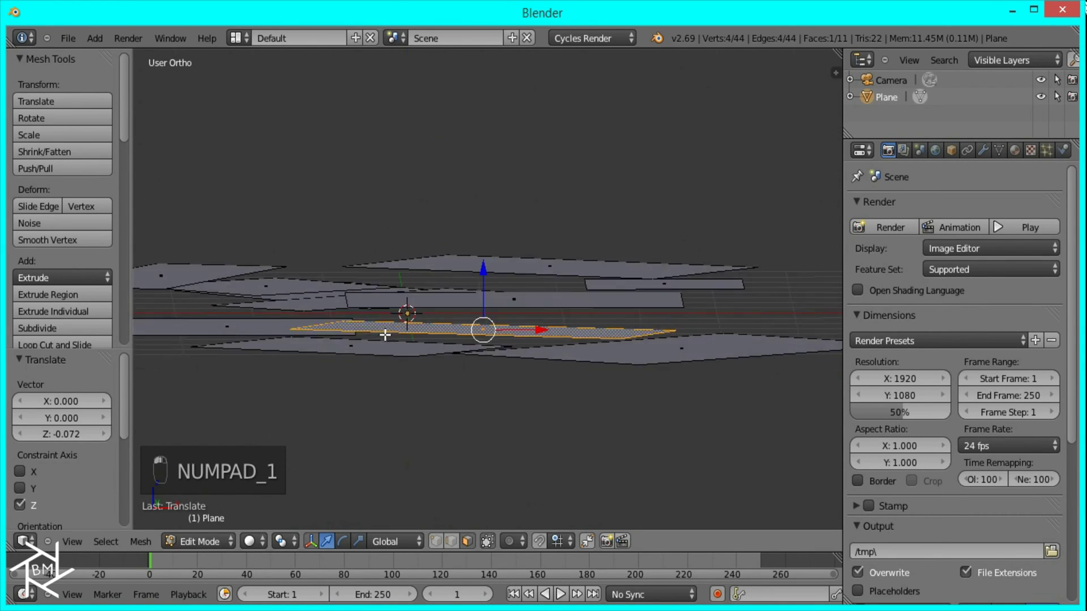
{"action": "left_click_drag", "start_coordinate": [425, 331], "coordinate": [418, 345]}
{"action": "key", "text": "KP_7"}
{"action": "left_click_drag", "start_coordinate": [510, 328], "coordinate": [376, 244]}
{"action": "left_click_drag", "start_coordinate": [376, 244], "coordinate": [365, 286]}
{"action": "left_click_drag", "start_coordinate": [547, 294], "coordinate": [580, 306]}
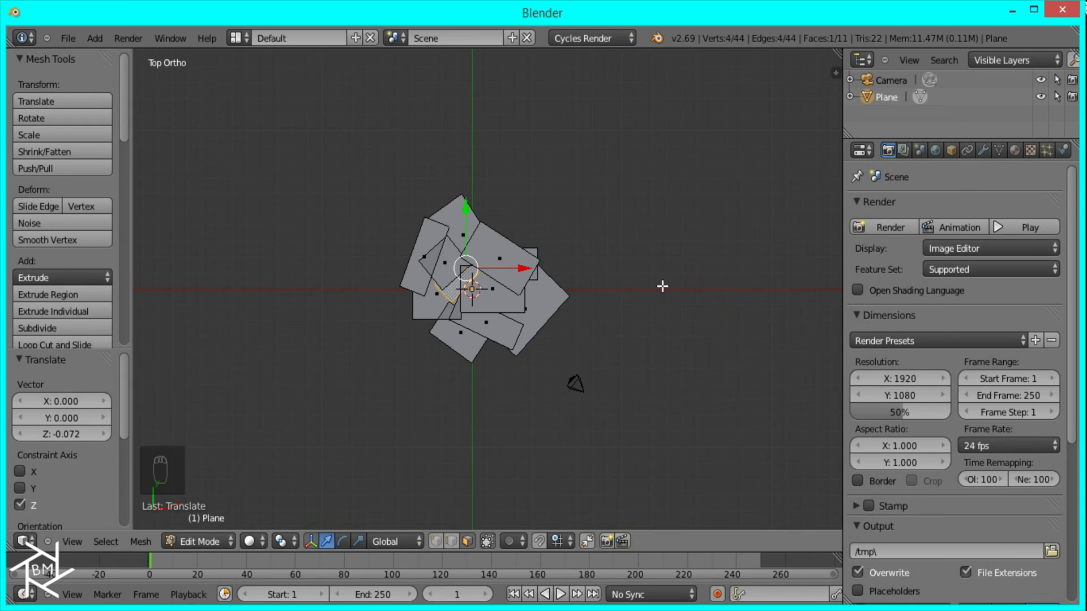
Leave Edit Mode, duplicate the collage object and move the copy onto another layer
{"action": "key", "text": "a"}
{"action": "key", "text": "Tab"}
{"action": "key", "text": "shift+d"}
{"action": "key", "text": "m"}
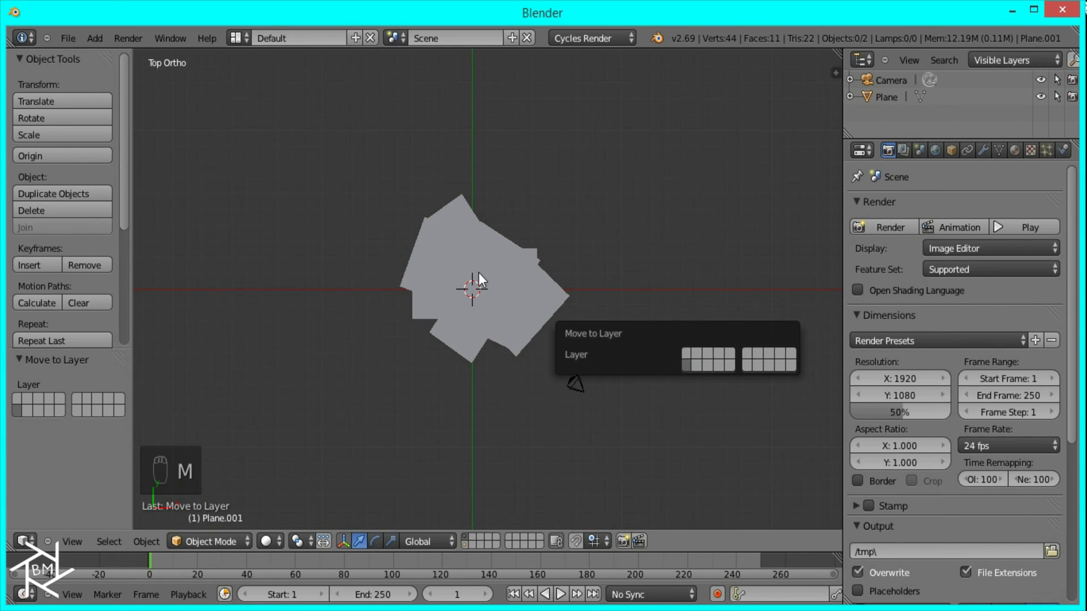
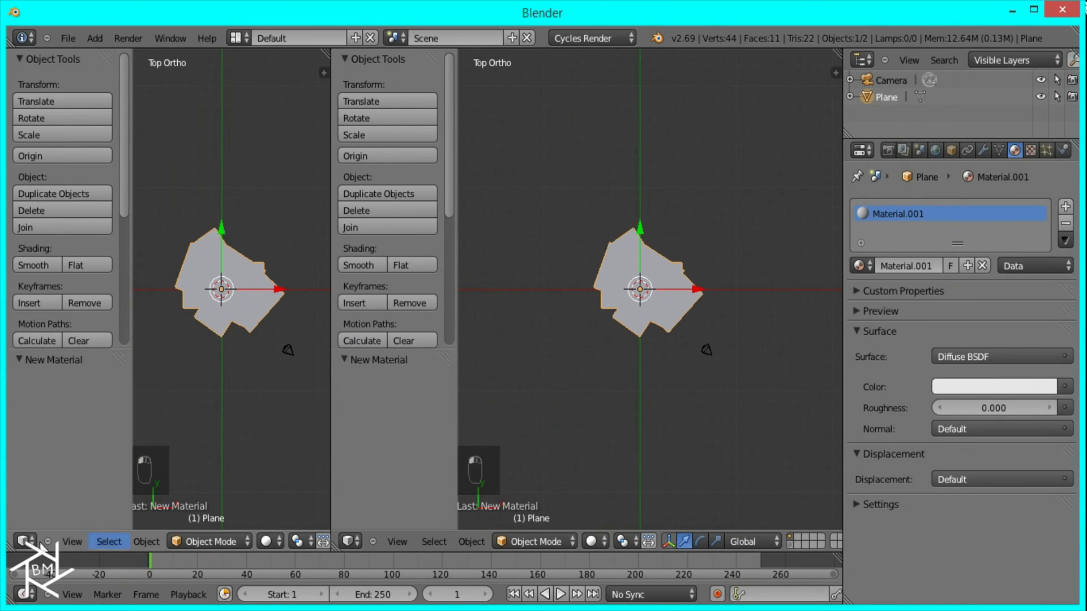
In the Node Editor, insert a Mix Shader before the output and feed a Glossy BSDF into it alongside the Diffuse
{"action": "left_click", "coordinate": [24, 544]}
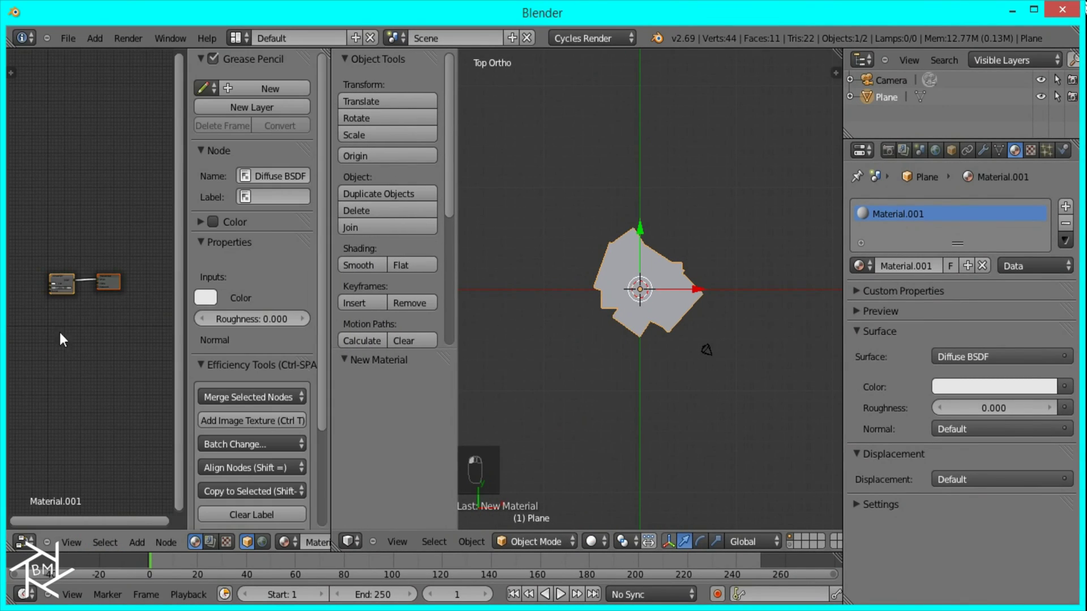
{"action": "key", "text": "n"}
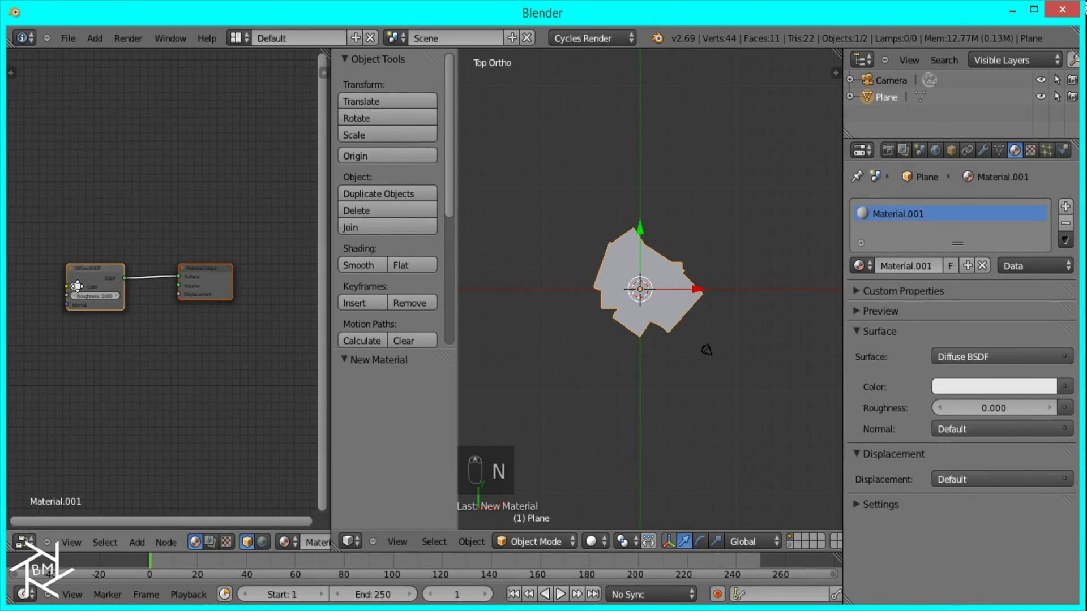
{"action": "left_click_drag", "start_coordinate": [194, 313], "coordinate": [223, 354]}
{"action": "key", "text": "g"}
{"action": "key", "text": "shift+a"}
{"action": "left_click_drag", "start_coordinate": [194, 85], "coordinate": [136, 333]}
{"action": "key", "text": "shift+a"}
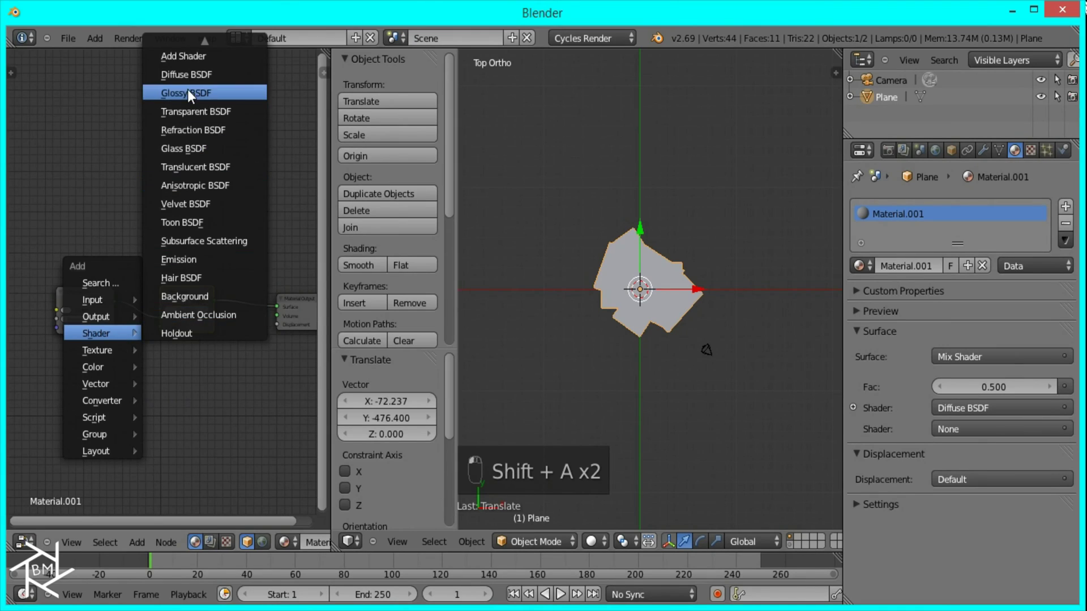
{"action": "left_click_drag", "start_coordinate": [64, 372], "coordinate": [112, 373]}
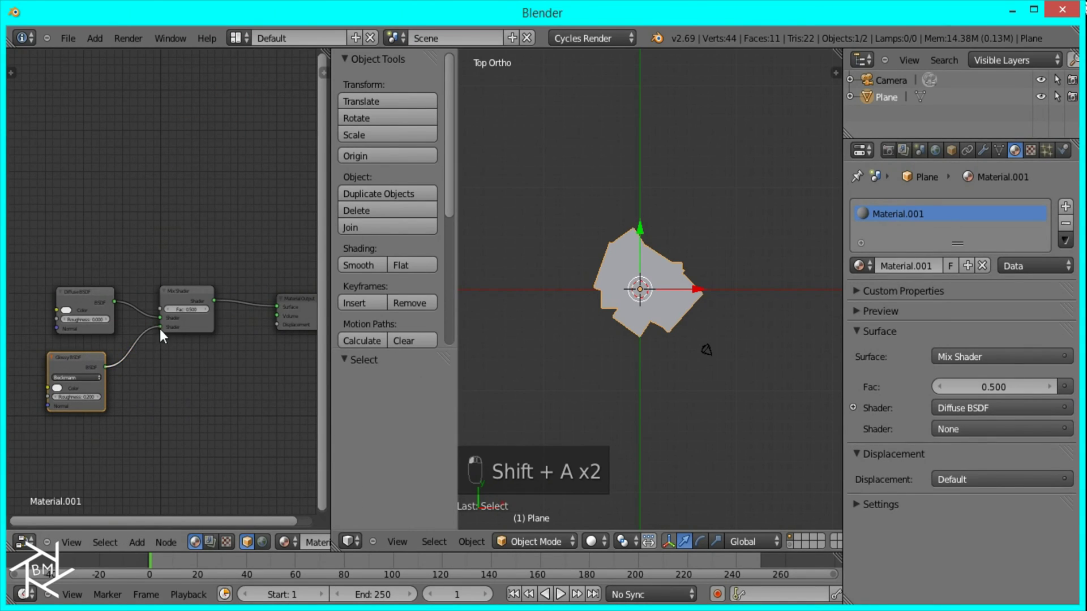
Add a Texture Coordinate node and an Image Texture node for the material's colour
{"action": "key", "text": "shift+a"}
{"action": "left_click_drag", "start_coordinate": [149, 277], "coordinate": [132, 278]}
{"action": "left_click", "coordinate": [35, 277]}
{"action": "key", "text": "shift+a"}
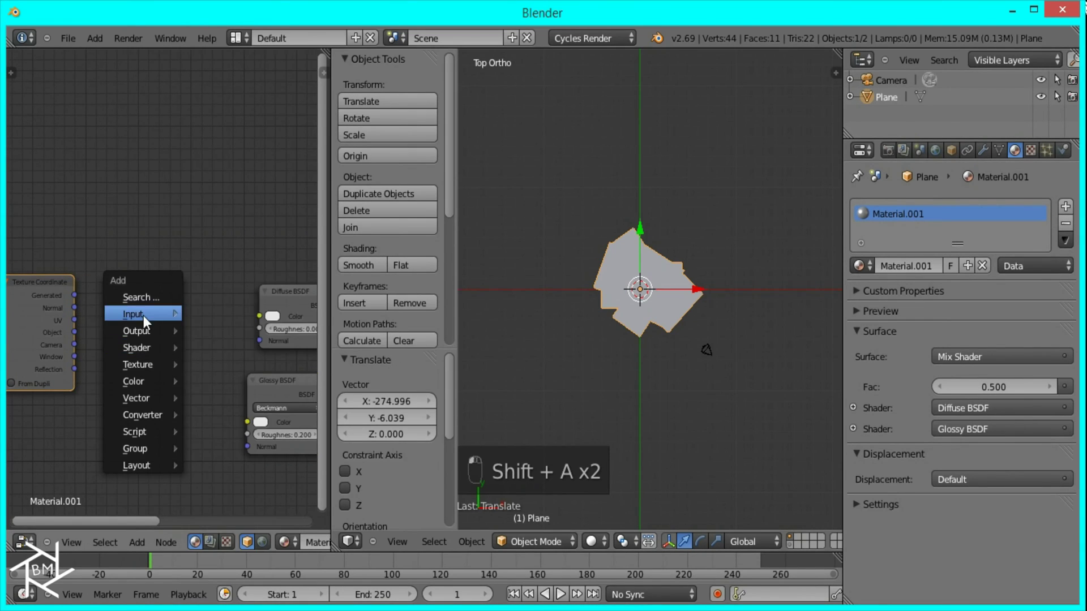
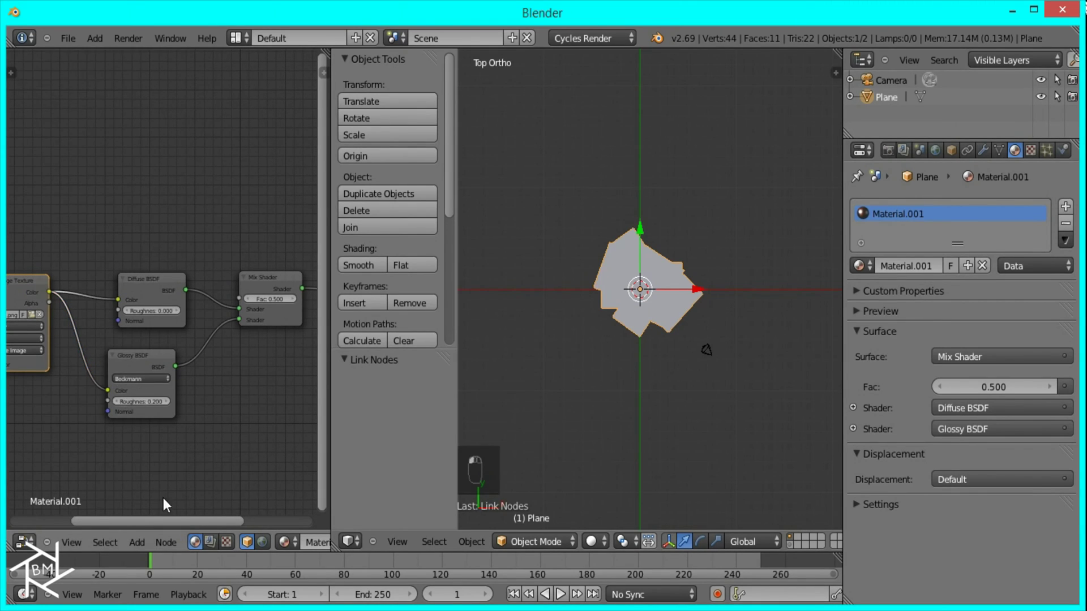
Show the sunset image in the UV/Image Editor and project all collage faces' UVs from the top view
{"action": "left_click", "coordinate": [28, 540]}
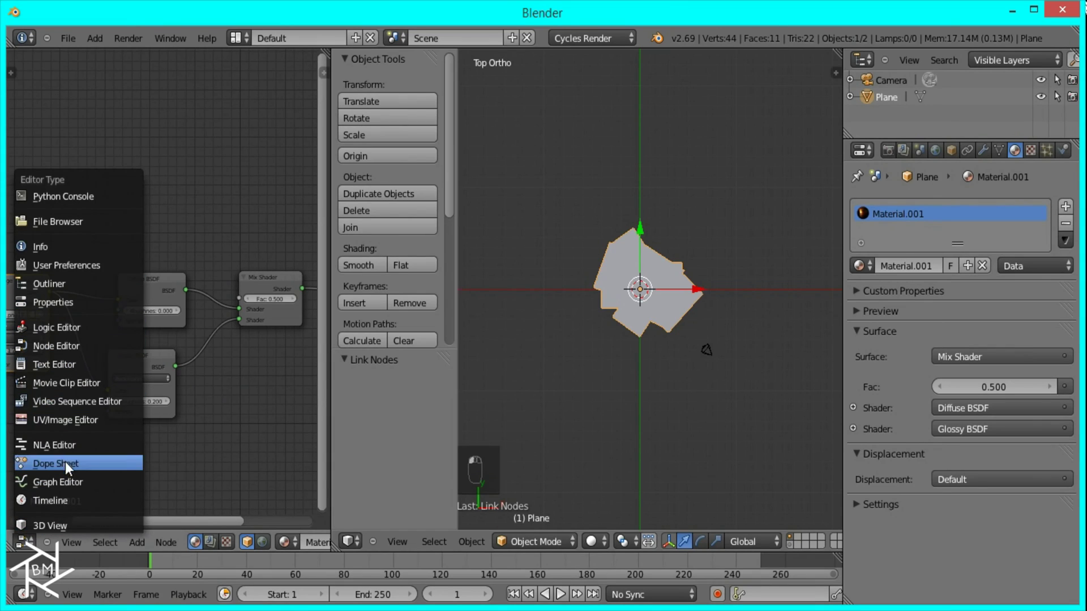
{"action": "left_click_drag", "start_coordinate": [62, 427], "coordinate": [158, 518]}
{"action": "left_click", "coordinate": [144, 543]}
{"action": "key", "text": "Tab"}
{"action": "key", "text": "a"}
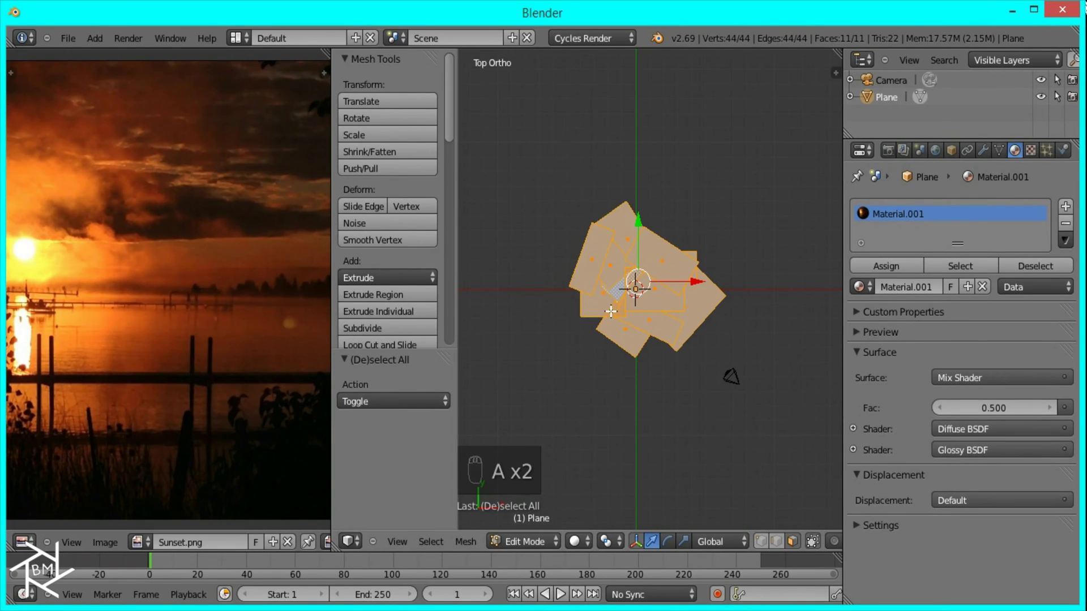
{"action": "key", "text": "u"}
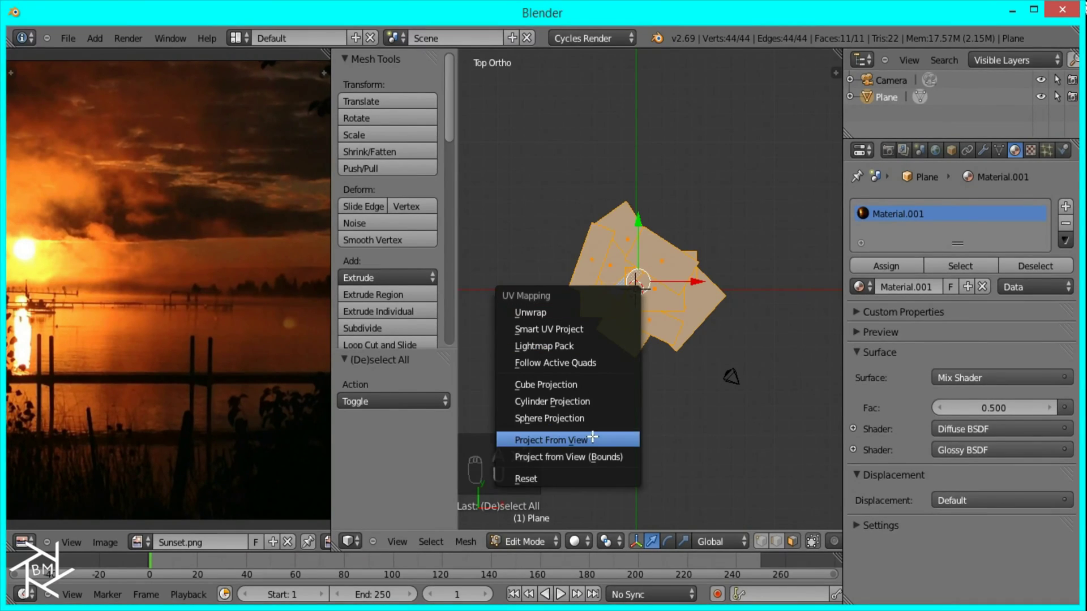
{"action": "left_click_drag", "start_coordinate": [178, 280], "coordinate": [579, 517]}
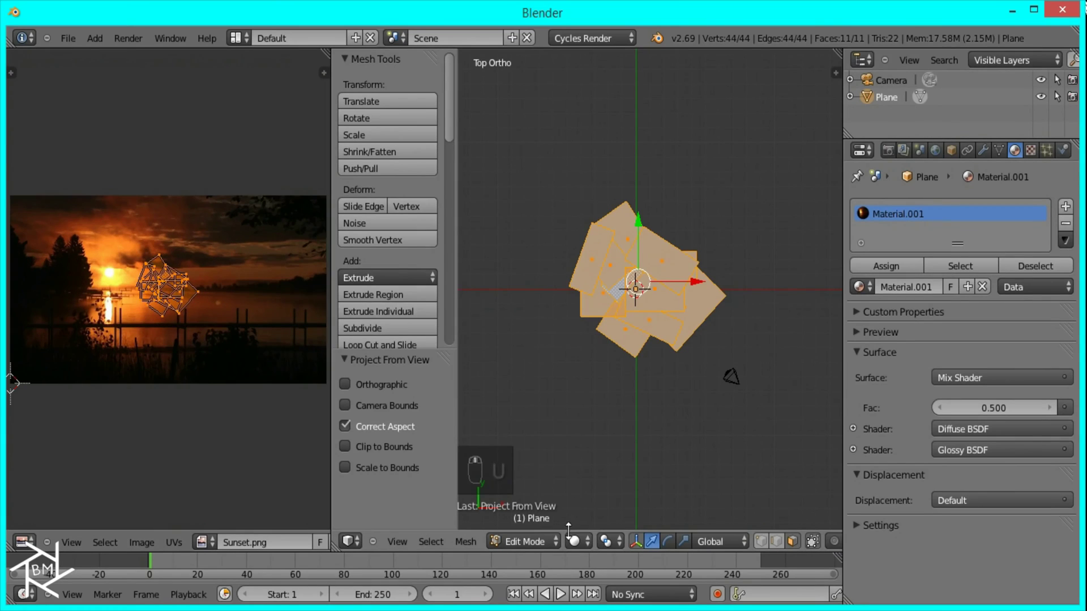
Scale and move the UV islands so they cover part of the sunset image
{"action": "double_click", "coordinate": [620, 480]}
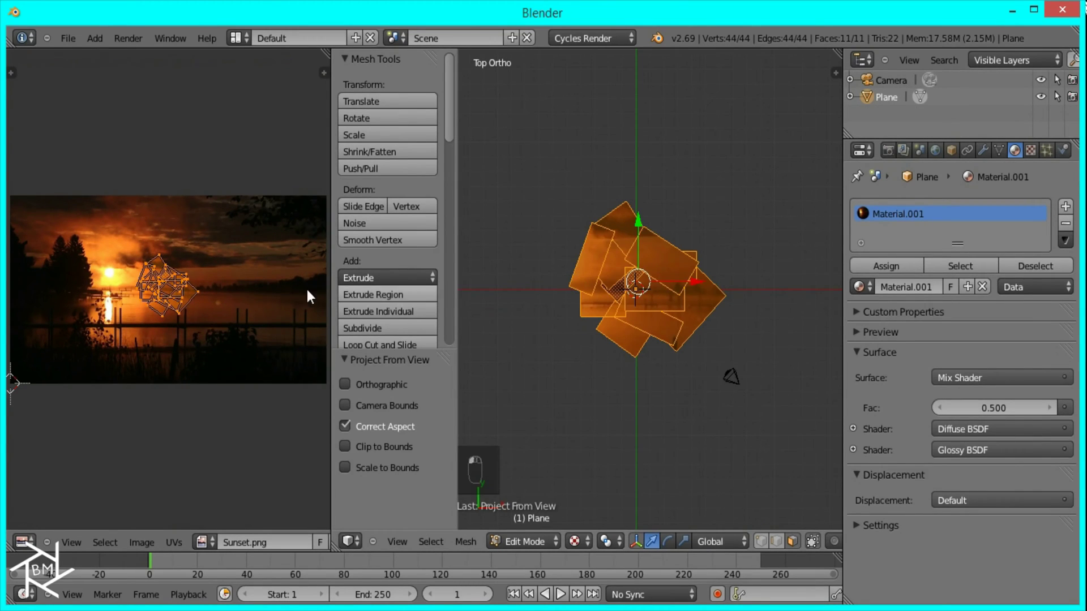
{"action": "key", "text": "s"}
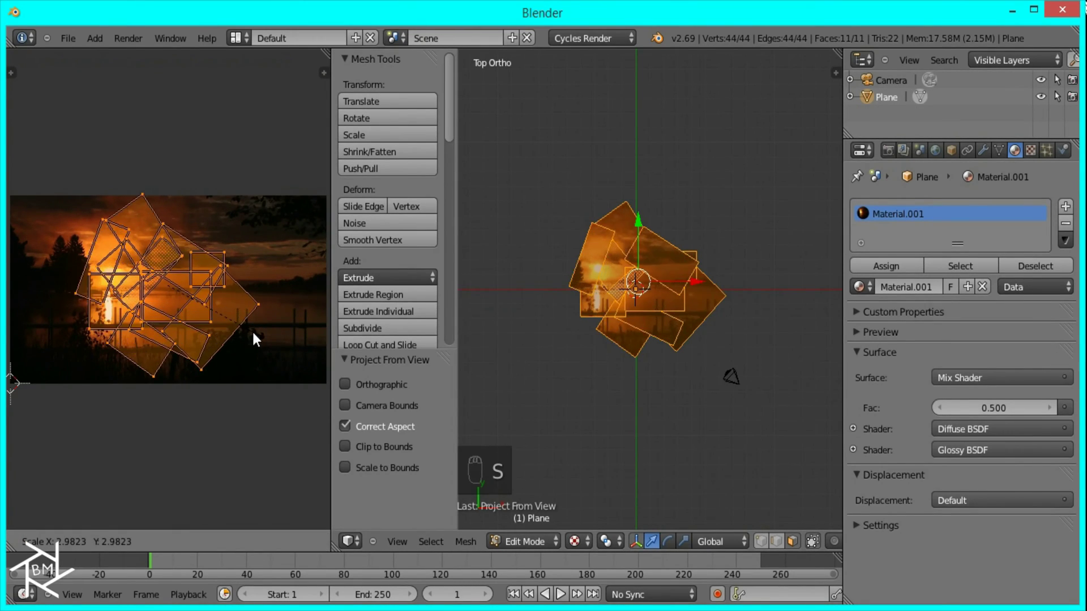
{"action": "key", "text": "g"}
{"action": "left_click", "coordinate": [241, 331]}
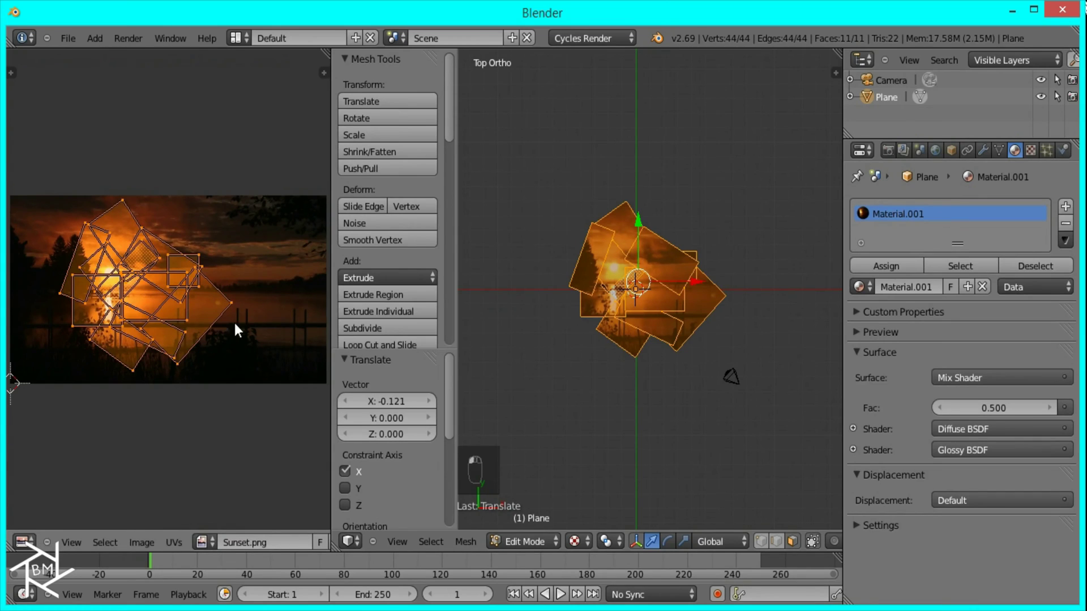
Create Material.002 in a new slot with a Mix Shader whose first input is Diffuse BSDF
{"action": "left_click_drag", "start_coordinate": [361, 86], "coordinate": [32, 537]}
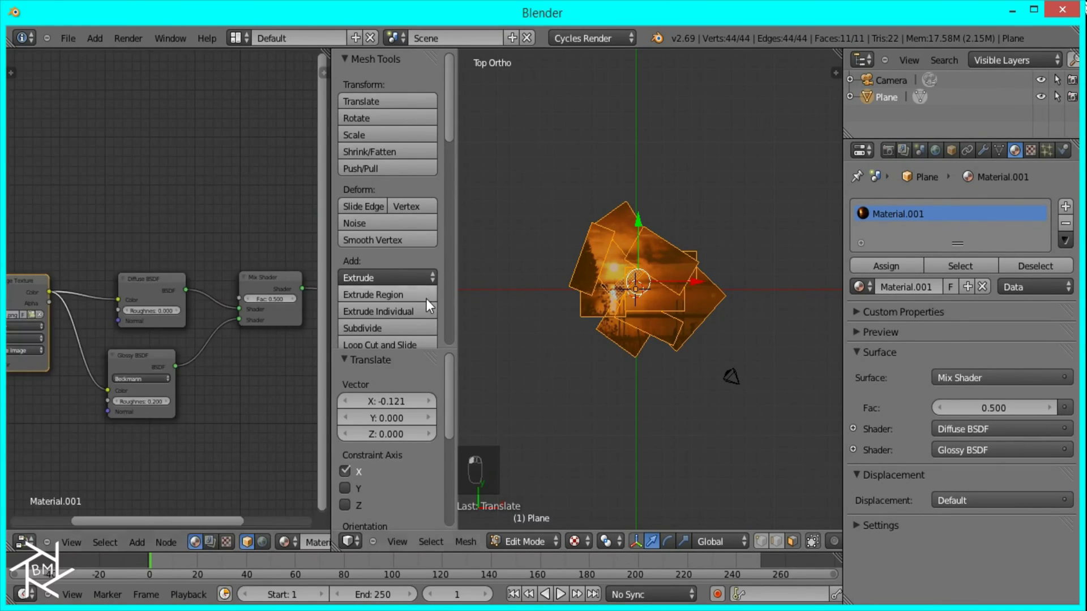
{"action": "middle_click", "coordinate": [671, 323]}
{"action": "key", "text": "Tab"}
{"action": "key", "text": "Tab"}
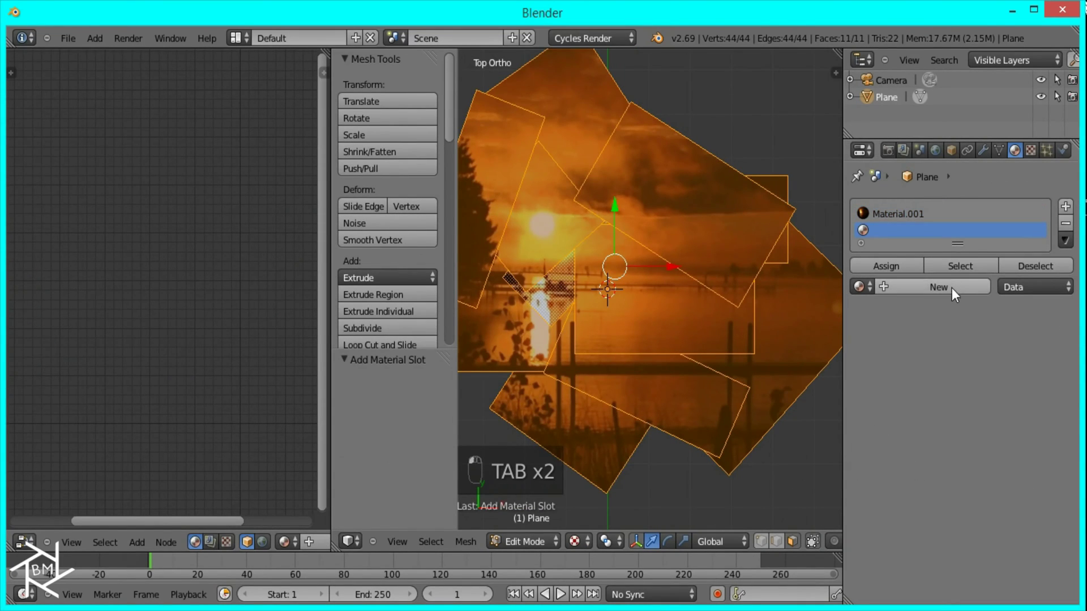
{"action": "middle_click", "coordinate": [981, 381]}
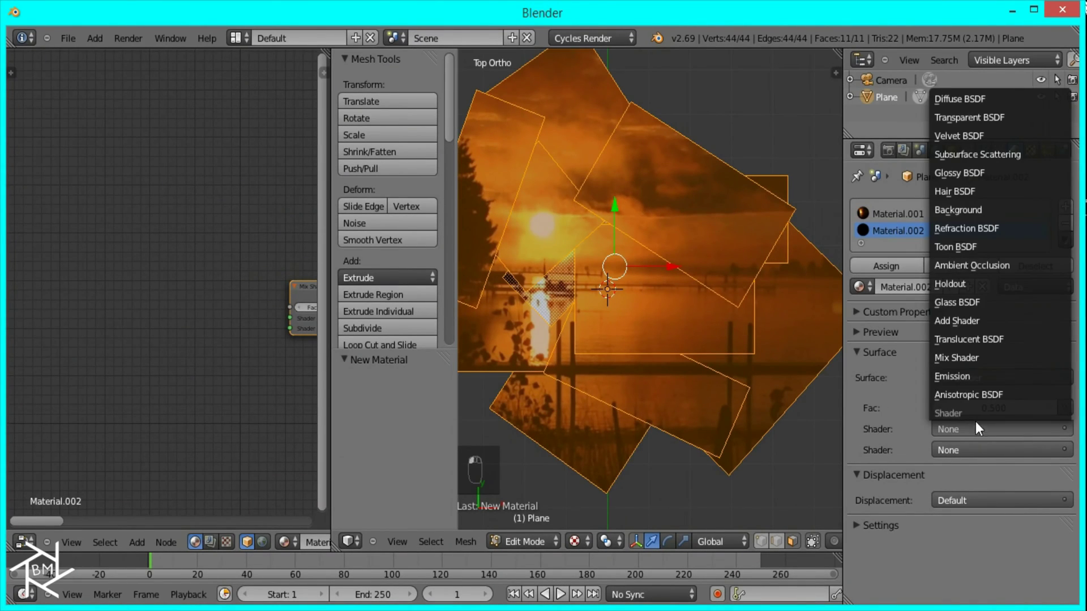
{"action": "middle_click", "coordinate": [982, 100]}
Add a Glossy BSDF node and link it into the Mix Shader's second input
{"action": "left_click_drag", "start_coordinate": [207, 341], "coordinate": [220, 293]}
{"action": "key", "text": "g"}
{"action": "key", "text": "shift+a"}
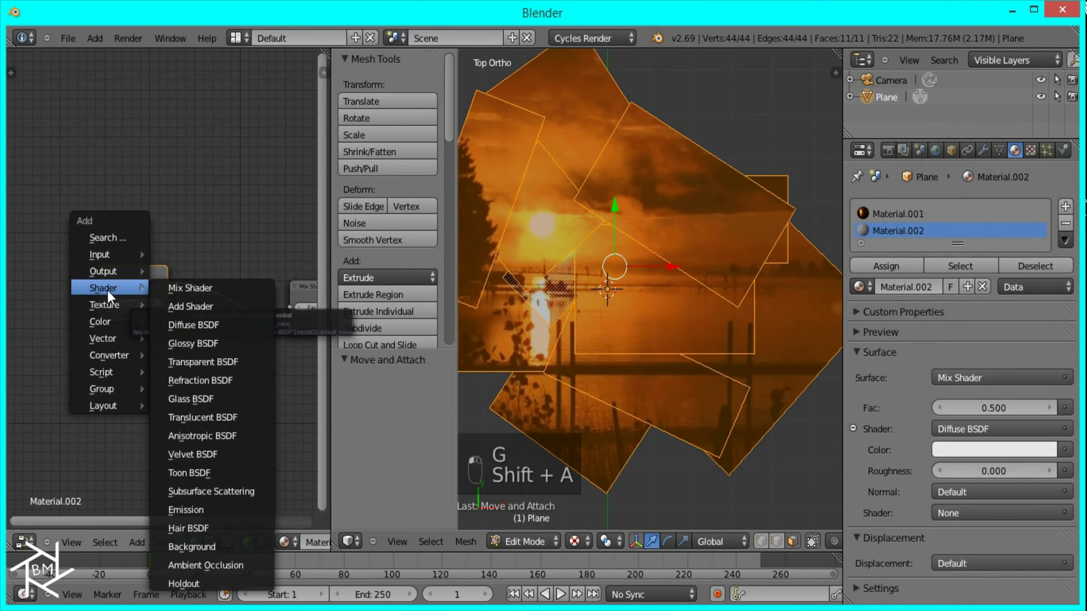
{"action": "left_click", "coordinate": [219, 337]}
{"action": "left_click", "coordinate": [107, 347]}
{"action": "left_click", "coordinate": [183, 356]}
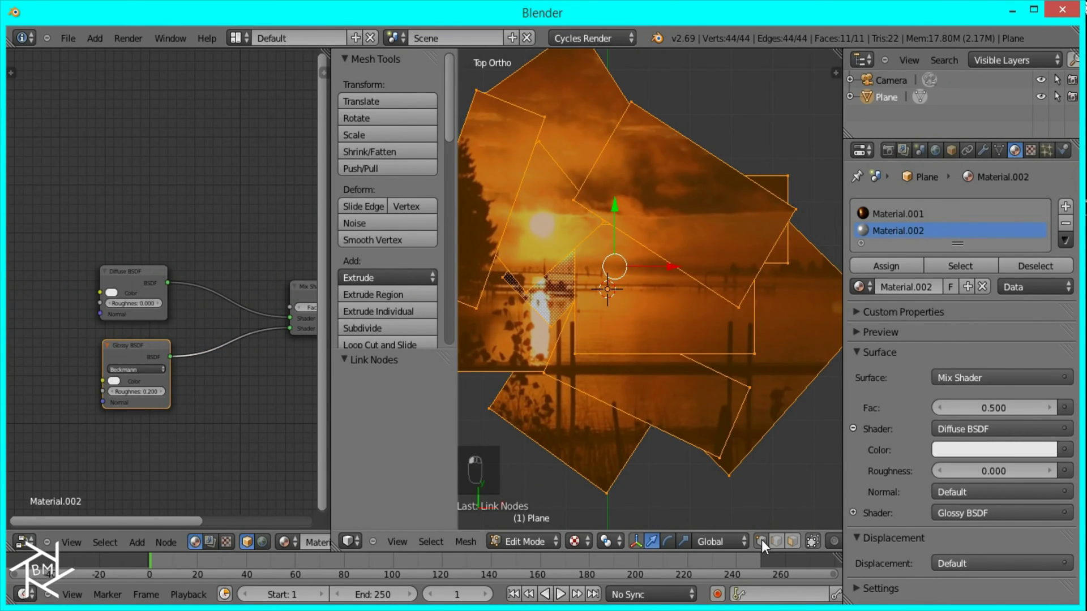
{"action": "left_click_drag", "start_coordinate": [641, 423], "coordinate": [568, 290]}
{"action": "left_click_drag", "start_coordinate": [657, 257], "coordinate": [681, 394]}
{"action": "key", "text": "KP_7"}
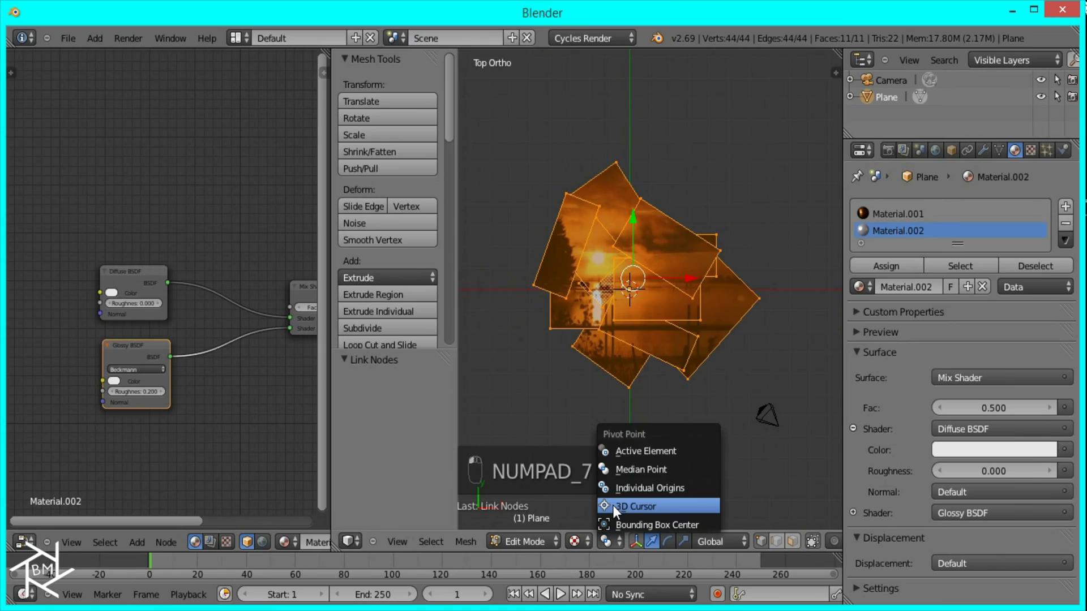
{"action": "left_click", "coordinate": [636, 496]}
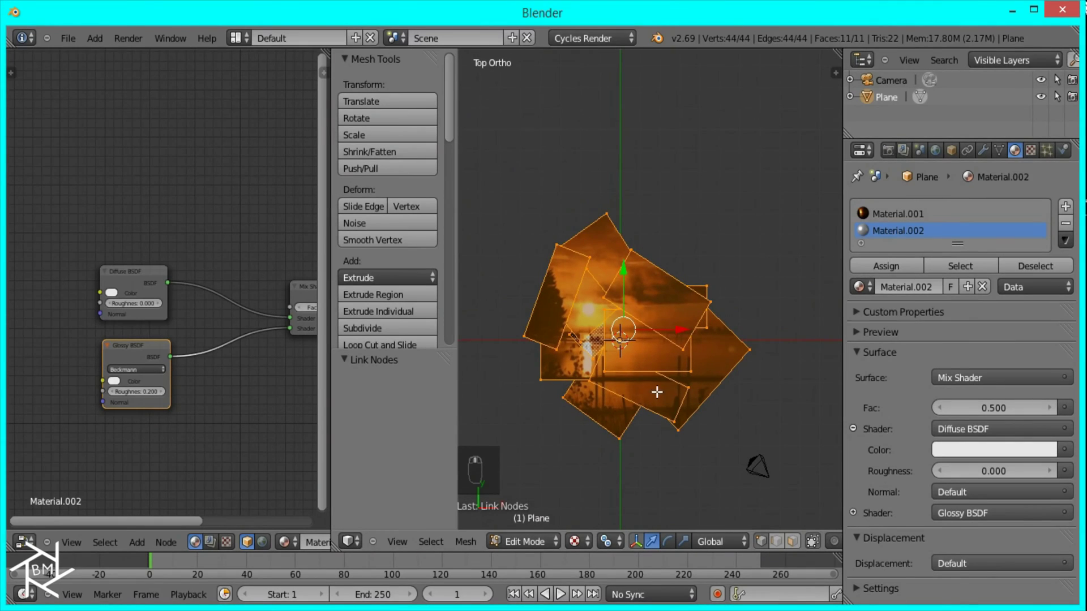
{"action": "key", "text": "e"}
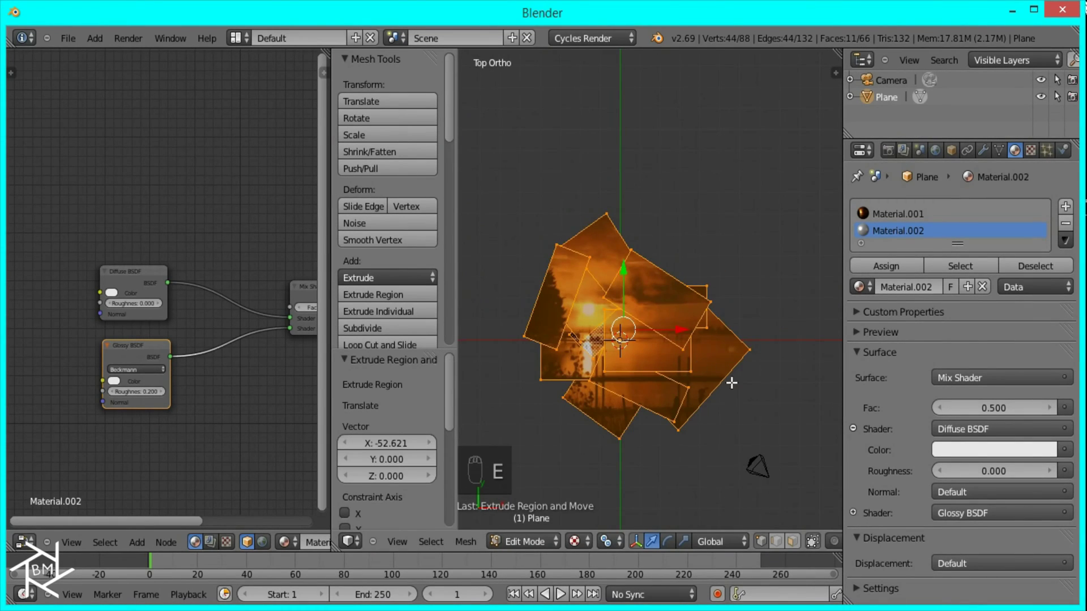
{"action": "key", "text": "s"}
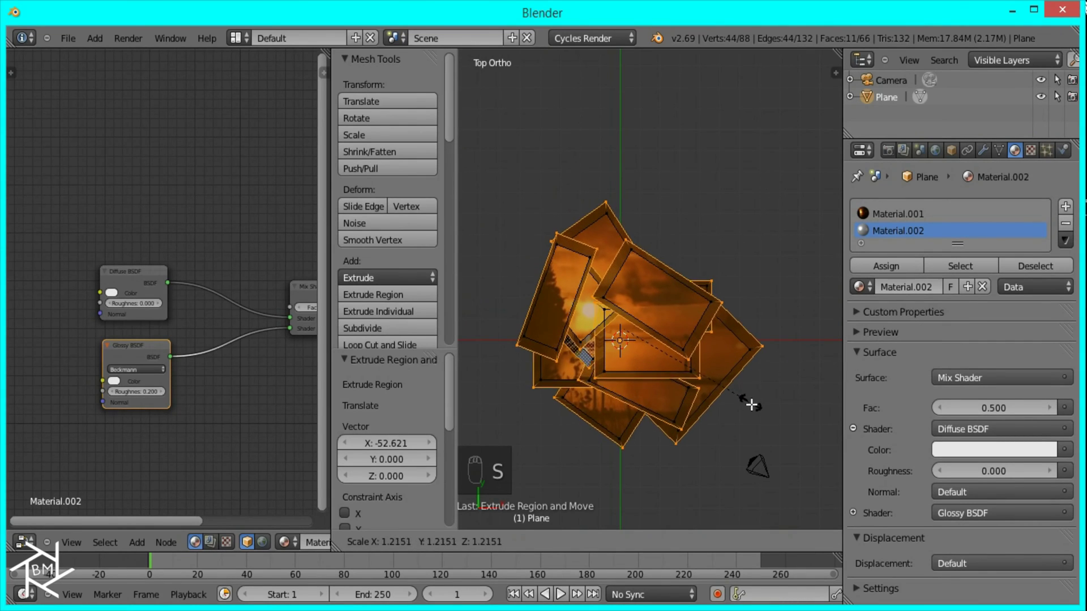
{"action": "left_click_drag", "start_coordinate": [767, 407], "coordinate": [732, 376]}
{"action": "key", "text": "alt+s"}
{"action": "key", "text": "s"}
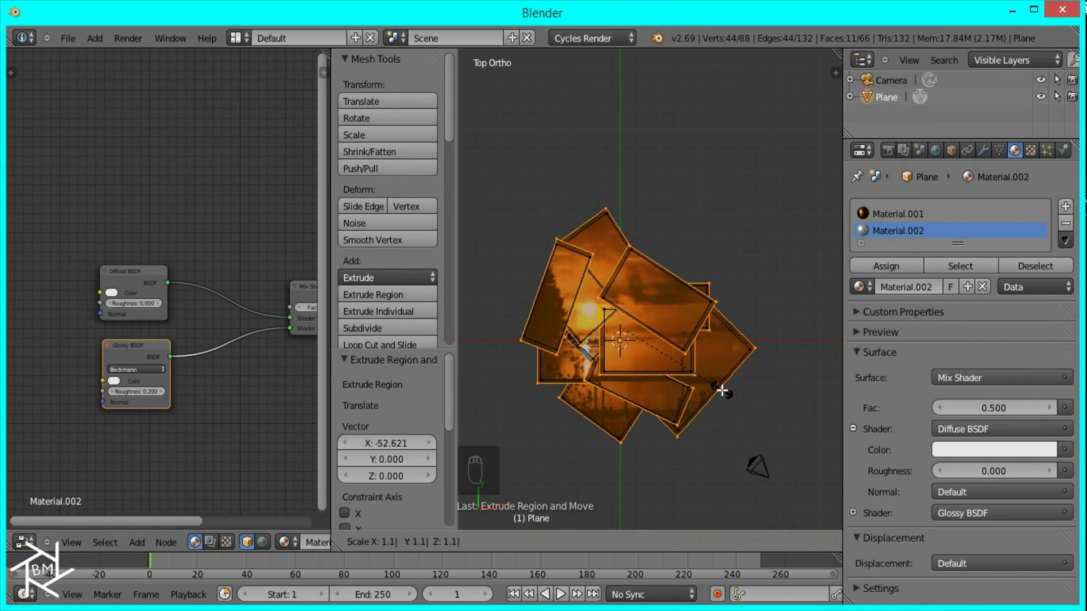
{"action": "middle_click", "coordinate": [640, 356]}
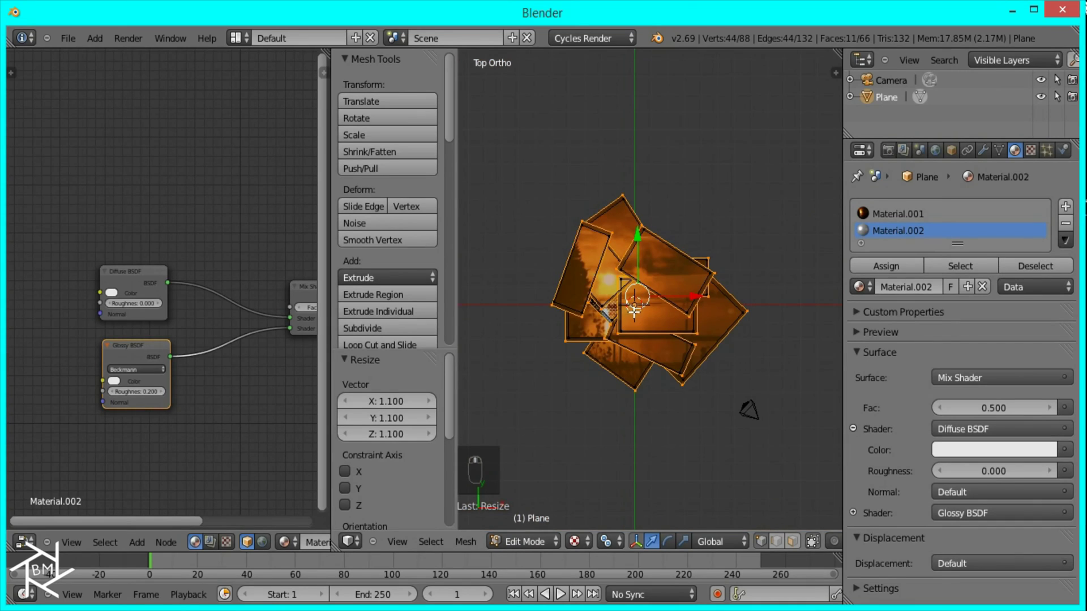
{"action": "key", "text": "ctrl+z"}
{"action": "key", "text": "ctrl+z"}
{"action": "key", "text": "KP_1"}
{"action": "key", "text": "g"}
Duplicate the photo faces just below, assign Material.002, scale them into borders and return to Object Mode
{"action": "key", "text": "KP_1"}
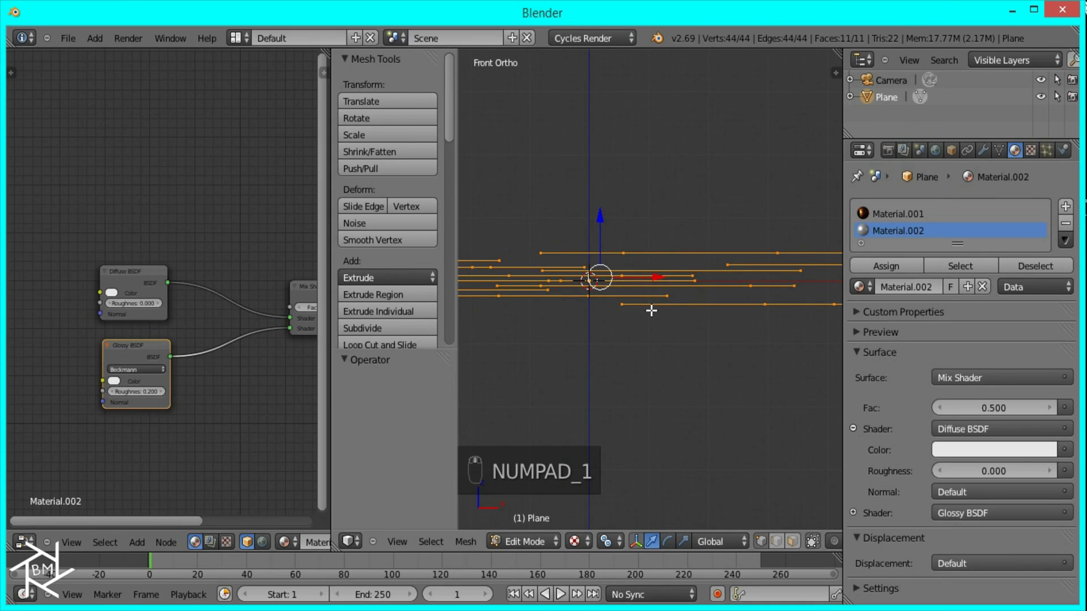
{"action": "key", "text": "shift+d"}
{"action": "left_click_drag", "start_coordinate": [653, 311], "coordinate": [658, 318]}
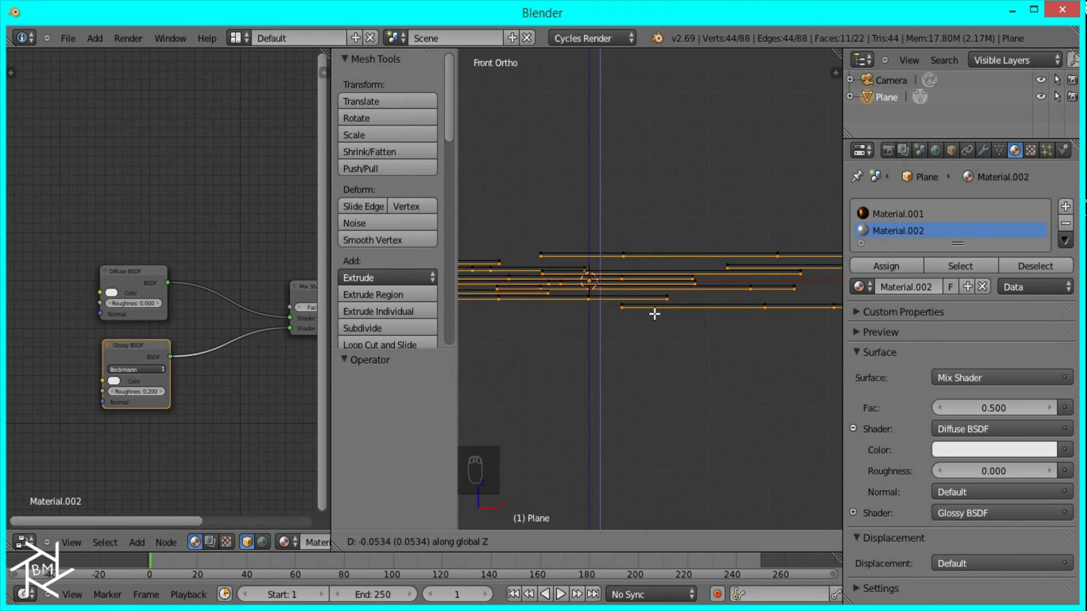
{"action": "left_click_drag", "start_coordinate": [658, 313], "coordinate": [685, 358]}
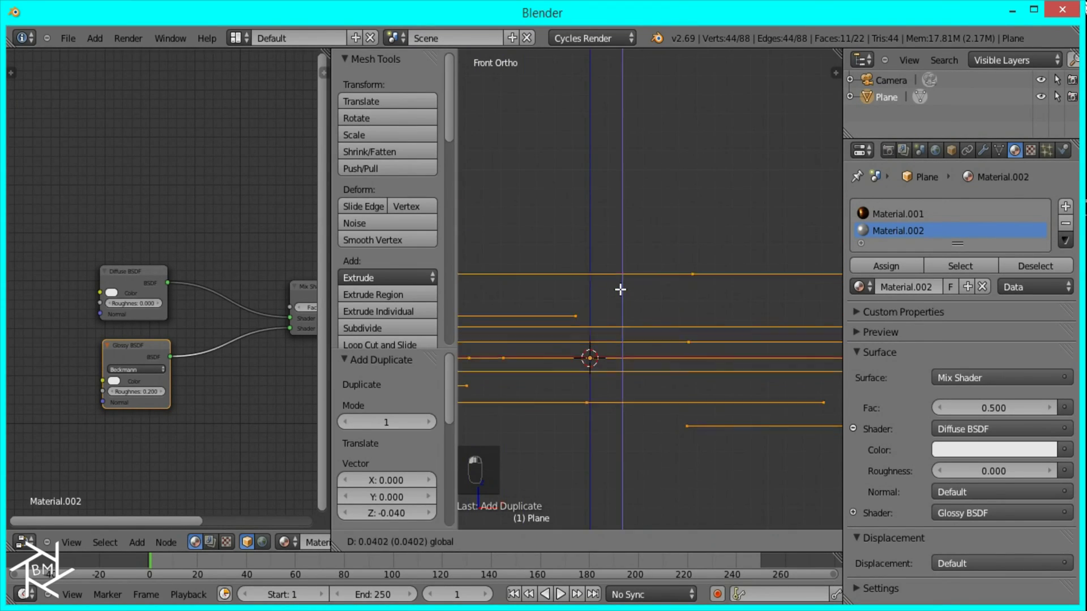
{"action": "key", "text": "KP_7"}
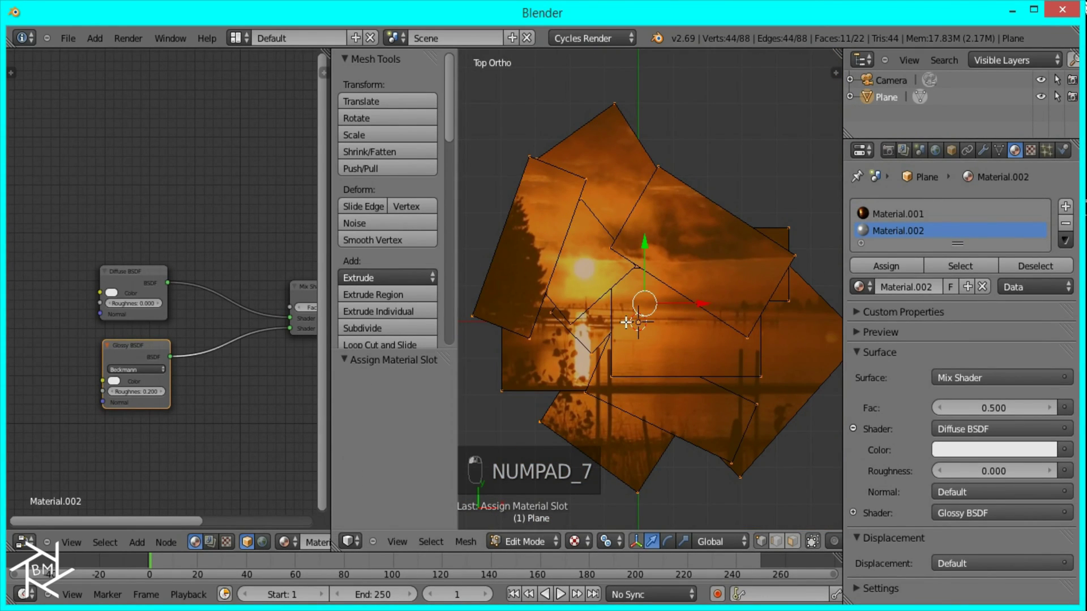
{"action": "key", "text": "s"}
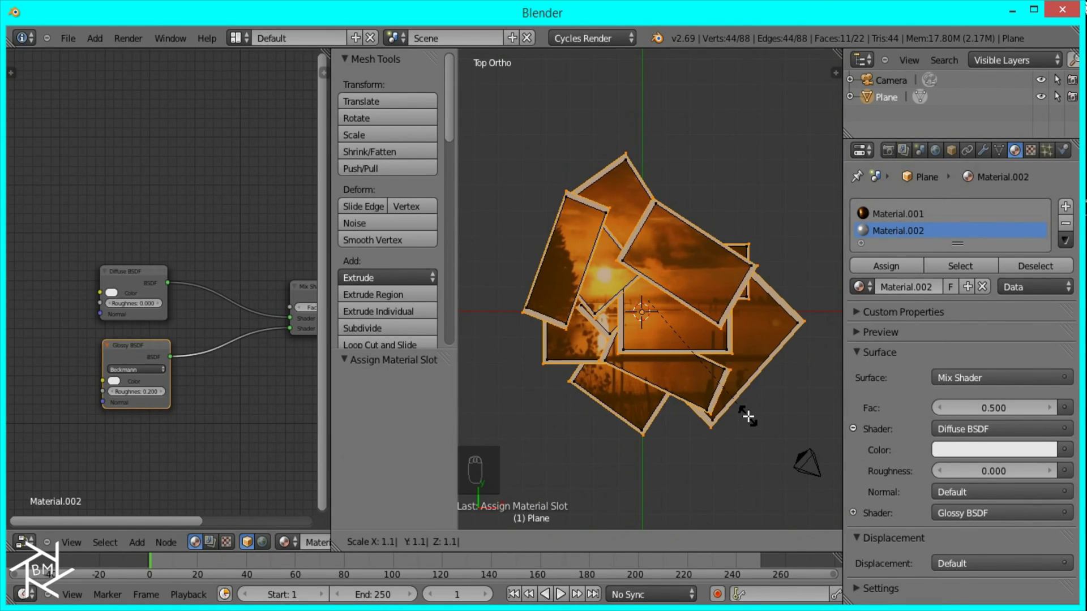
{"action": "key", "text": "Tab"}
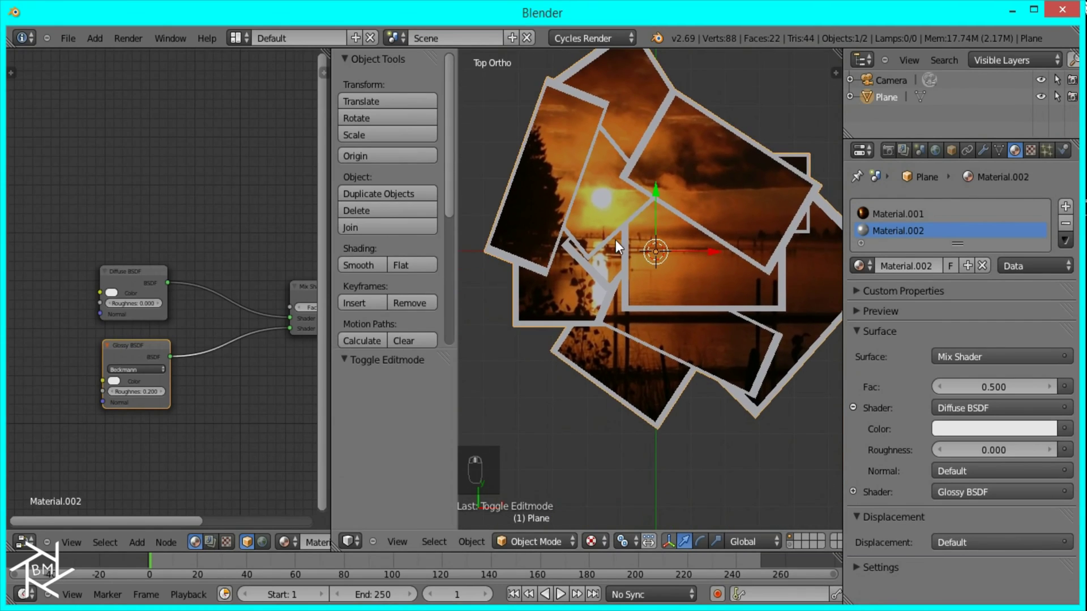
Add a plane with a new Emission material and tilt it to act as a light
{"action": "left_click_drag", "start_coordinate": [709, 237], "coordinate": [668, 285]}
{"action": "key", "text": "KP_7"}
{"action": "key", "text": "shift+a"}
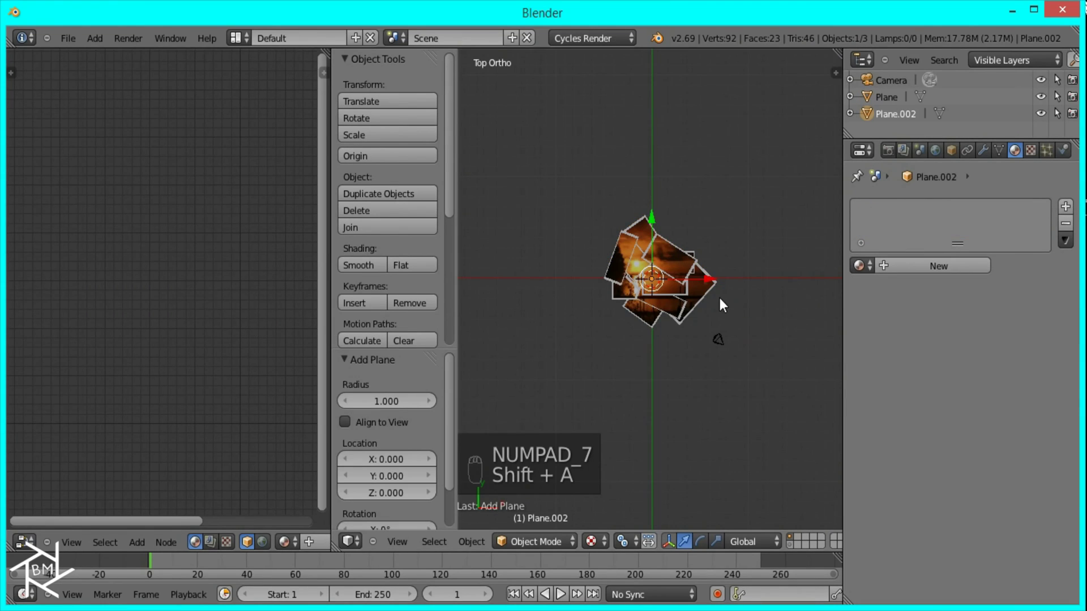
{"action": "key", "text": "KP_1"}
{"action": "key", "text": "KP_3"}
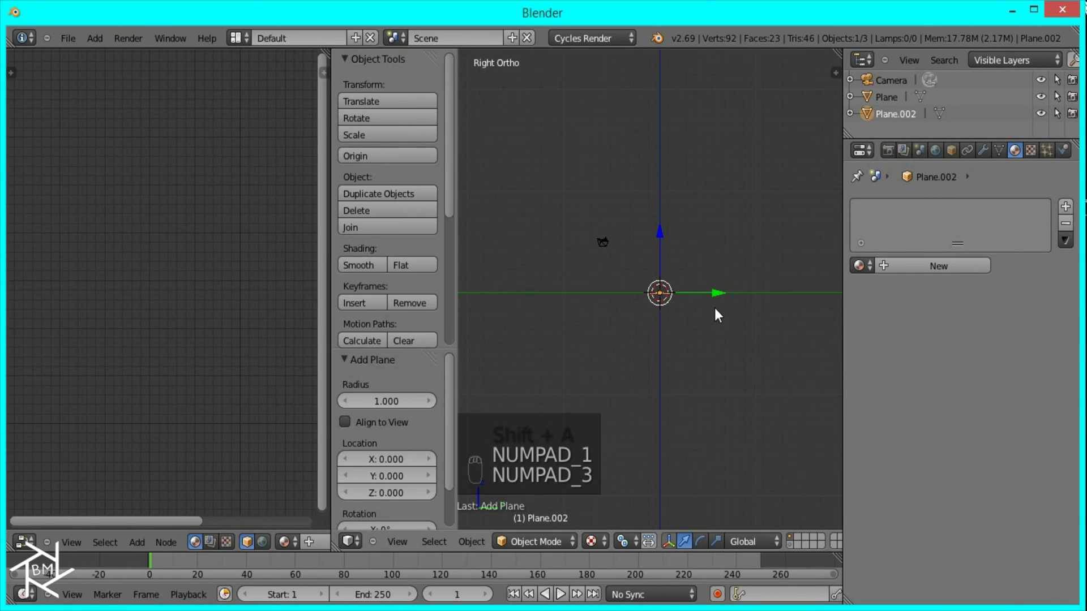
{"action": "key", "text": "r"}
{"action": "key", "text": "s"}
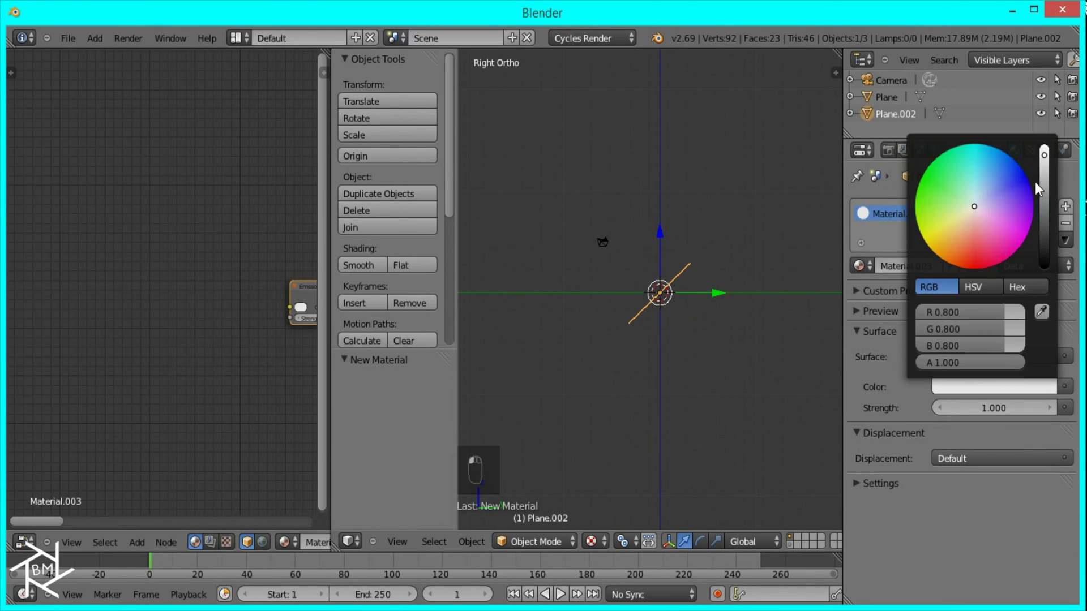
{"action": "key", "text": "KP_7"}
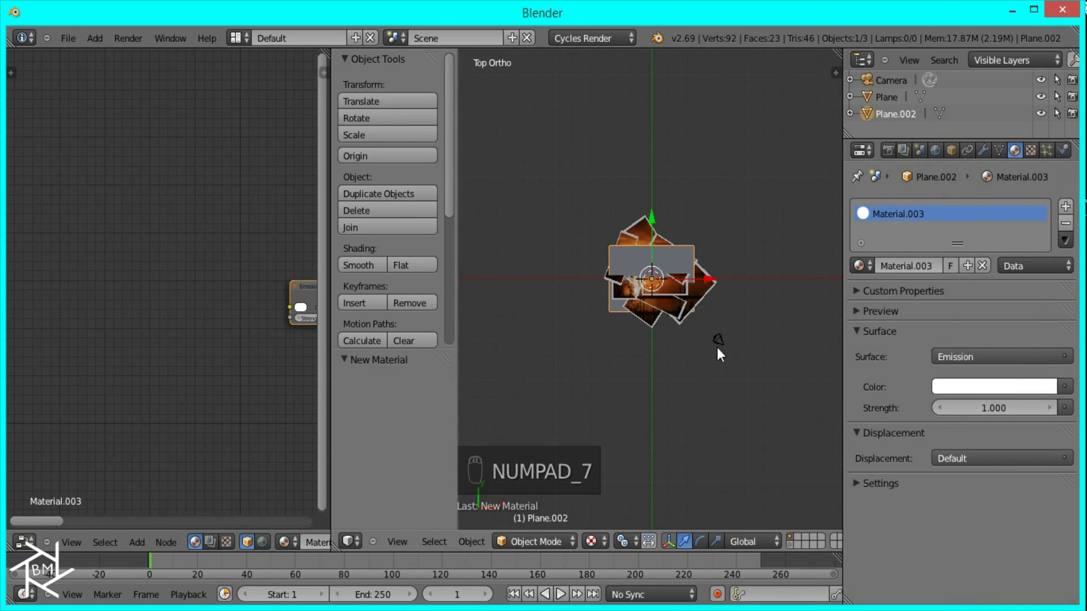
{"action": "key", "text": "r"}
{"action": "left_click_drag", "start_coordinate": [735, 261], "coordinate": [714, 317]}
Raise the light plane vertically above the collage
{"action": "key", "text": "g"}
{"action": "key", "text": "KP_1"}
{"action": "key", "text": "KP_3"}
{"action": "key", "text": "g"}
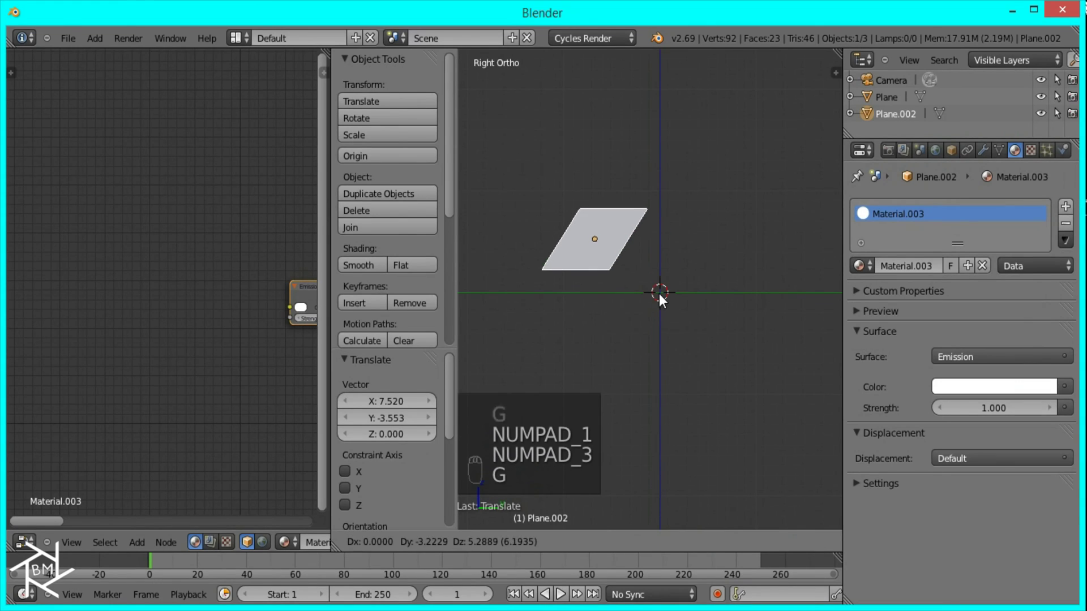
{"action": "key", "text": "KP_1"}
Duplicate the light plane twice and rotate the copies into place around the collage
{"action": "key", "text": "shift+d"}
{"action": "left_click", "coordinate": [684, 258]}
{"action": "key", "text": "KP_7"}
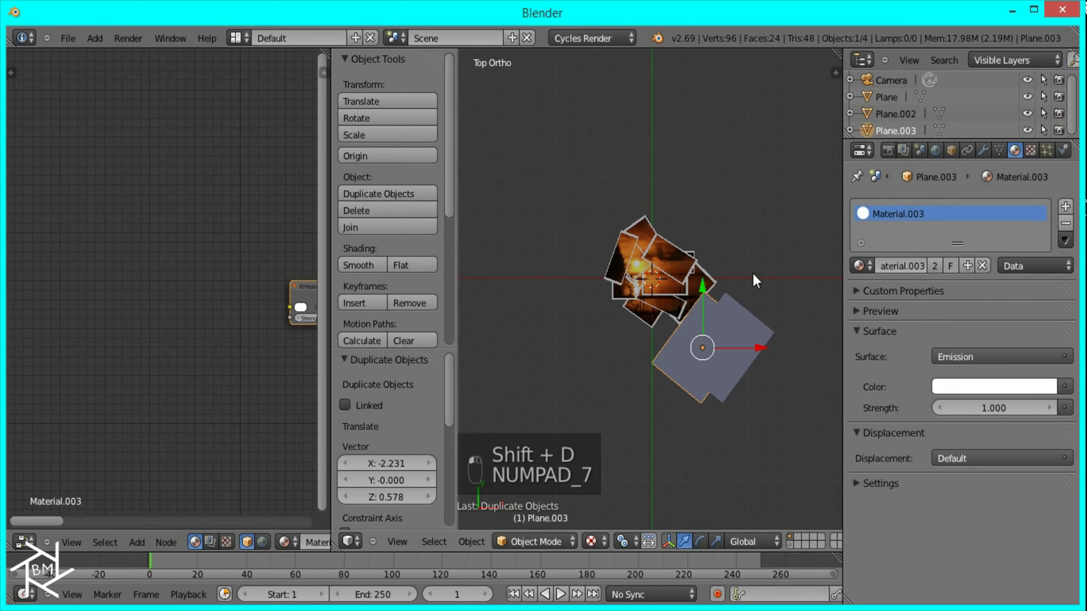
{"action": "key", "text": "r"}
{"action": "key", "text": "g"}
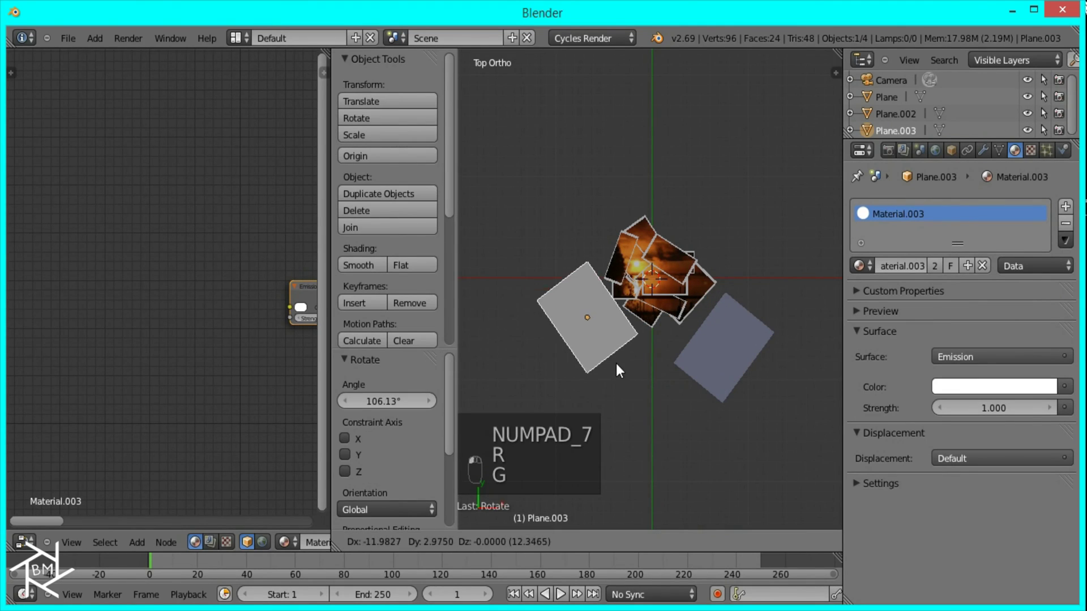
{"action": "left_click", "coordinate": [590, 371]}
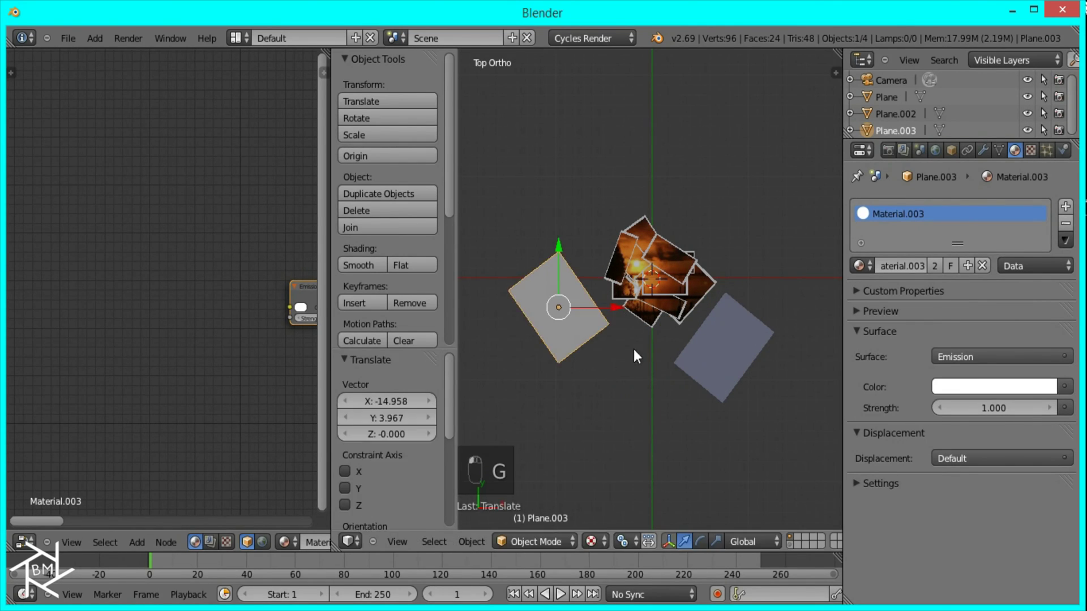
{"action": "key", "text": "r"}
{"action": "key", "text": "shift+d"}
{"action": "left_click_drag", "start_coordinate": [712, 289], "coordinate": [761, 269]}
{"action": "key", "text": "r"}
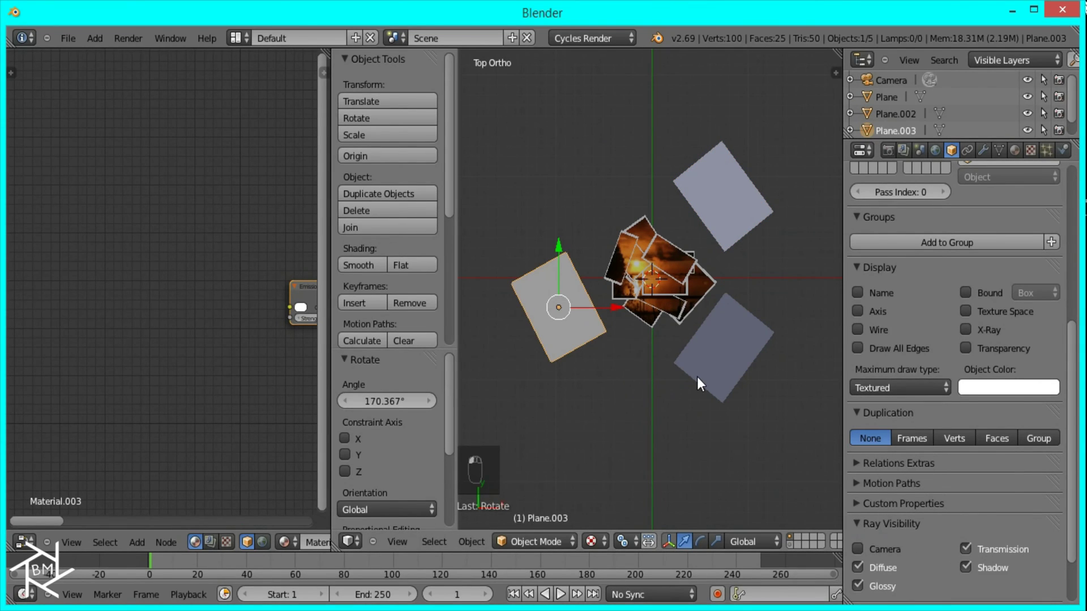
Add a floor plane and move it beneath the photo collage
{"action": "left_click_drag", "start_coordinate": [702, 382], "coordinate": [665, 344]}
{"action": "key", "text": "shift+a"}
{"action": "key", "text": "KP_1"}
{"action": "key", "text": "z"}
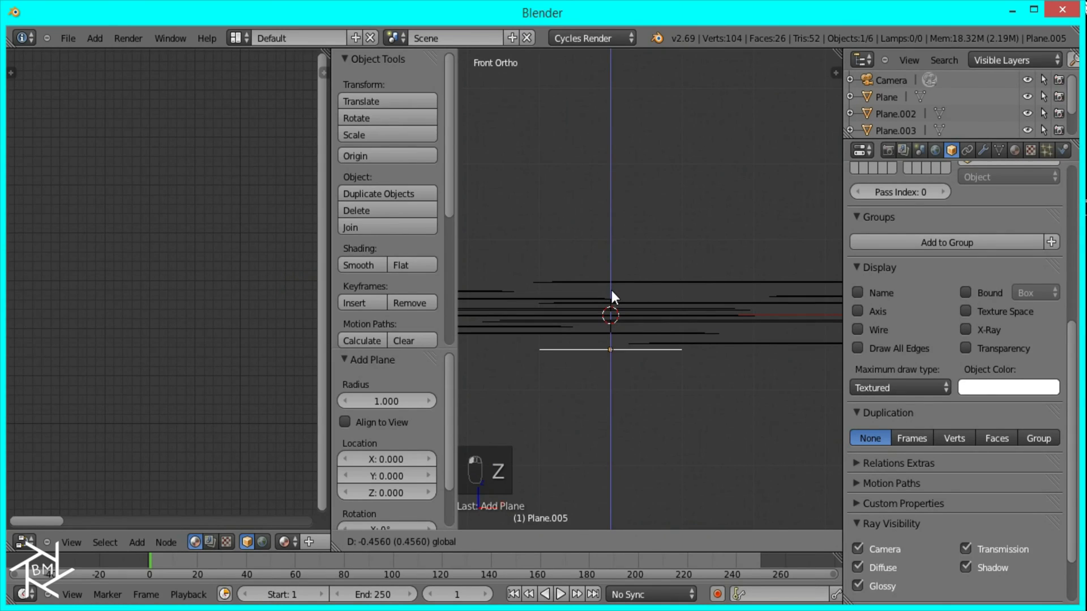
{"action": "key", "text": "z"}
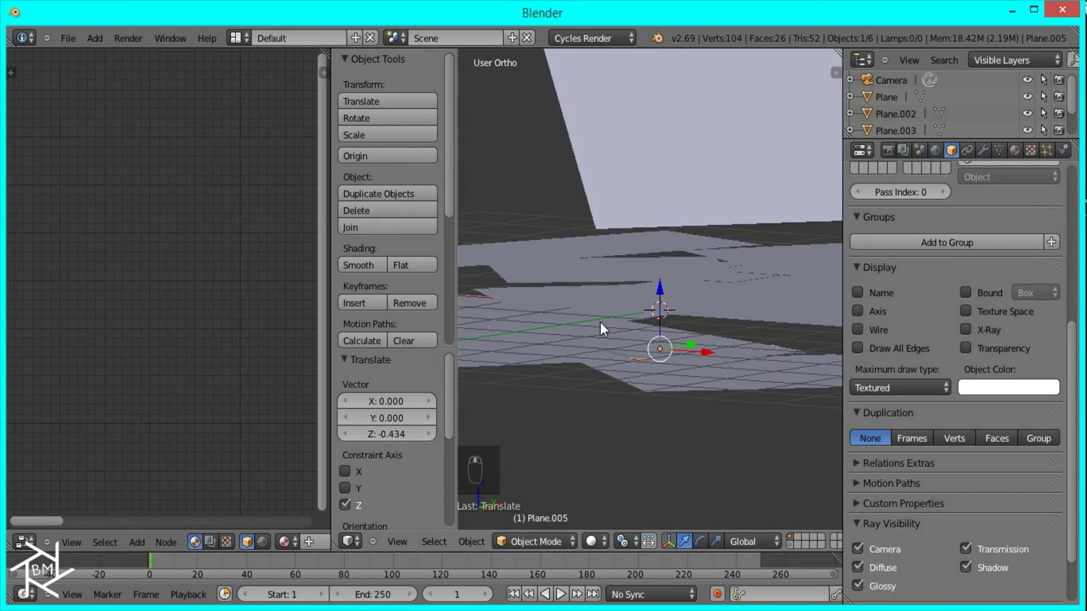
{"action": "key", "text": "KP_1"}
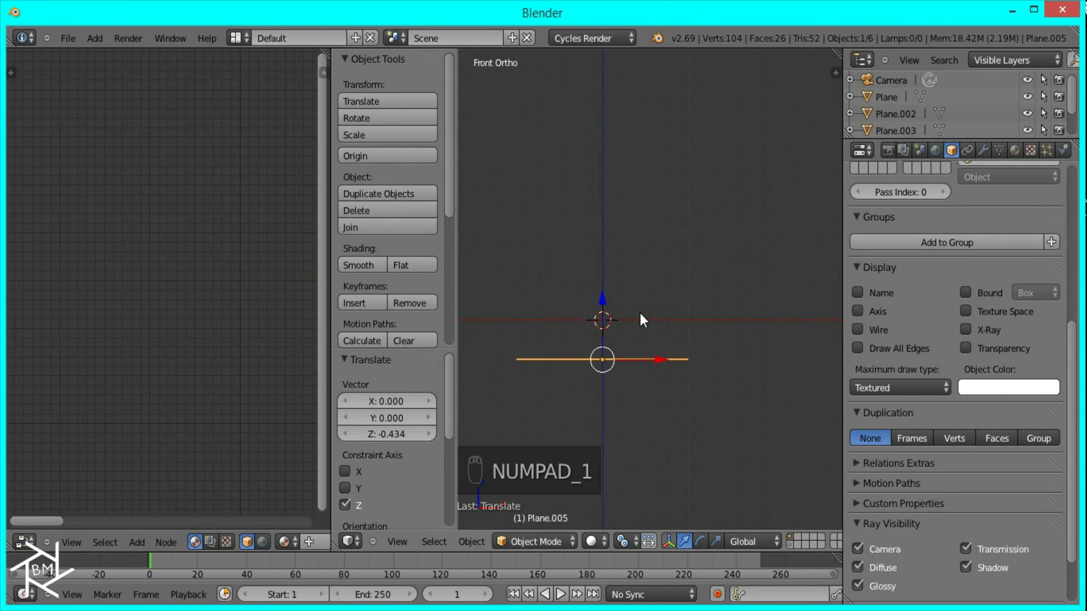
{"action": "key", "text": "z"}
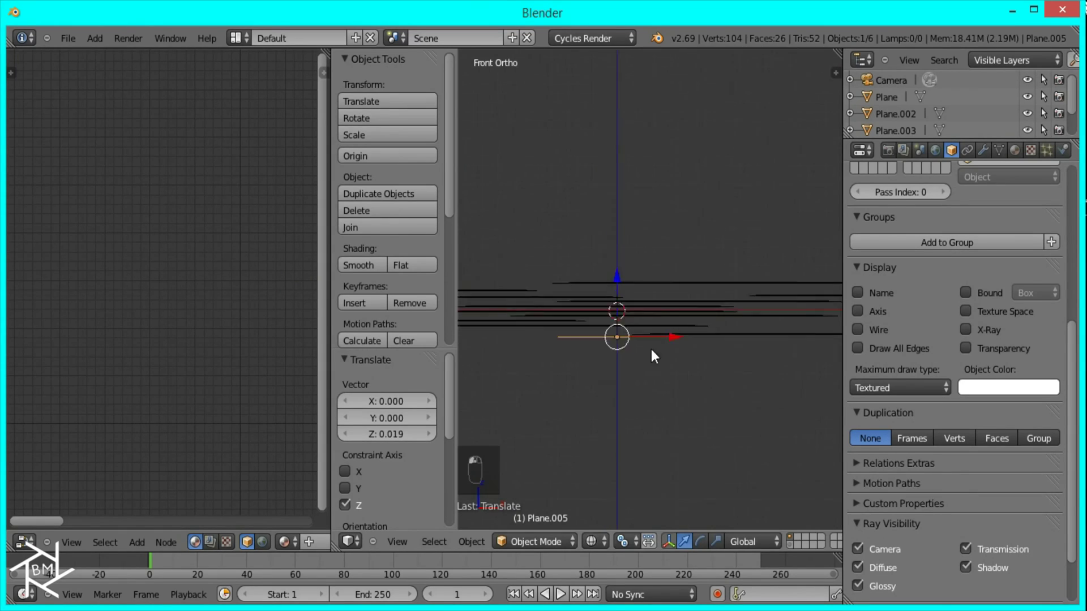
{"action": "key", "text": "KP_7"}
Scale the floor plane up far beyond the collage and tilt the view to check it
{"action": "left_click_drag", "start_coordinate": [672, 420], "coordinate": [691, 320]}
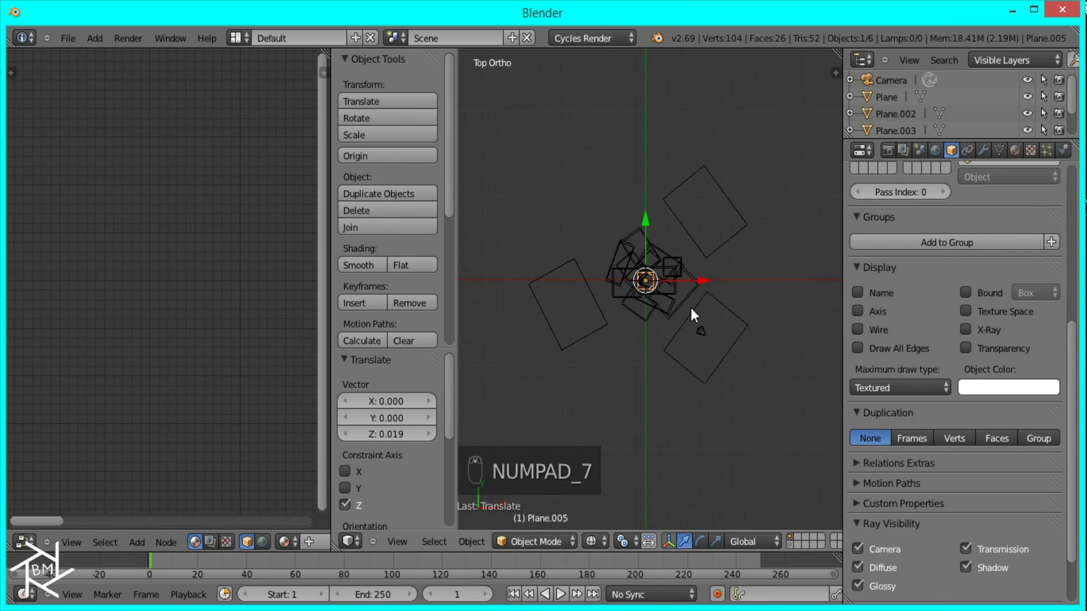
{"action": "key", "text": "s"}
{"action": "key", "text": "s"}
{"action": "key", "text": "s"}
{"action": "key", "text": "z"}
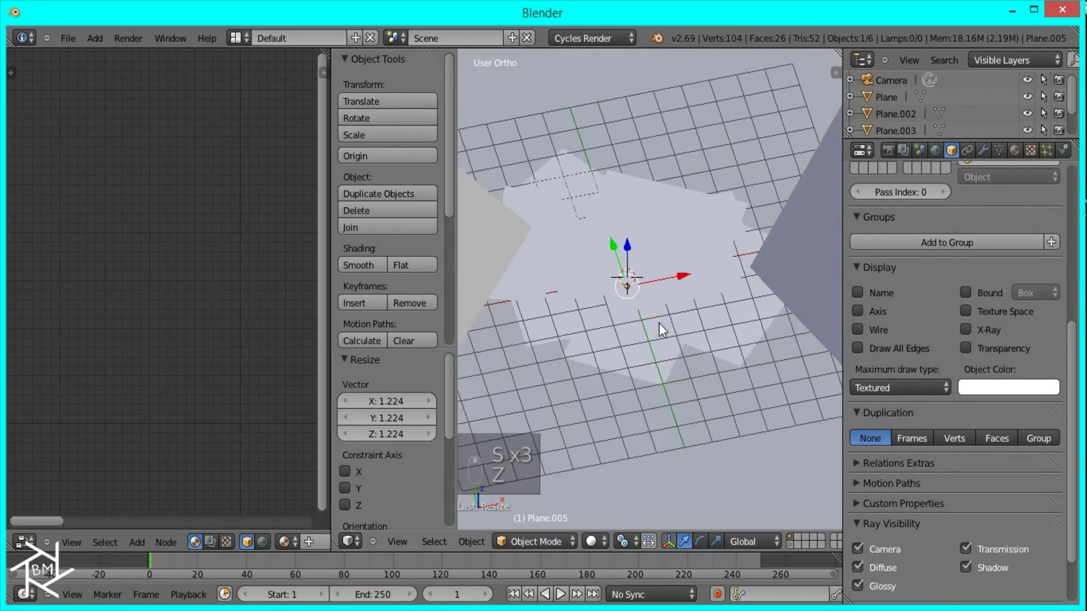
Switch the viewport to Rendered shading, zoom out and select the floor plane
{"action": "key", "text": "shift+z"}
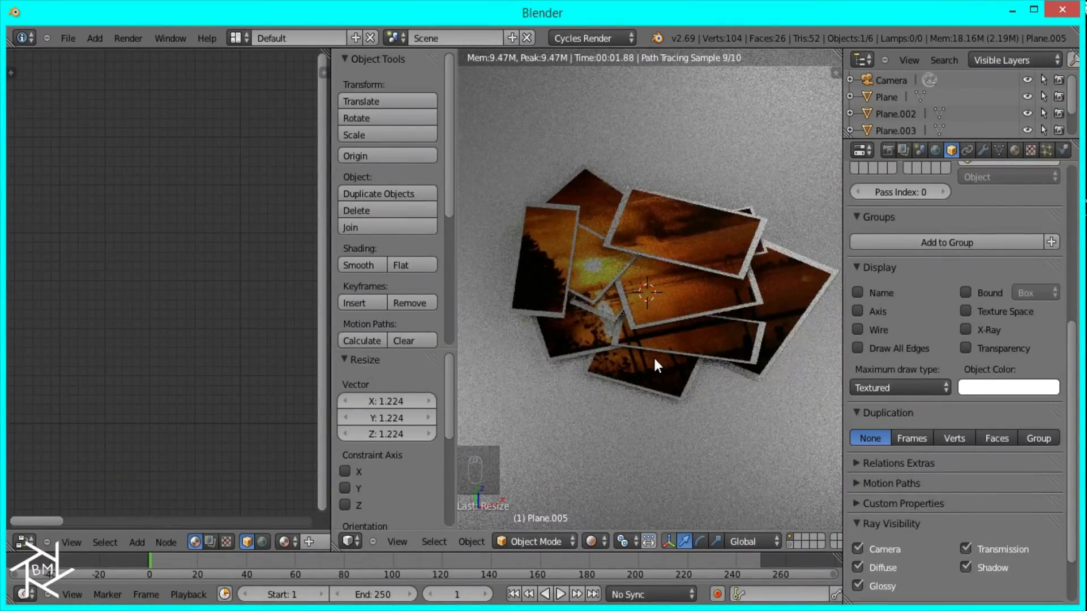
{"action": "key", "text": "KP_0"}
{"action": "key", "text": "KP_7"}
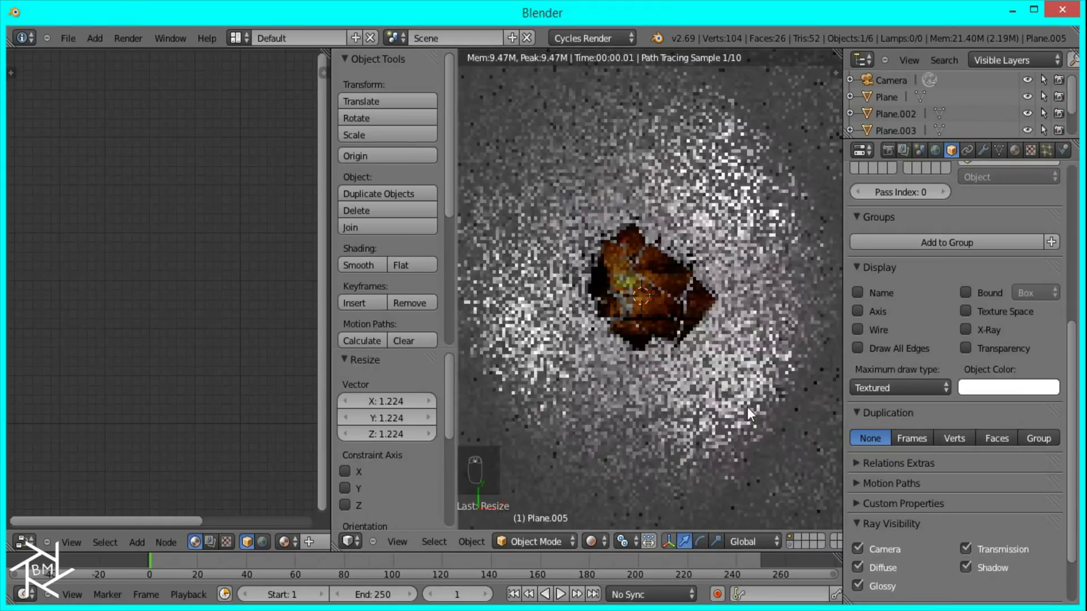
{"action": "right_click", "coordinate": [741, 390]}
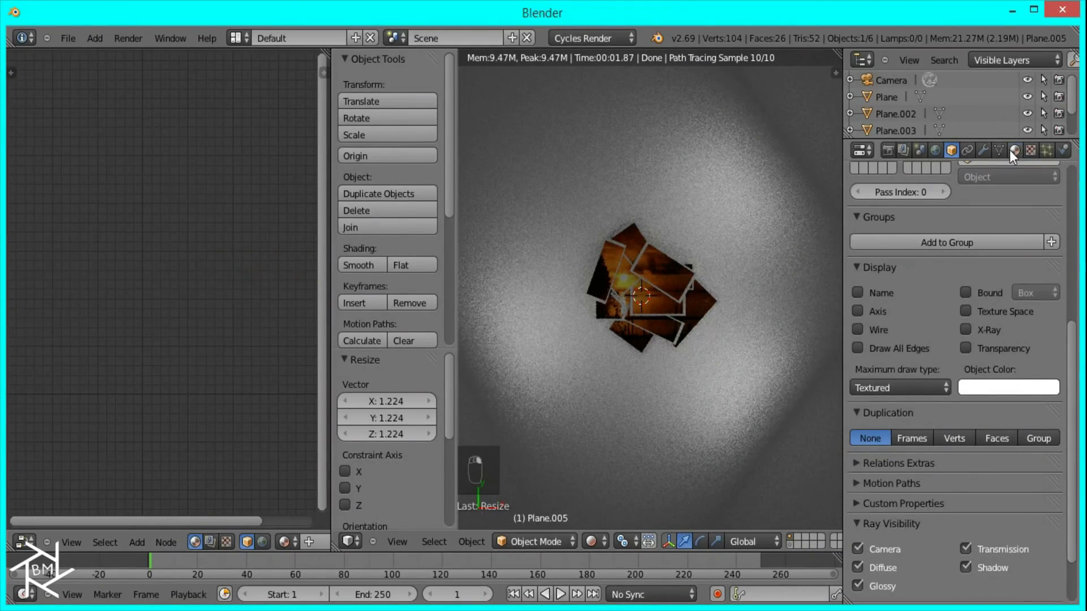
Add Glossy BSDF and Mix Shader nodes to the floor's Material.004
{"action": "left_click", "coordinate": [959, 267]}
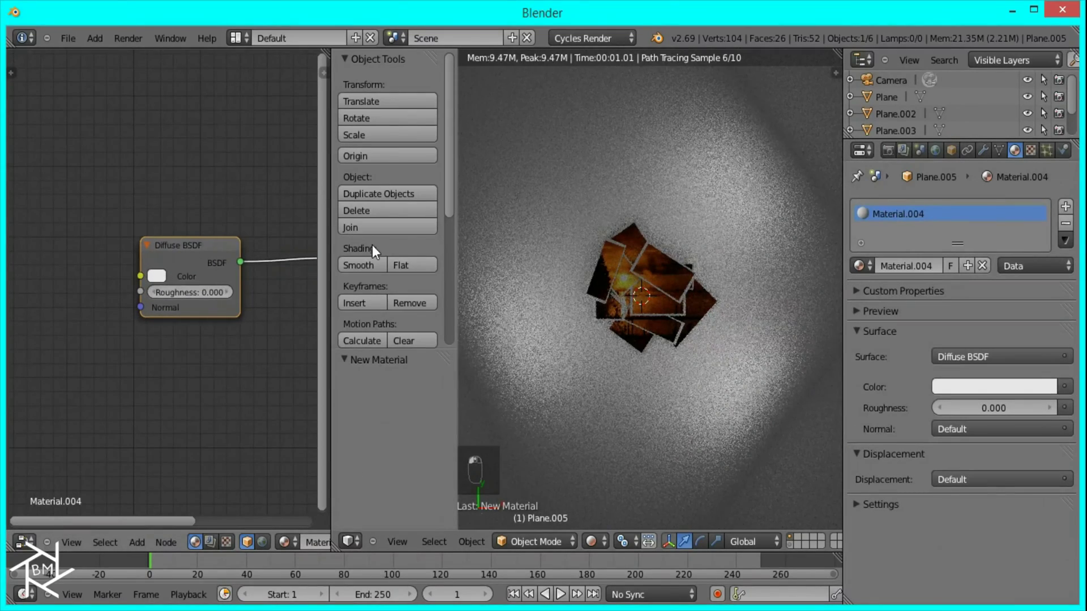
{"action": "middle_click", "coordinate": [890, 234]}
{"action": "key", "text": "g"}
{"action": "key", "text": "shift+a"}
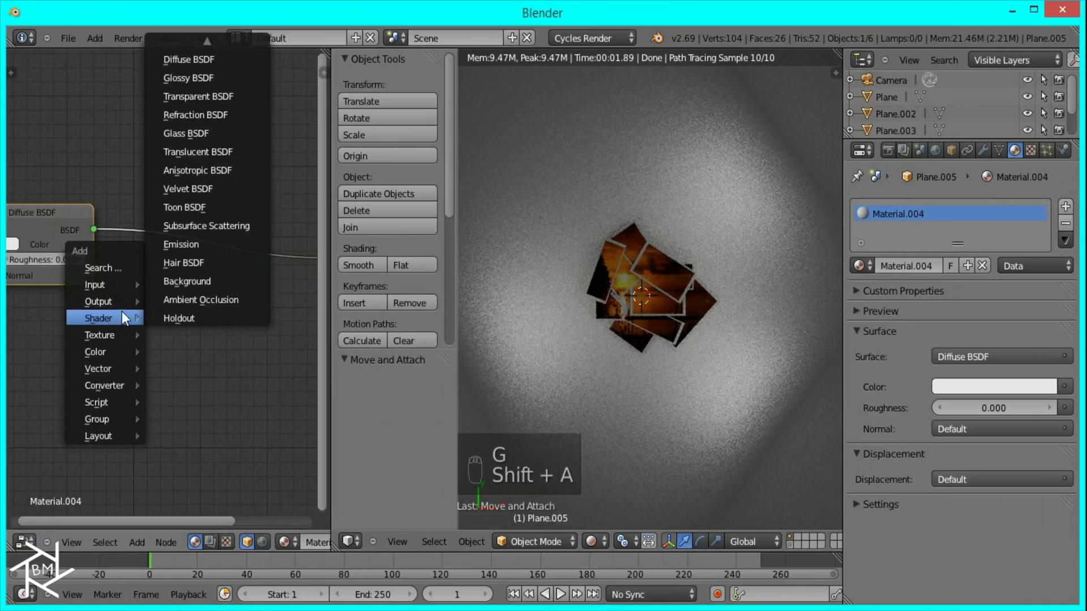
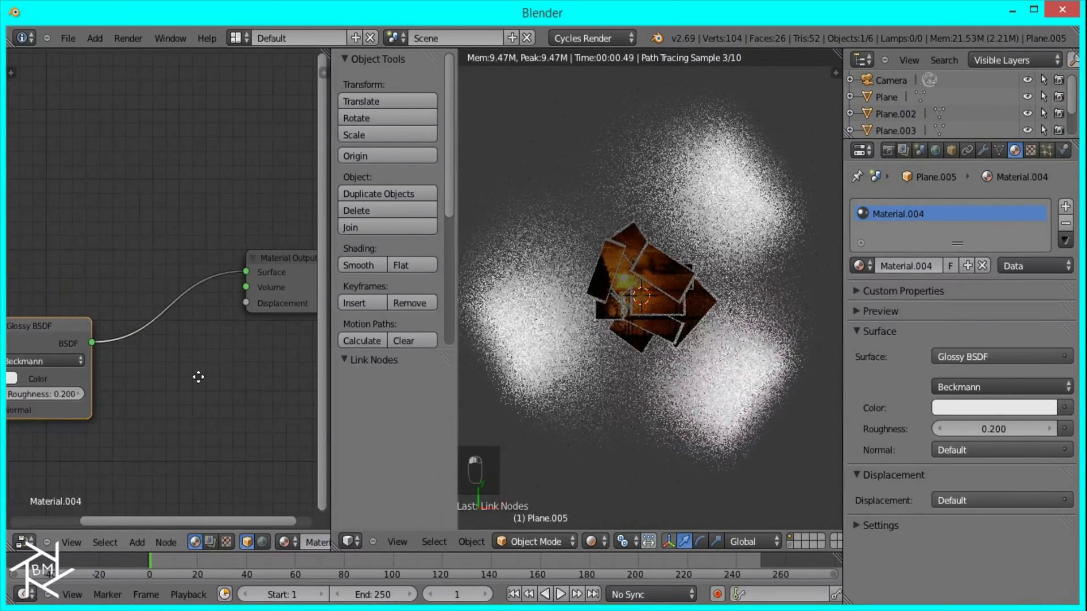
{"action": "left_click_drag", "start_coordinate": [164, 330], "coordinate": [147, 334]}
{"action": "key", "text": "g"}
{"action": "left_click", "coordinate": [115, 338]}
{"action": "key", "text": "shift+a"}
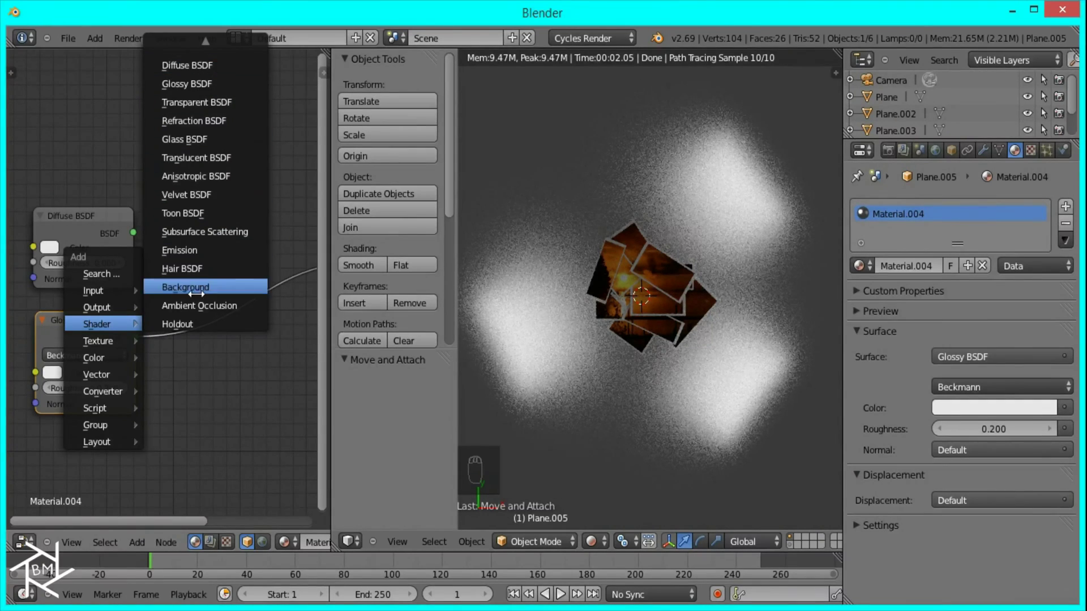
{"action": "left_click_drag", "start_coordinate": [97, 352], "coordinate": [95, 360]}
Wire both shaders into the 0.5 Mix and tint the Diffuse colour light blue
{"action": "key", "text": "shift+s"}
{"action": "key", "text": "shift+a"}
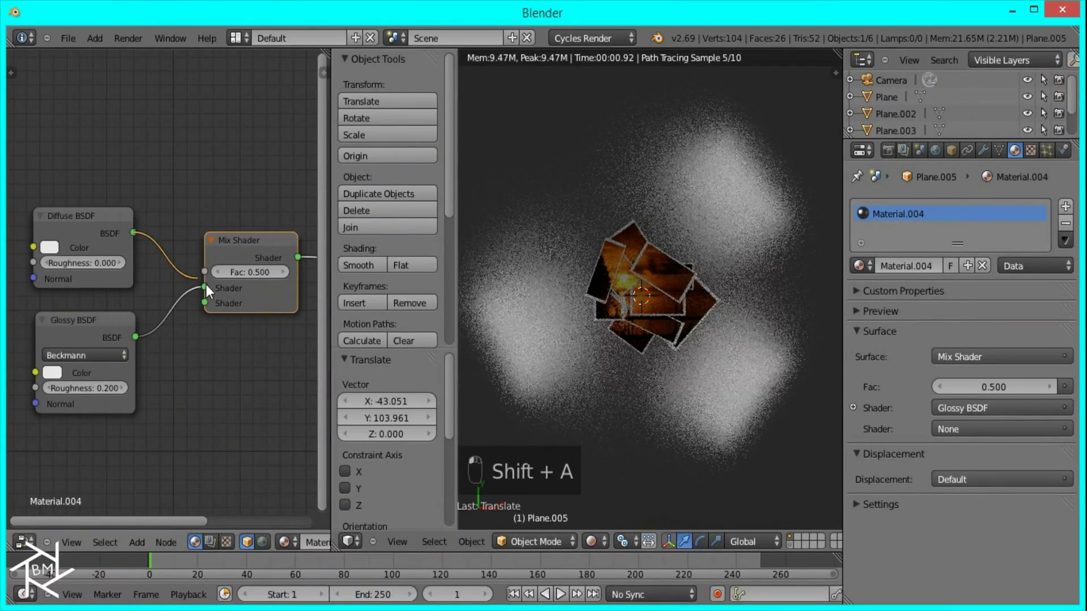
{"action": "left_click_drag", "start_coordinate": [226, 337], "coordinate": [20, 241]}
{"action": "left_click", "coordinate": [184, 169]}
{"action": "left_click_drag", "start_coordinate": [50, 228], "coordinate": [21, 230]}
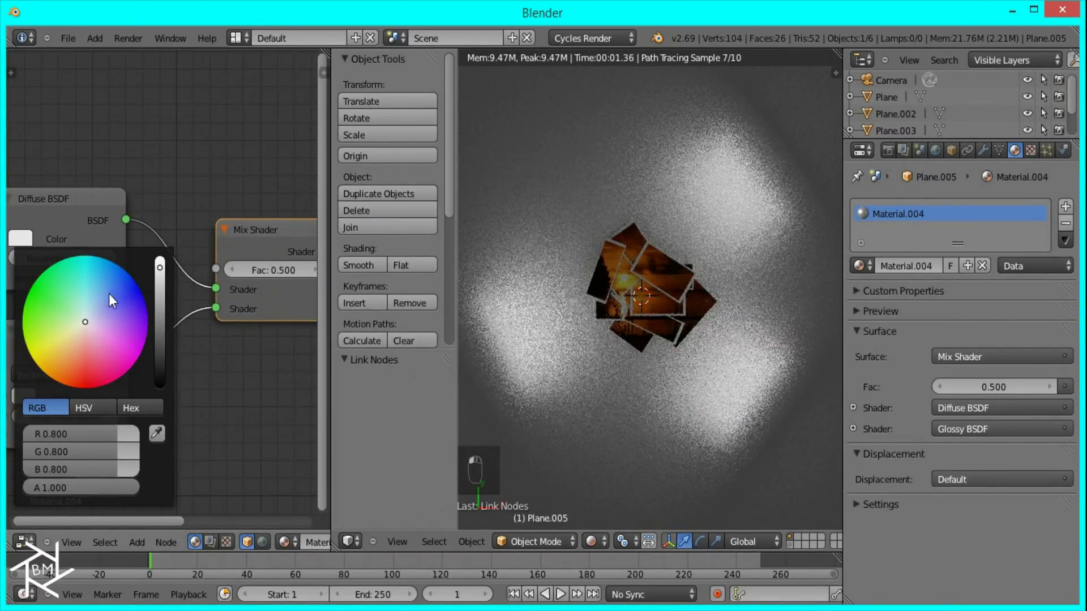
{"action": "left_click_drag", "start_coordinate": [165, 272], "coordinate": [43, 401]}
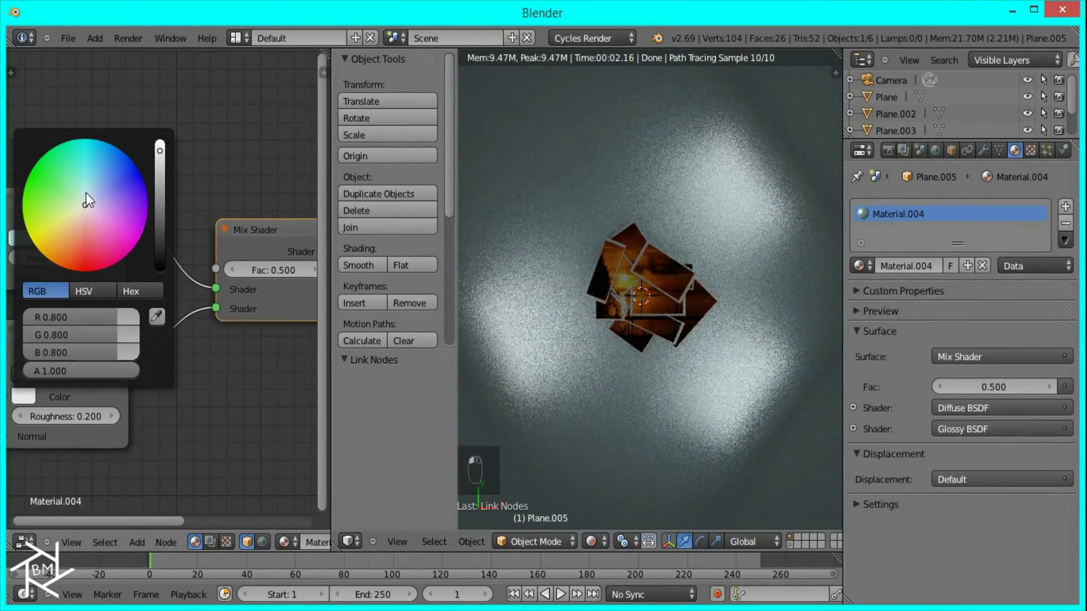
{"action": "left_click_drag", "start_coordinate": [162, 156], "coordinate": [243, 371]}
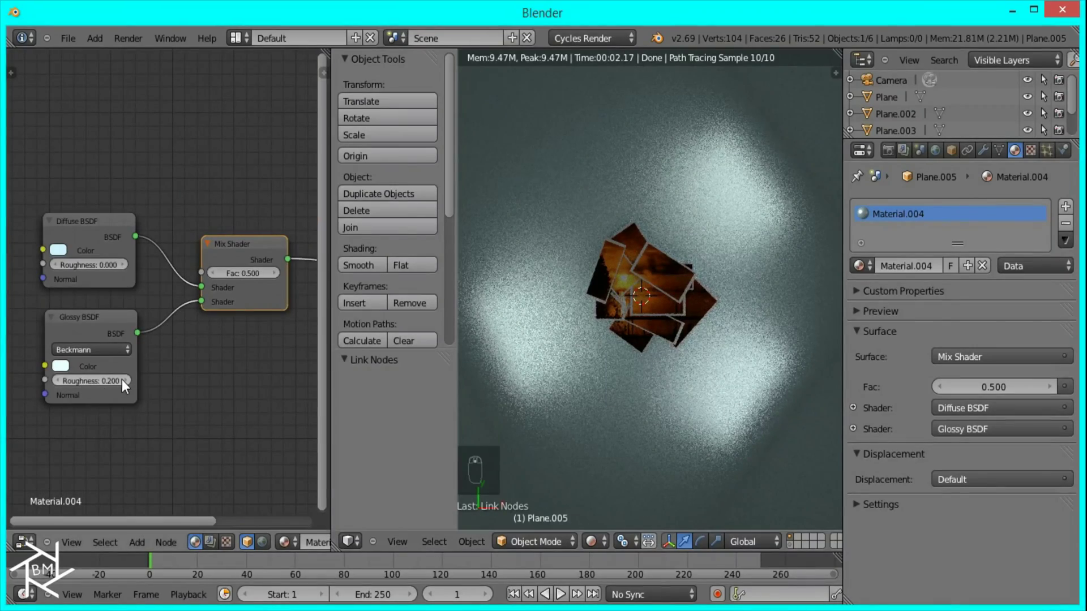
{"action": "left_click", "coordinate": [124, 390]}
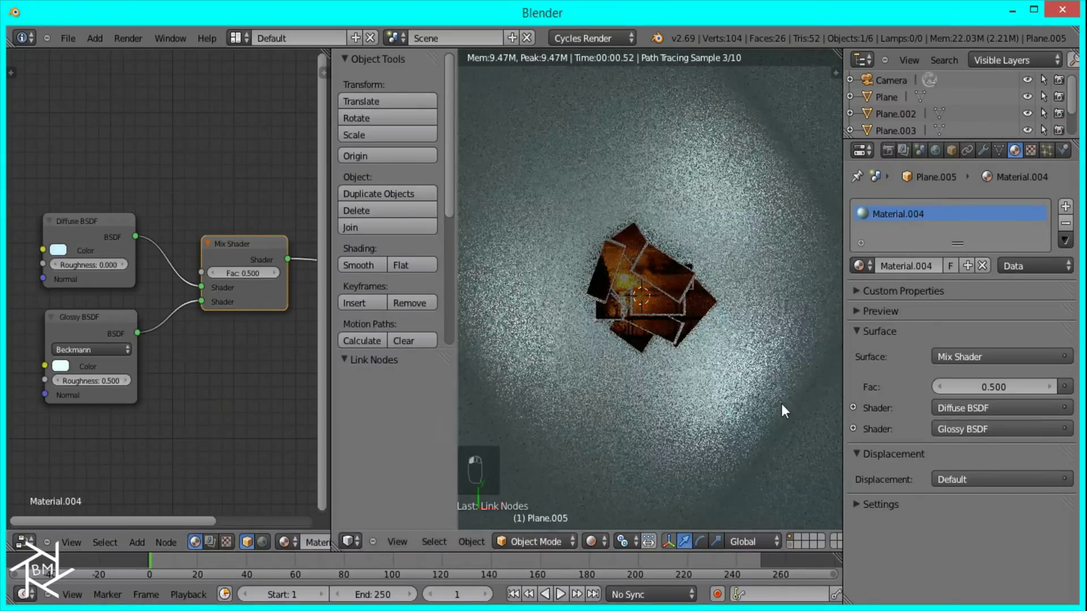
{"action": "left_click", "coordinate": [719, 428]}
{"action": "left_click", "coordinate": [601, 270]}
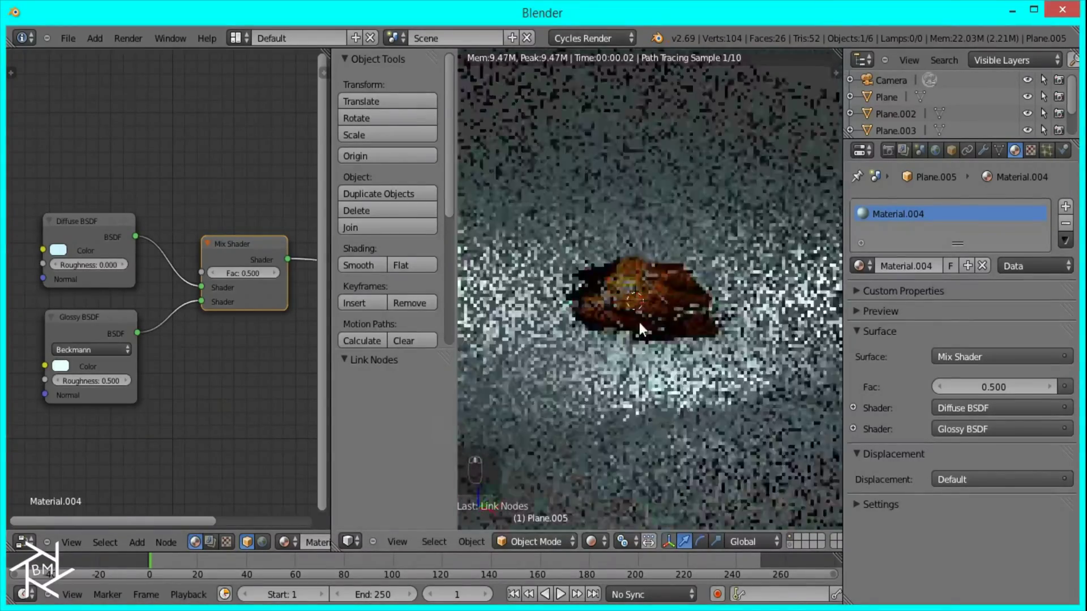
Align the camera to the view and select it to look through it
{"action": "key", "text": "KP_7"}
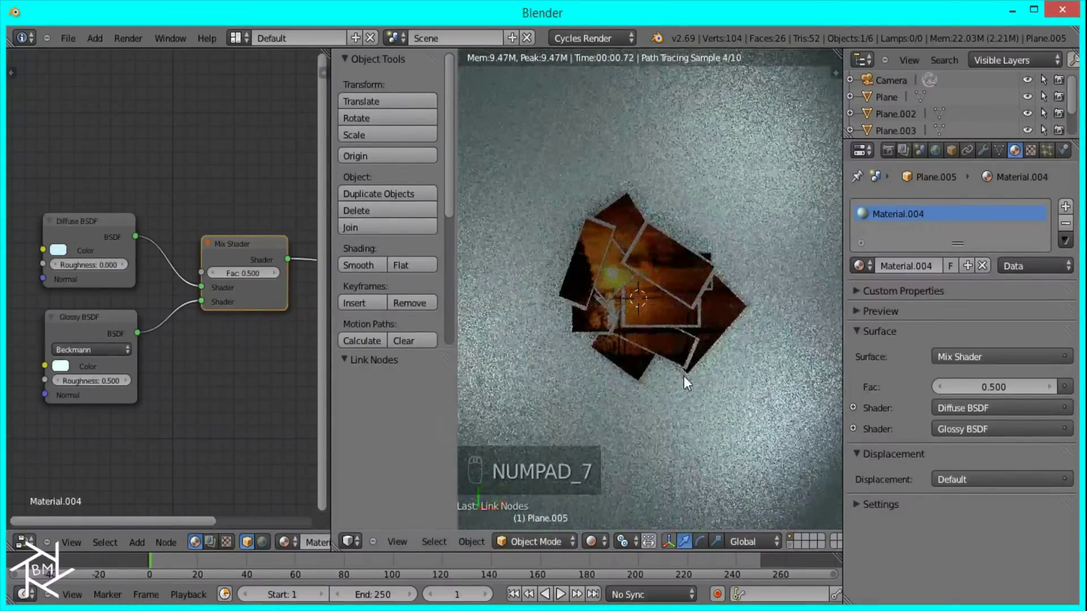
{"action": "key", "text": "ctrl+alt+KP_0"}
{"action": "left_click_drag", "start_coordinate": [768, 233], "coordinate": [654, 346]}
{"action": "key", "text": "g"}
{"action": "left_click", "coordinate": [656, 344]}
{"action": "key", "text": "g"}
Move the camera closer so the bordered collage fills the frame
{"action": "left_click_drag", "start_coordinate": [669, 354], "coordinate": [672, 385]}
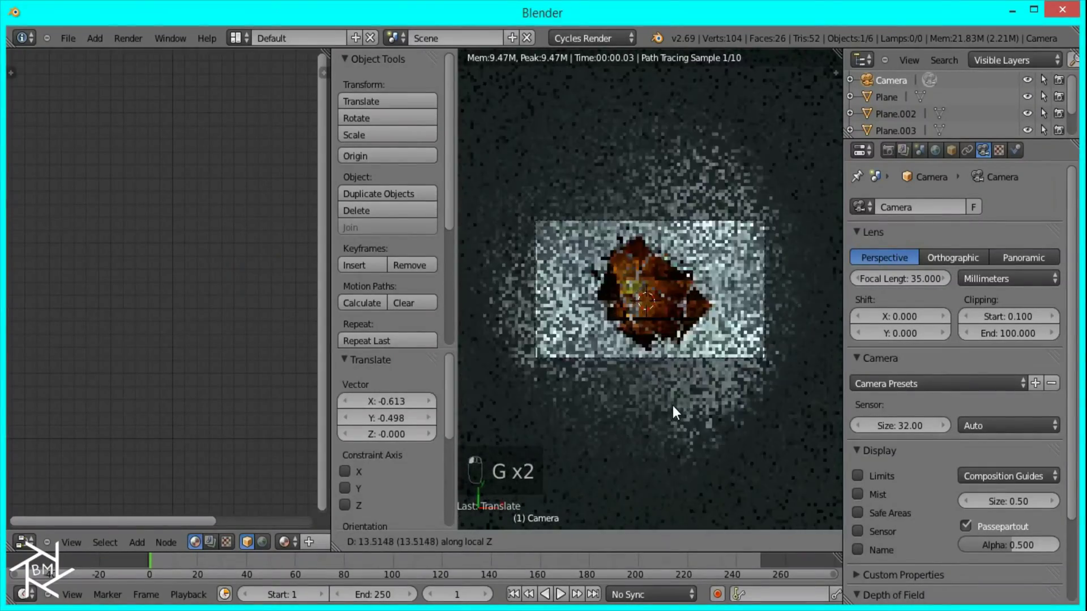
{"action": "middle_click", "coordinate": [677, 405]}
{"action": "left_click", "coordinate": [681, 408]}
{"action": "left_click", "coordinate": [686, 395]}
{"action": "left_click", "coordinate": [684, 388]}
{"action": "key", "text": "g"}
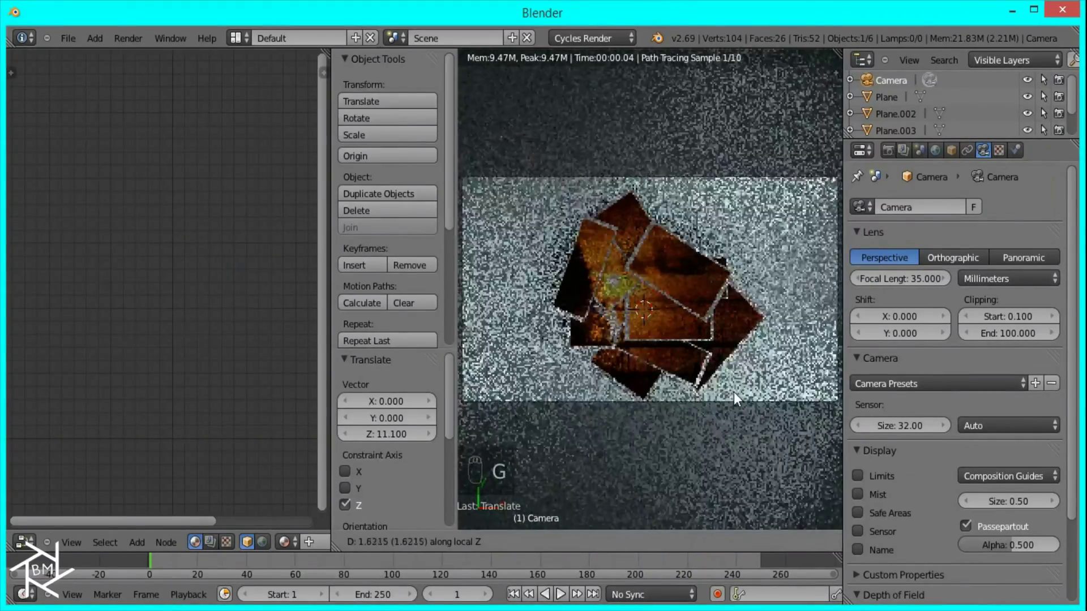
{"action": "key", "text": "g"}
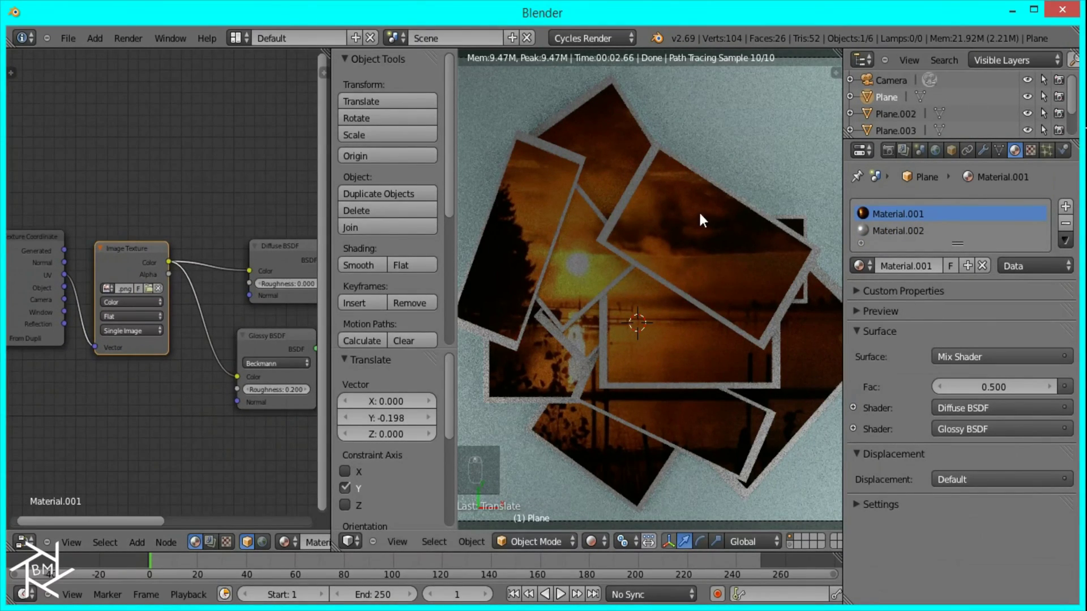
Select a light plane in wireframe, set its Emission Strength to 2.5 and return to rendered view
{"action": "key", "text": "z"}
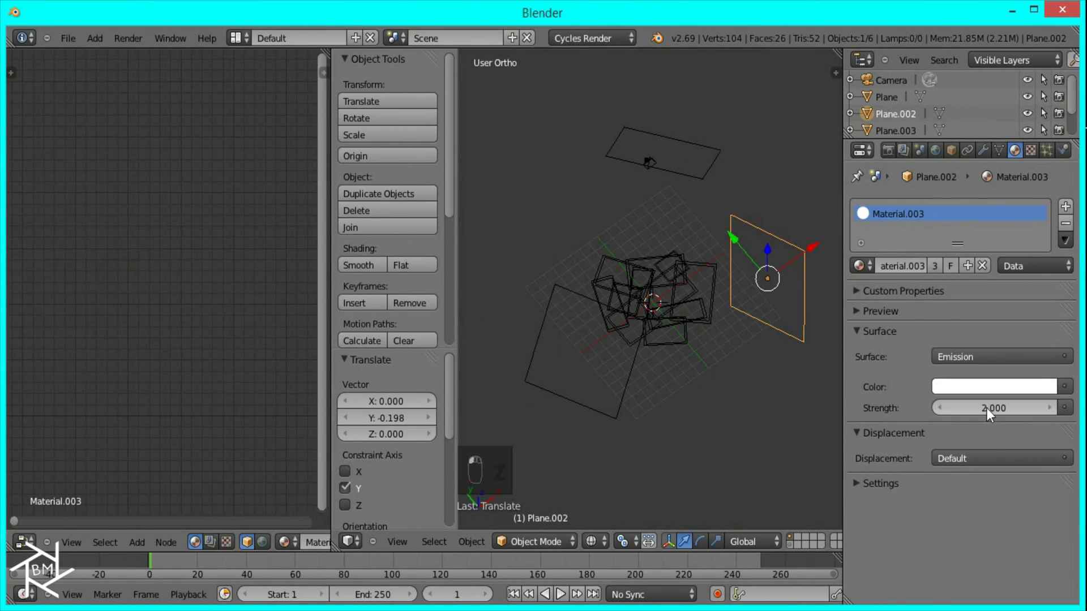
{"action": "key", "text": "shift+z"}
{"action": "key", "text": "KP_0"}
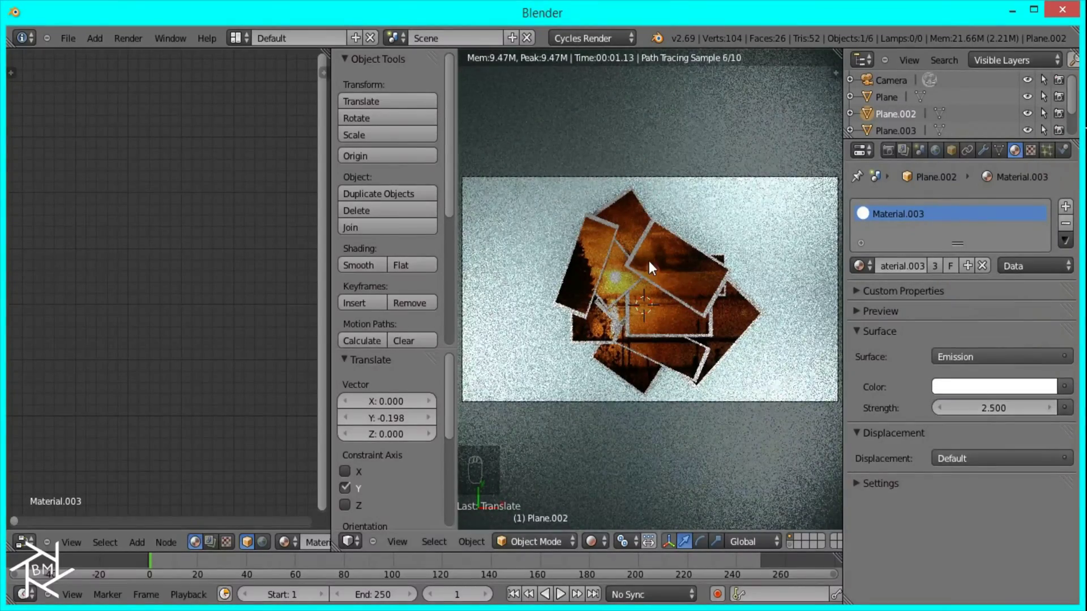
{"action": "left_click_drag", "start_coordinate": [665, 309], "coordinate": [126, 286]}
{"action": "key", "text": "g"}
{"action": "left_click_drag", "start_coordinate": [175, 327], "coordinate": [164, 329]}
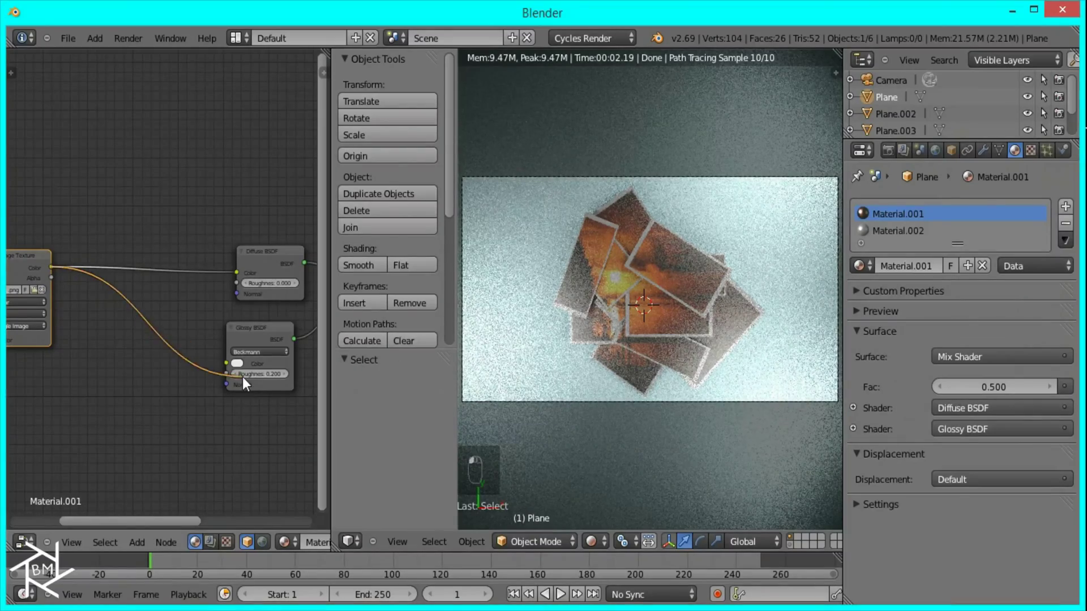
Add a MixRGB node set to Add with the image texture on both inputs
{"action": "key", "text": "shift+a"}
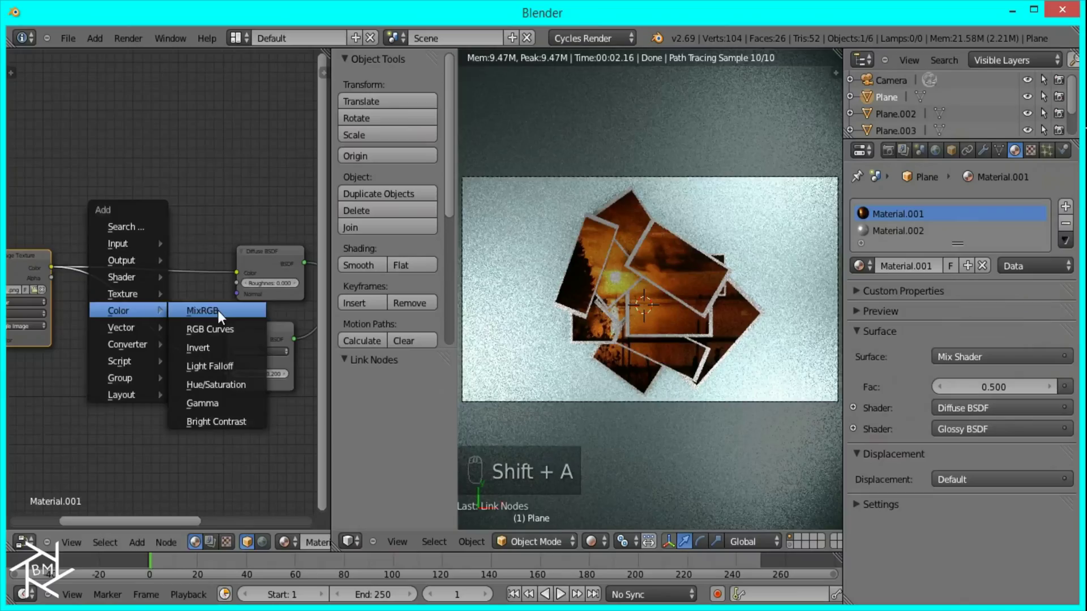
{"action": "left_click", "coordinate": [551, 357]}
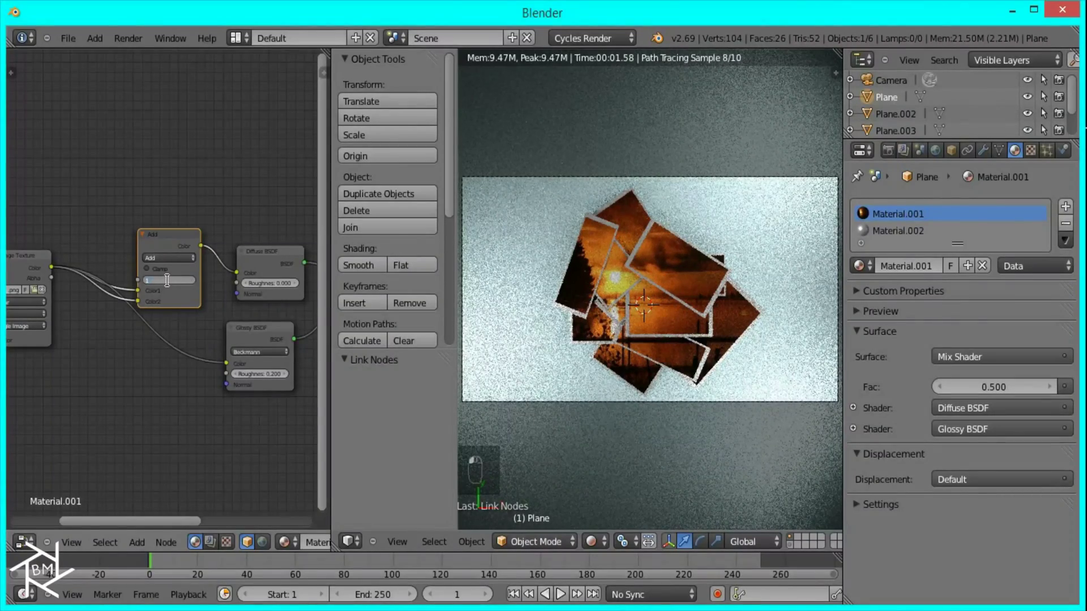
{"action": "key", "text": "KP_1"}
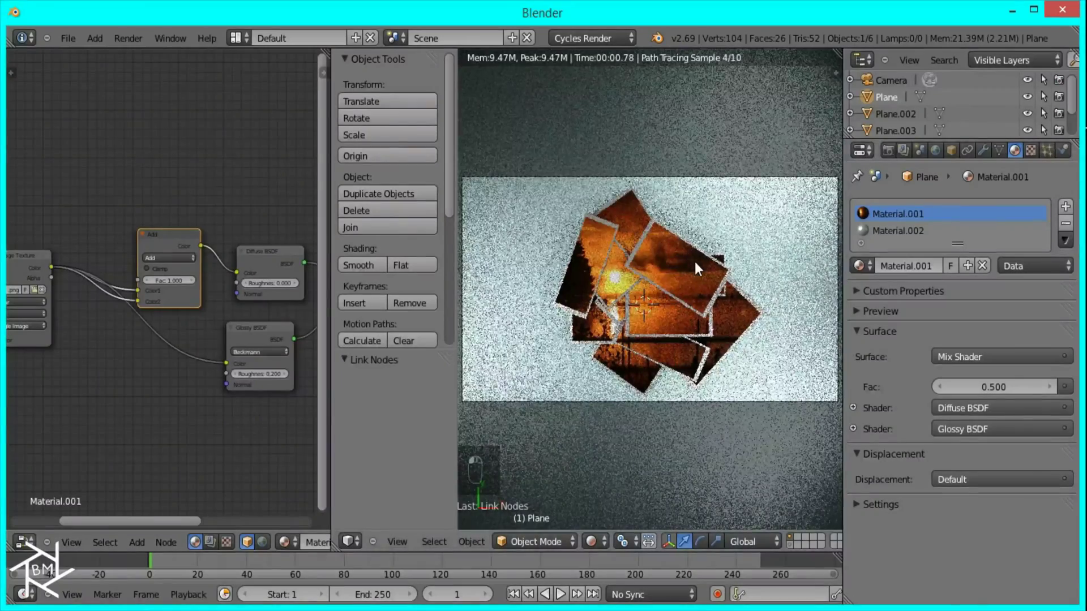
Set another light plane's strength to 2.5 and feed the Add output into the Diffuse colour
{"action": "key", "text": "z"}
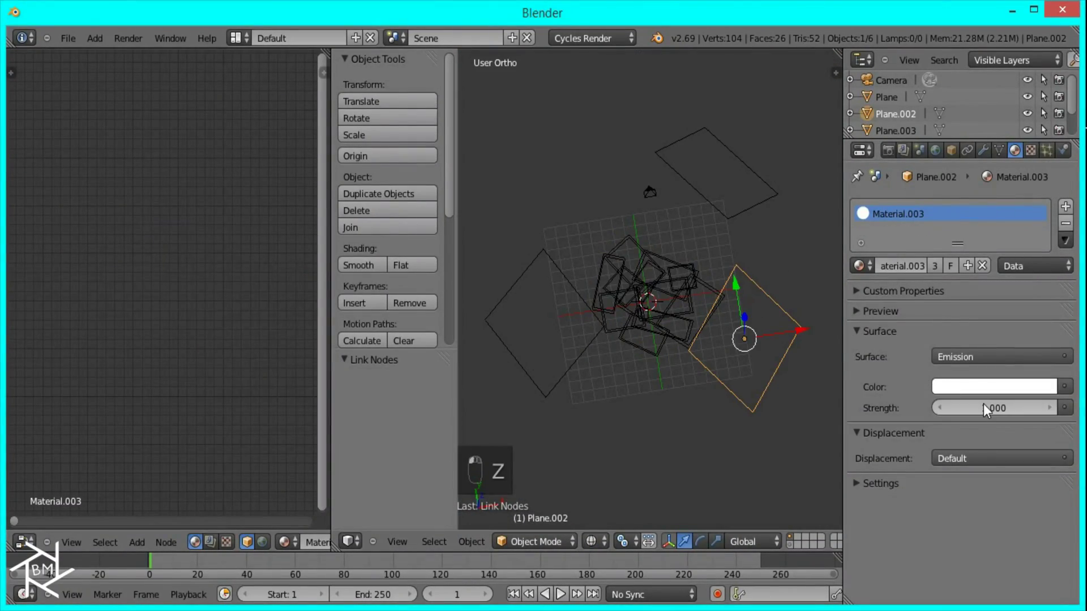
{"action": "key", "text": "KP_0"}
{"action": "key", "text": "shift+z"}
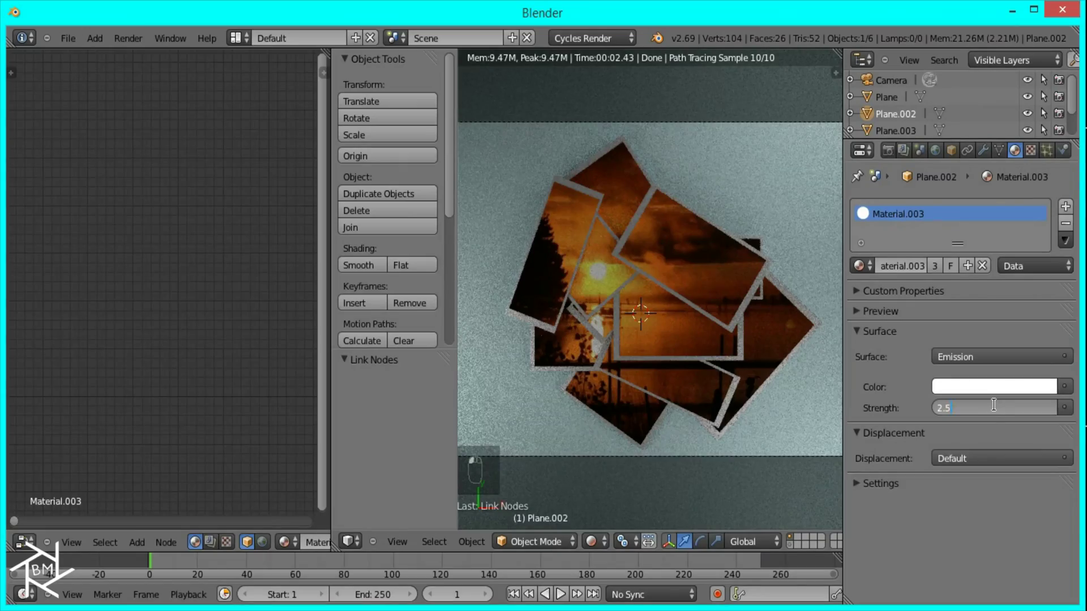
{"action": "left_click_drag", "start_coordinate": [639, 277], "coordinate": [186, 233]}
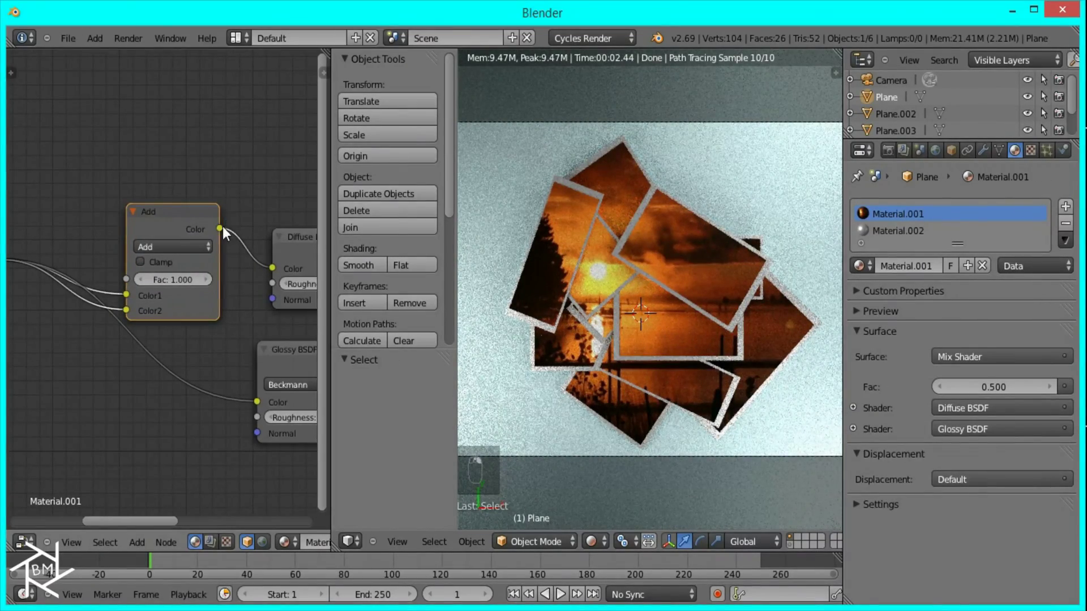
{"action": "left_click_drag", "start_coordinate": [225, 240], "coordinate": [261, 409]}
Raise Material.002's Diffuse colour value to a brighter white
{"action": "left_click_drag", "start_coordinate": [261, 409], "coordinate": [269, 360]}
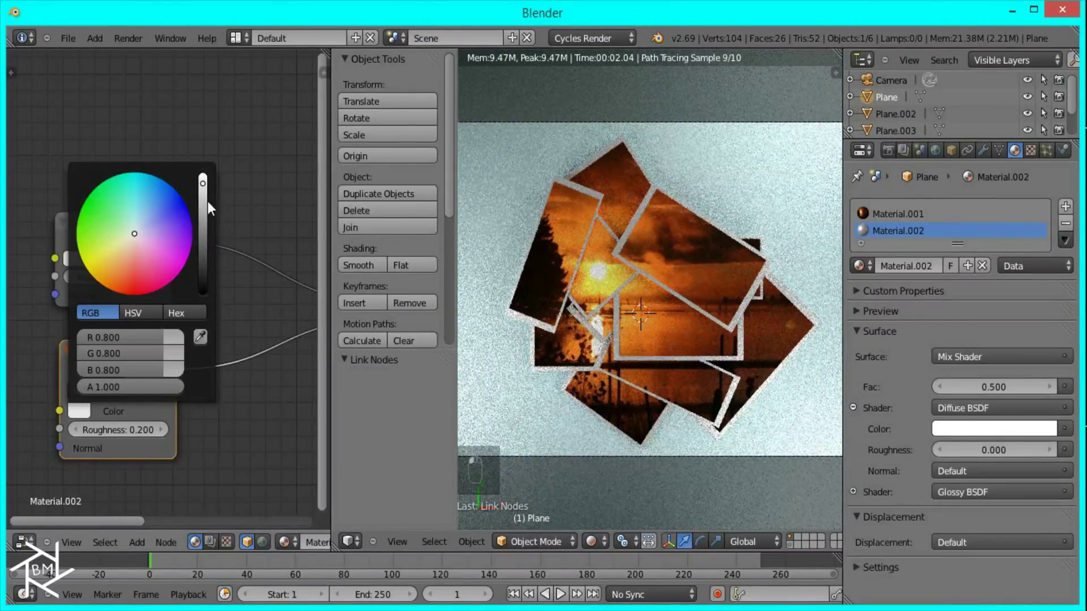
{"action": "middle_click", "coordinate": [252, 365]}
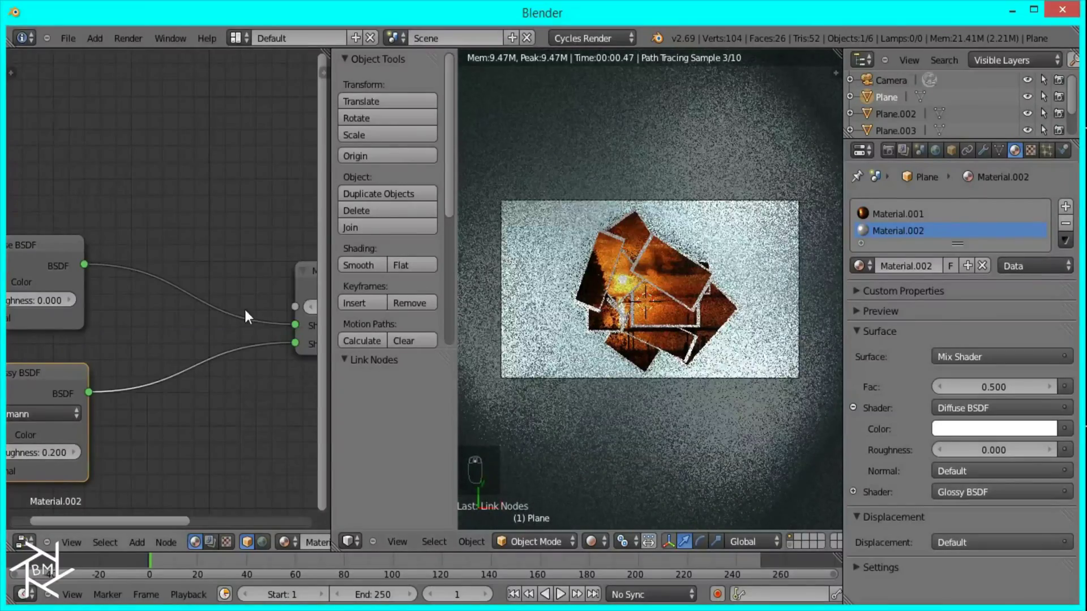